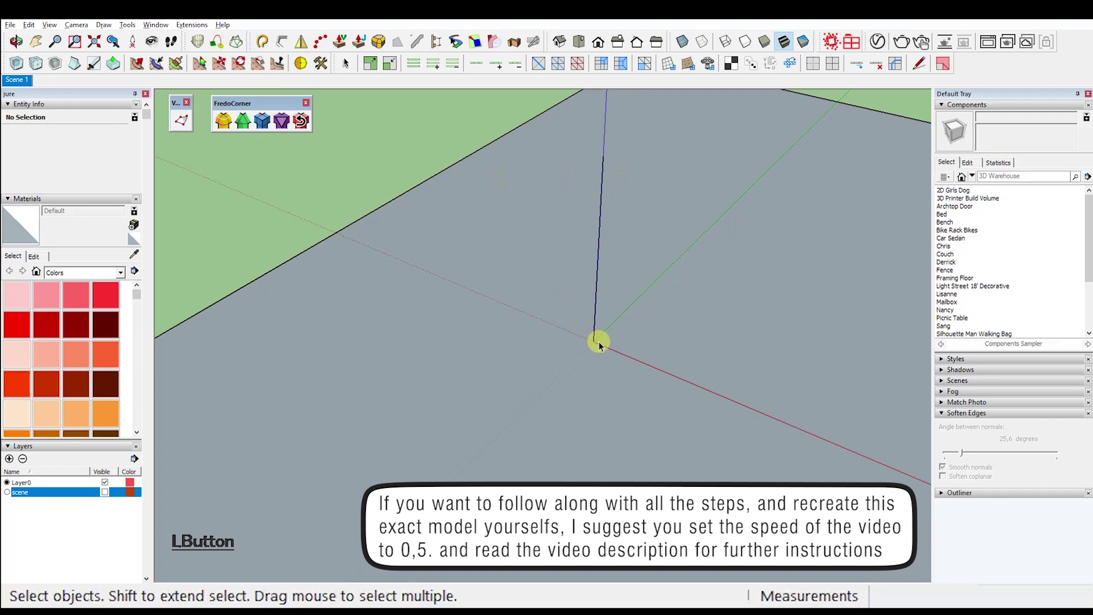
Step: Start the shank circle centred on the origin
{"action": "key", "text": "c"}
{"action": "left_click", "coordinate": [962, 169]}
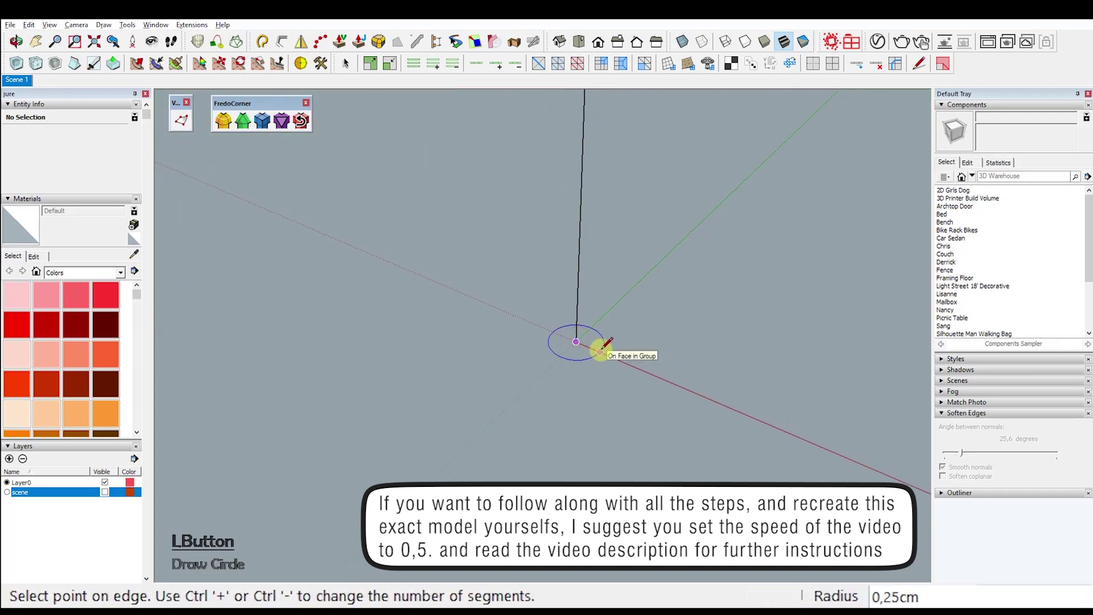
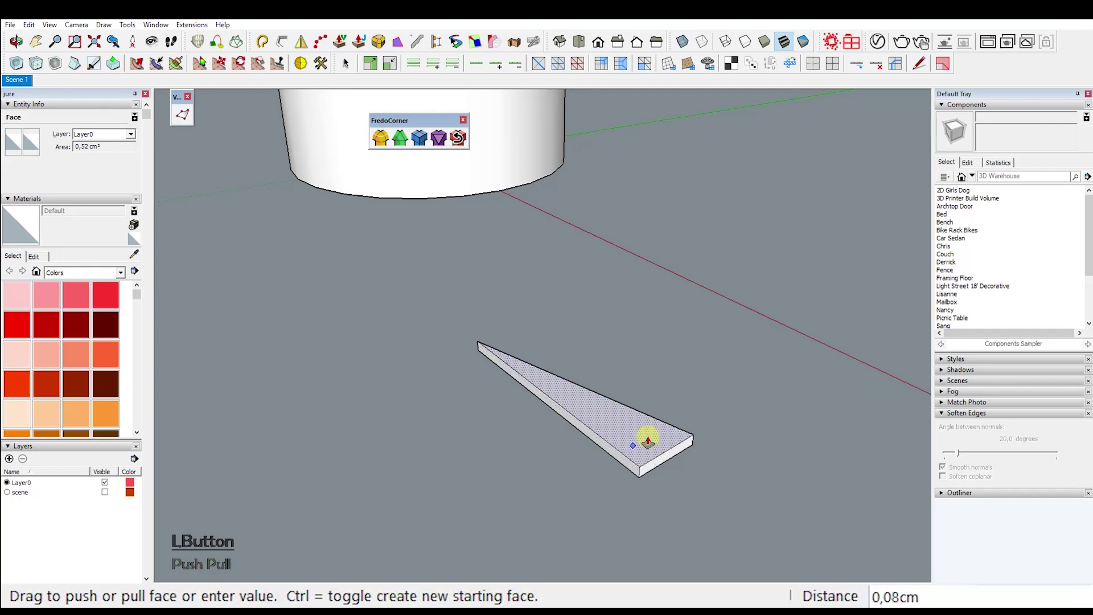
Step: Finish the wedge slab's 0.05 cm thickness and make it a component named 'p'
{"action": "key", "text": "KP_0"}
{"action": "key", "text": "Return"}
{"action": "left_click", "coordinate": [650, 434]}
{"action": "right_click", "coordinate": [650, 434]}
{"action": "left_click", "coordinate": [740, 265]}
{"action": "key", "text": "p"}
{"action": "key", "text": "Return"}
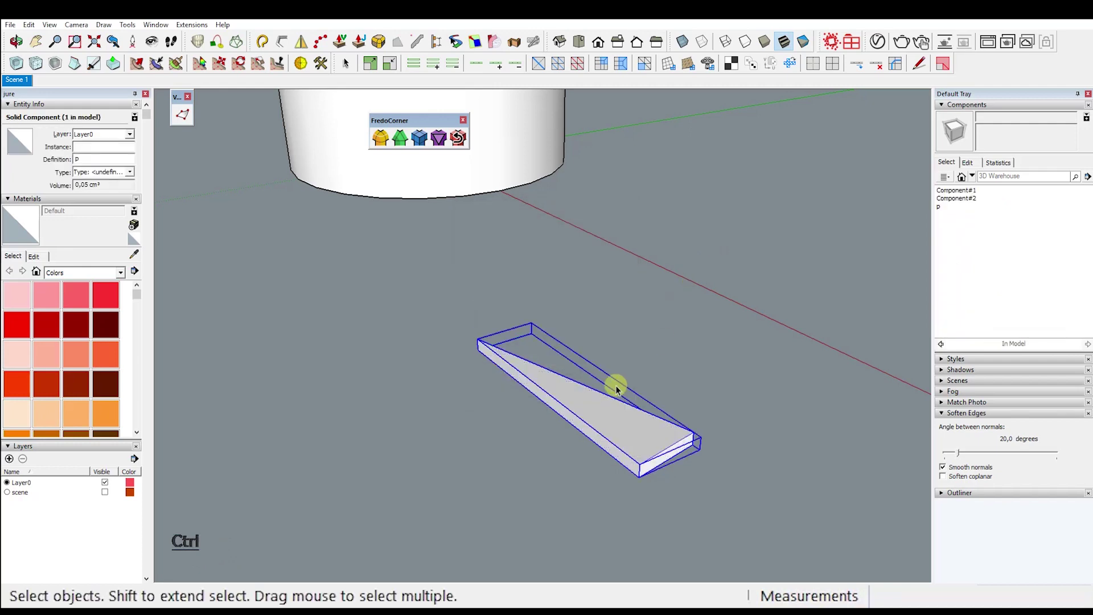
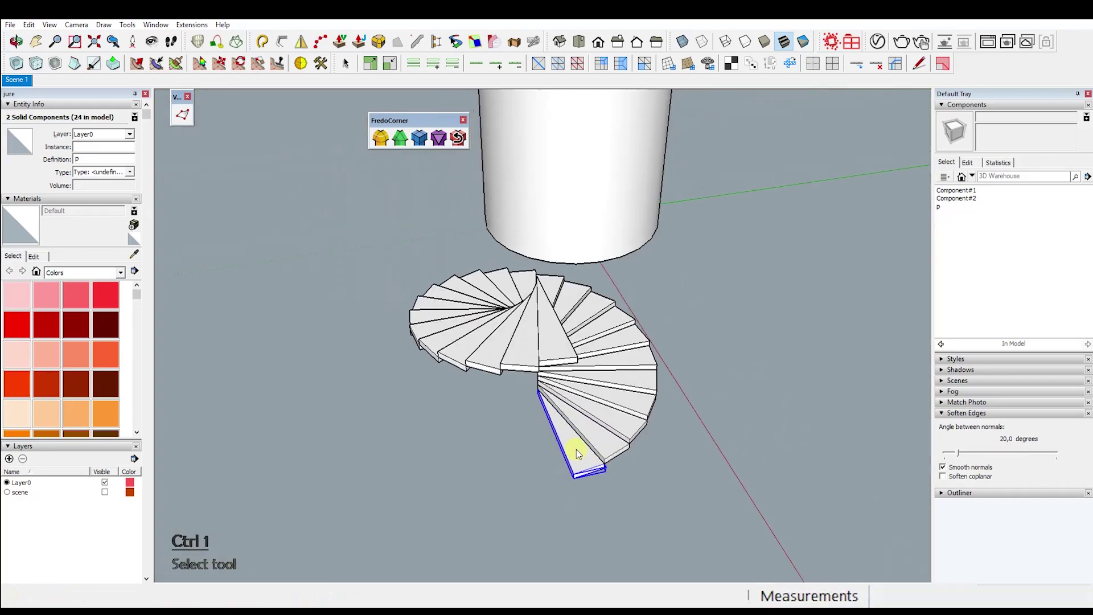
Step: Mark a short line on the wedge edge, select all 24 wedges and get ready to move-copy the fan
{"action": "left_click", "coordinate": [577, 453]}
{"action": "left_click", "coordinate": [961, 169]}
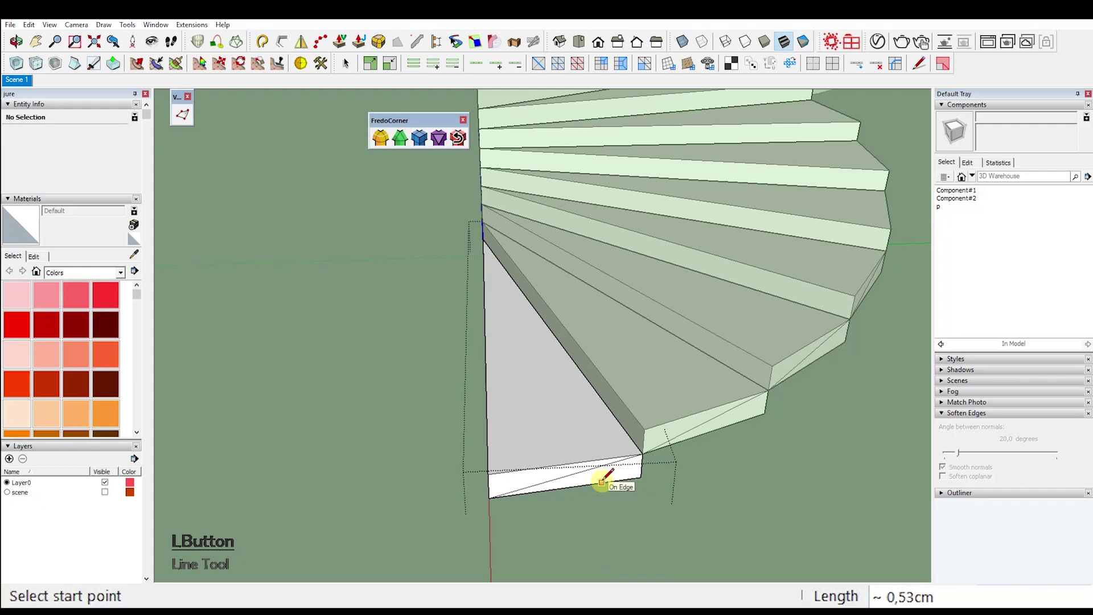
{"action": "left_click", "coordinate": [961, 176]}
{"action": "left_click", "coordinate": [746, 467]}
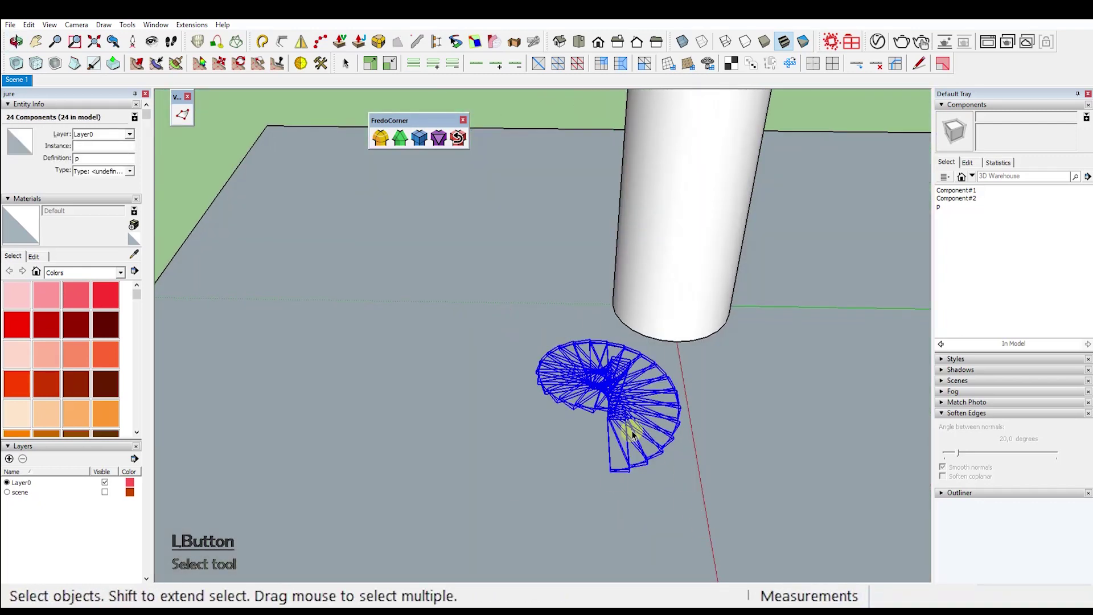
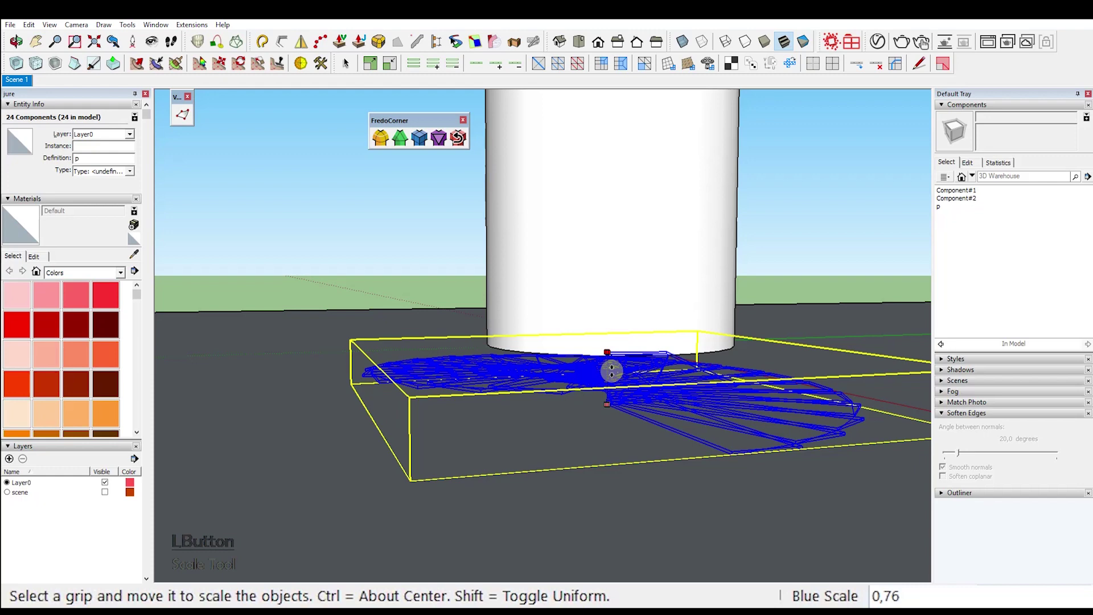
{"action": "left_click", "coordinate": [636, 473]}
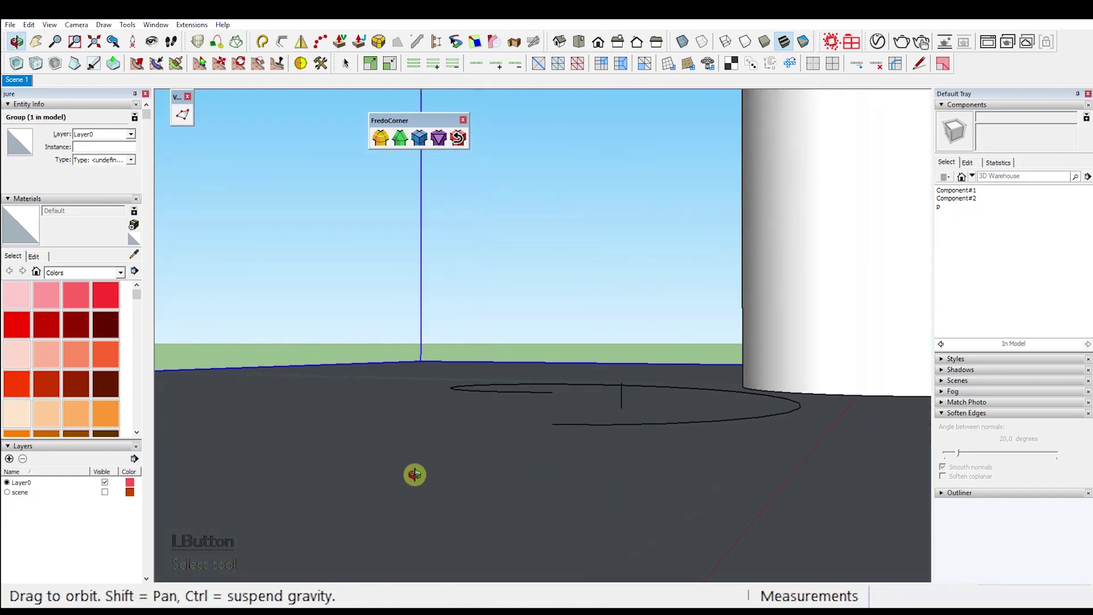
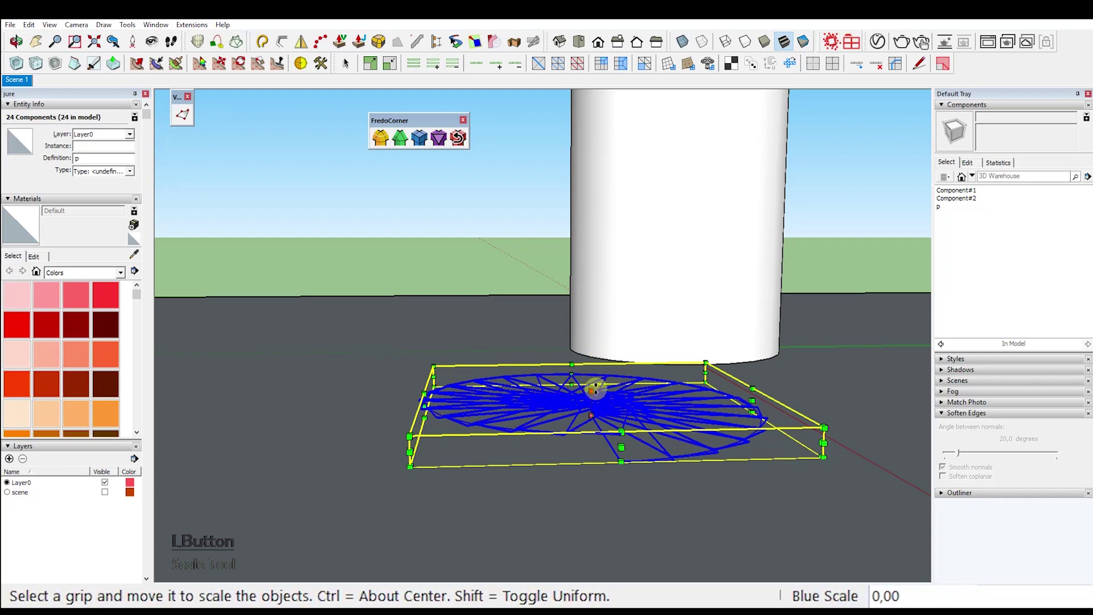
{"action": "key", "text": "ctrl+1"}
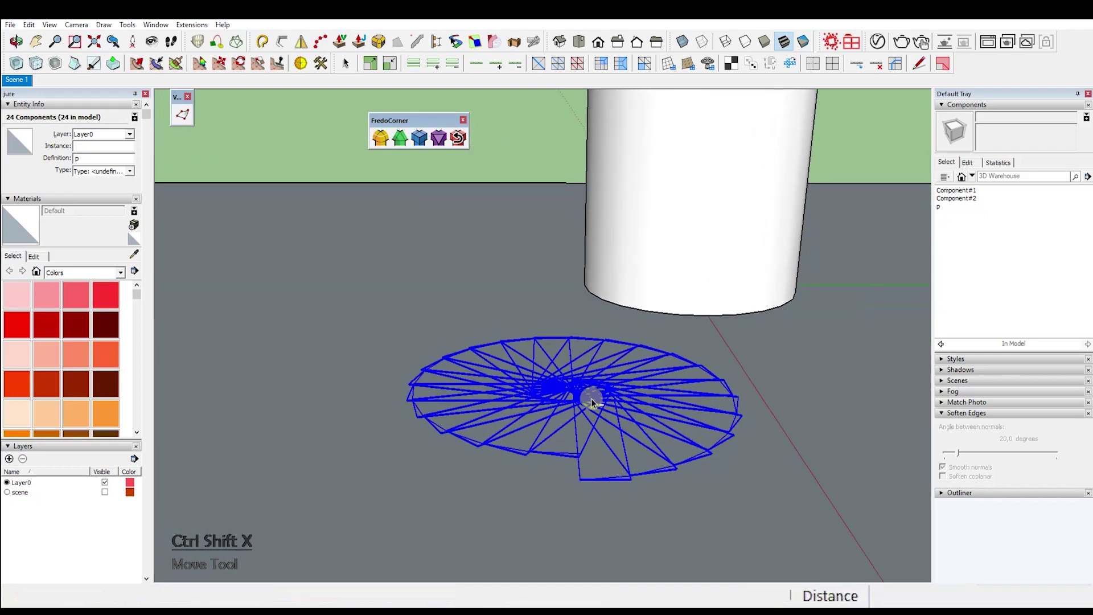
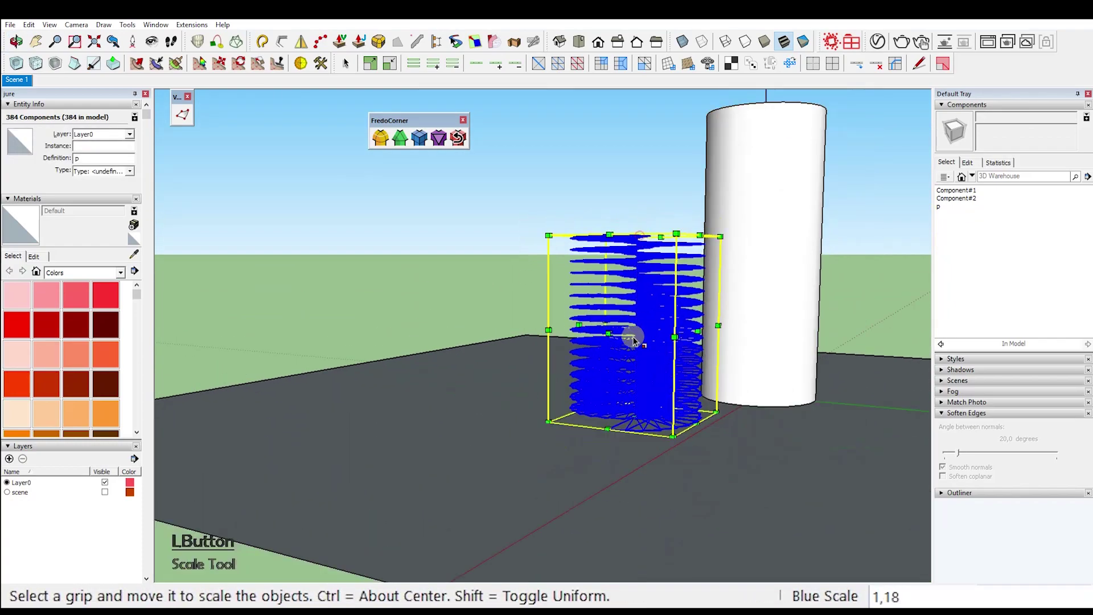
Step: Confirm the blue-axis height of the stacked 384-wedge column
{"action": "left_click", "coordinate": [780, 316]}
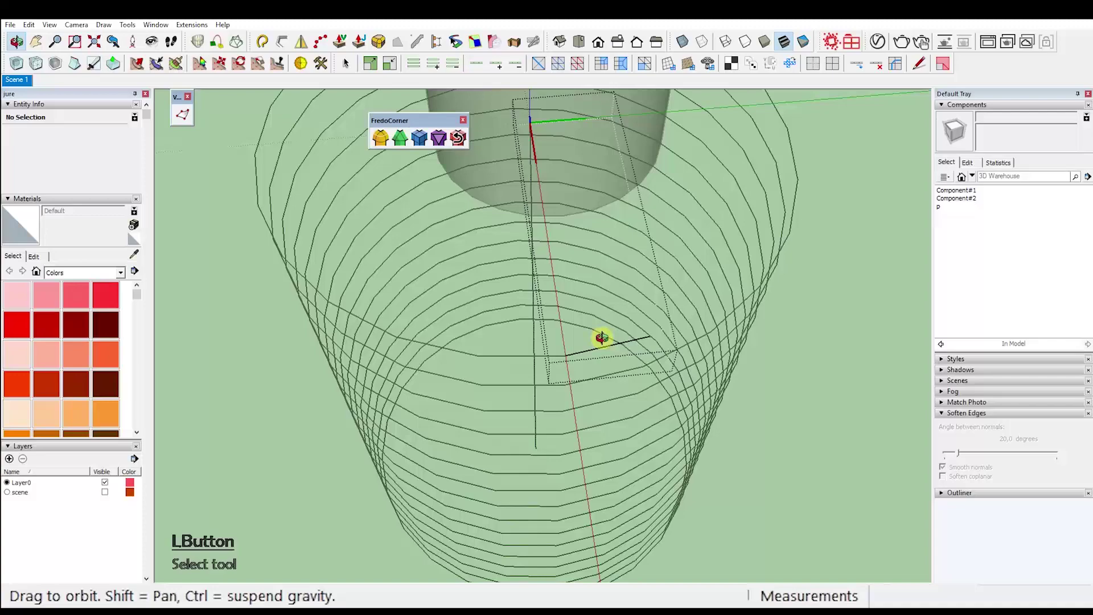
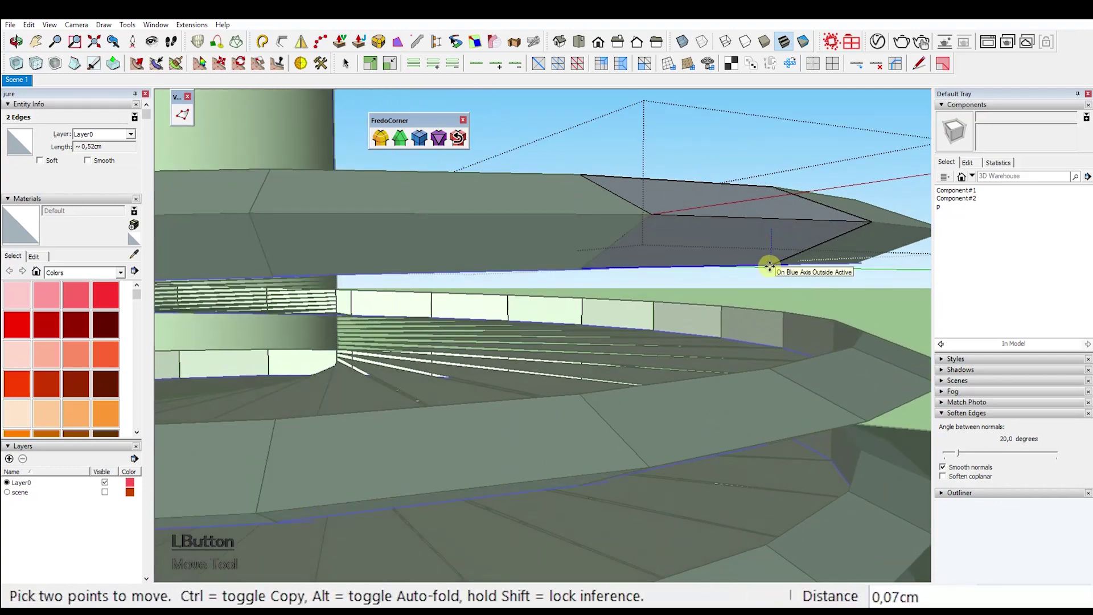
Step: Move the wedge's outer edges along the blue axis and apply the FredoCorner rounding profile
{"action": "key", "text": "KP_Decimal"}
{"action": "key", "text": "Return"}
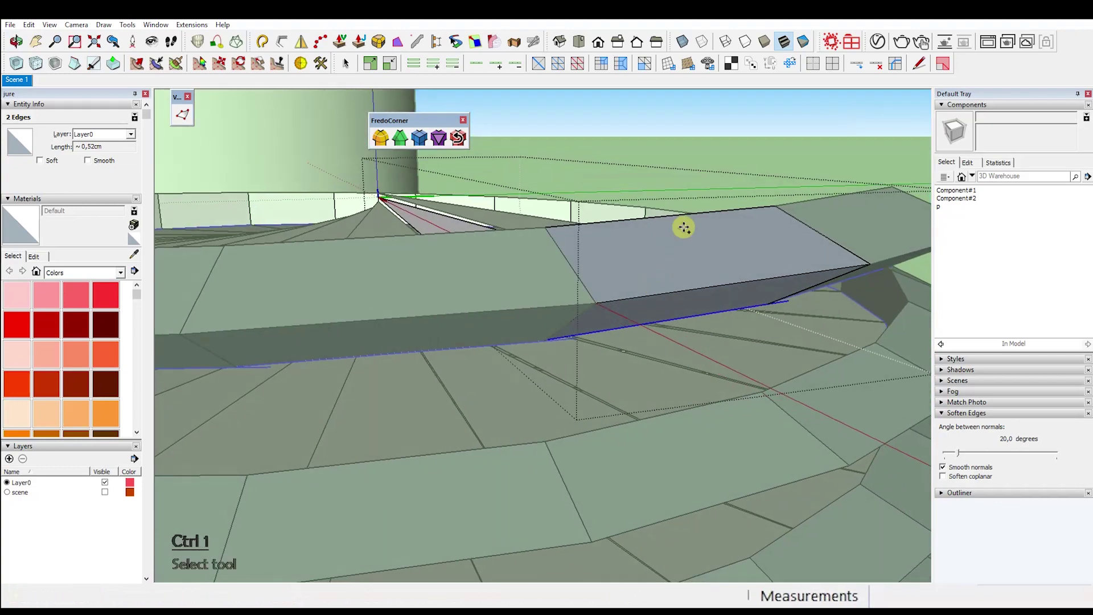
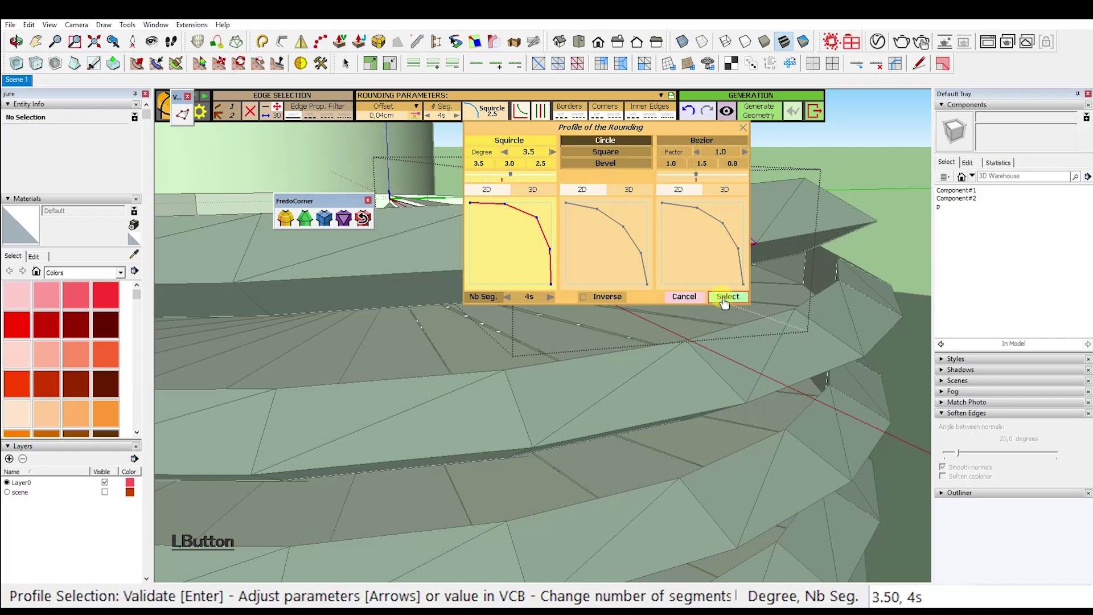
{"action": "key", "text": "Return"}
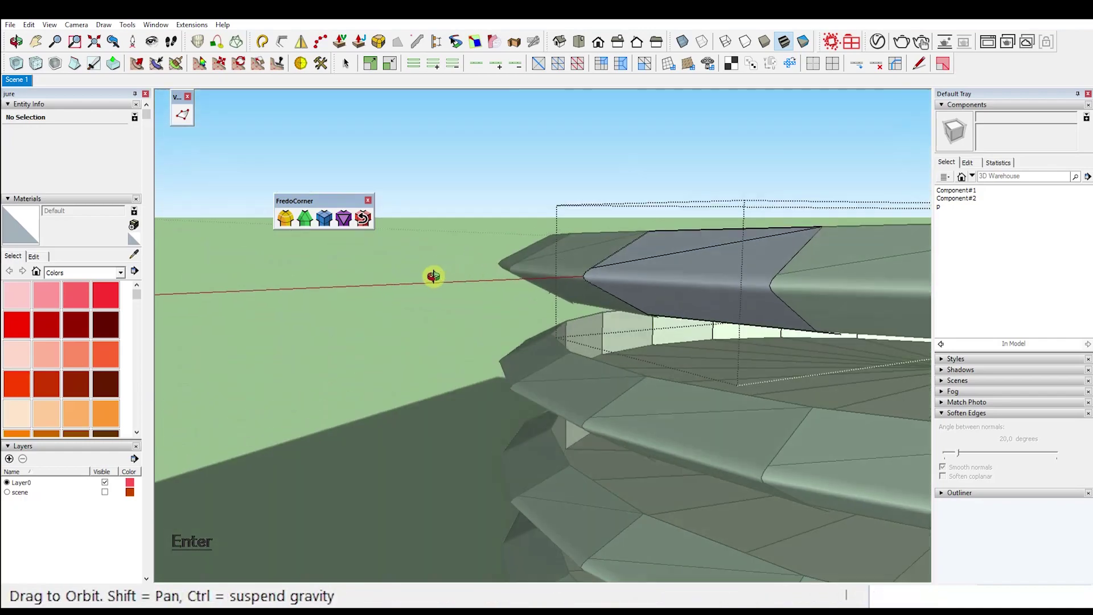
Step: Erase a stray edge and group the whole thread spiral
{"action": "left_click", "coordinate": [828, 359]}
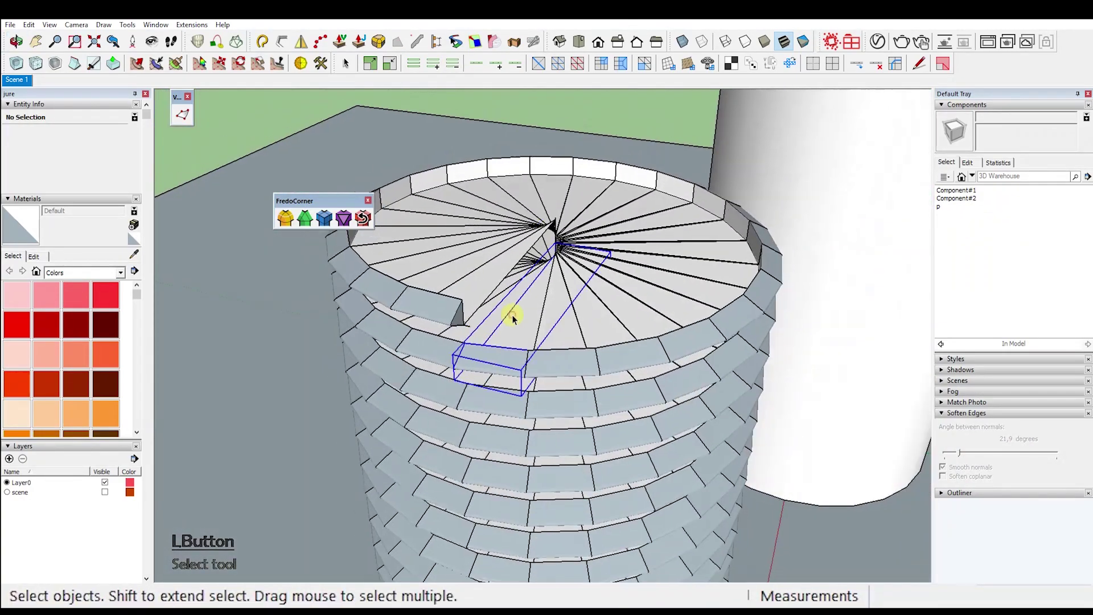
{"action": "key", "text": "ctrl+e"}
{"action": "left_click", "coordinate": [450, 306]}
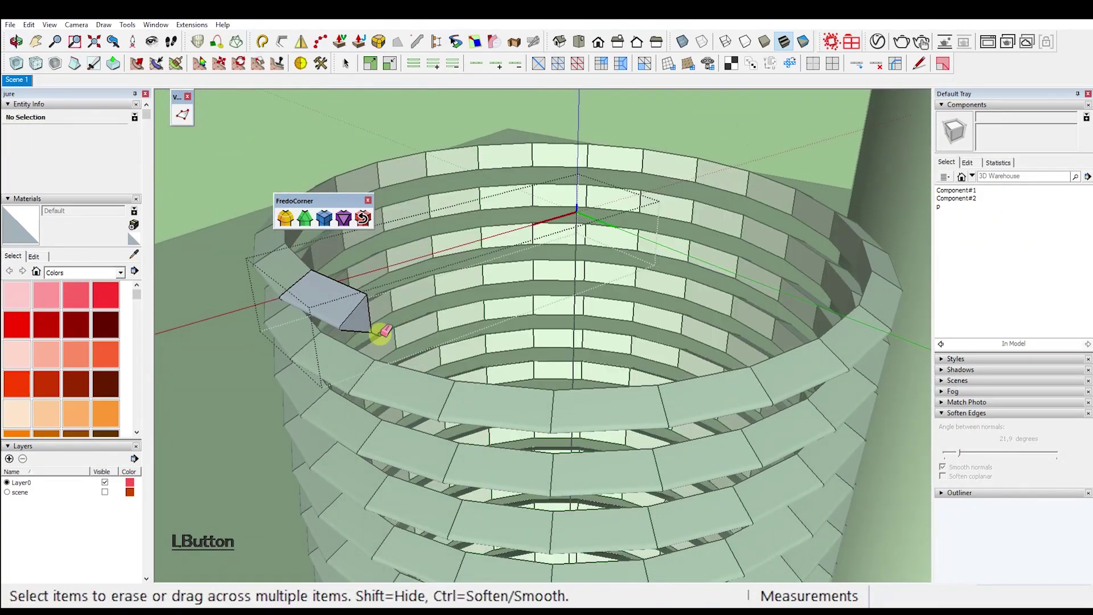
{"action": "key", "text": "ctrl+1"}
{"action": "left_click", "coordinate": [338, 301]}
{"action": "right_click", "coordinate": [338, 301]}
{"action": "left_click", "coordinate": [414, 338]}
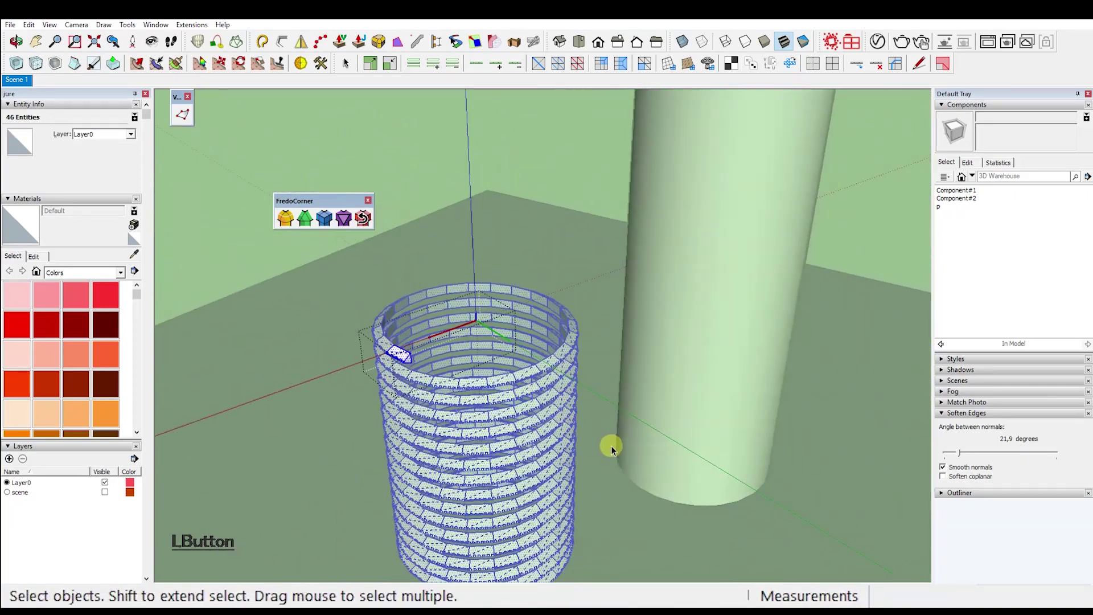
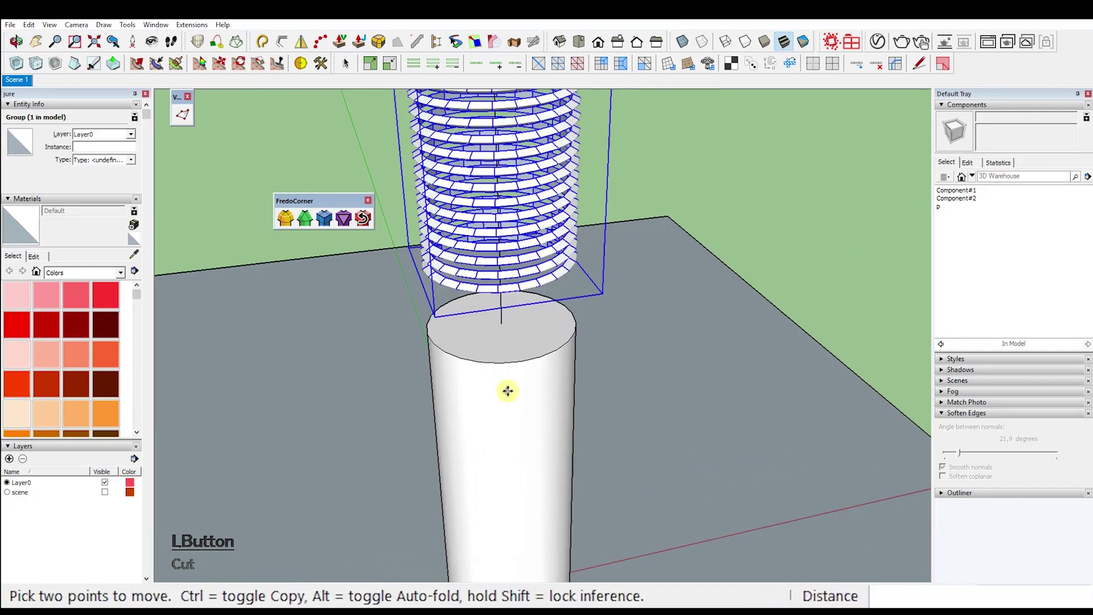
Step: Set the thread group onto the cylinder top and push/pull the top face by 1
{"action": "key", "text": "a"}
{"action": "left_click", "coordinate": [559, 356]}
{"action": "key", "text": "KP_0"}
{"action": "key", "text": "BackSpace"}
{"action": "key", "text": "KP_1"}
{"action": "key", "text": "Return"}
{"action": "key", "text": "a"}
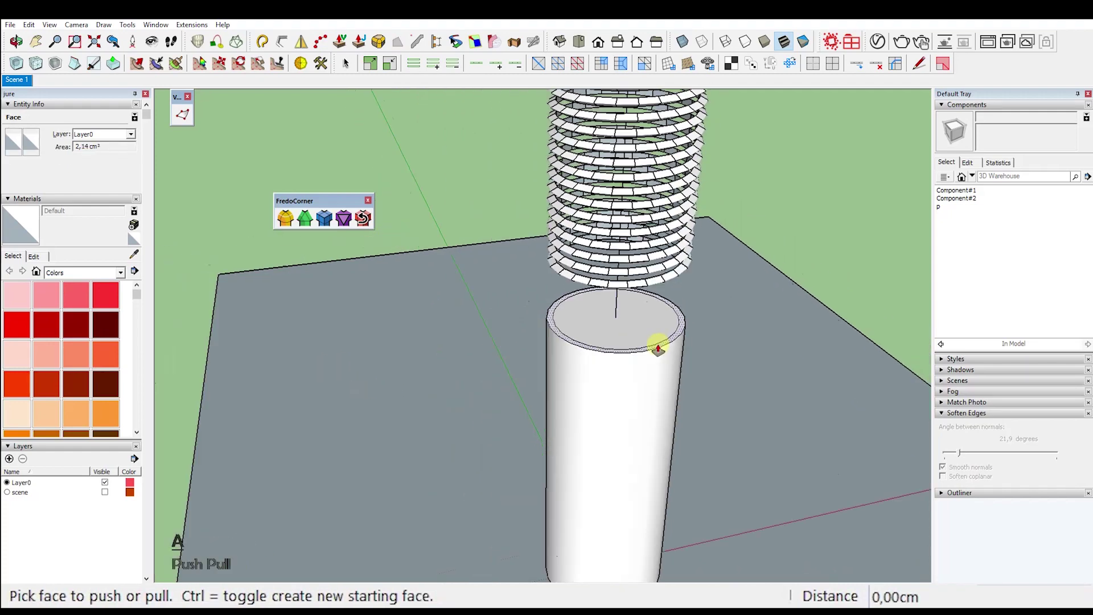
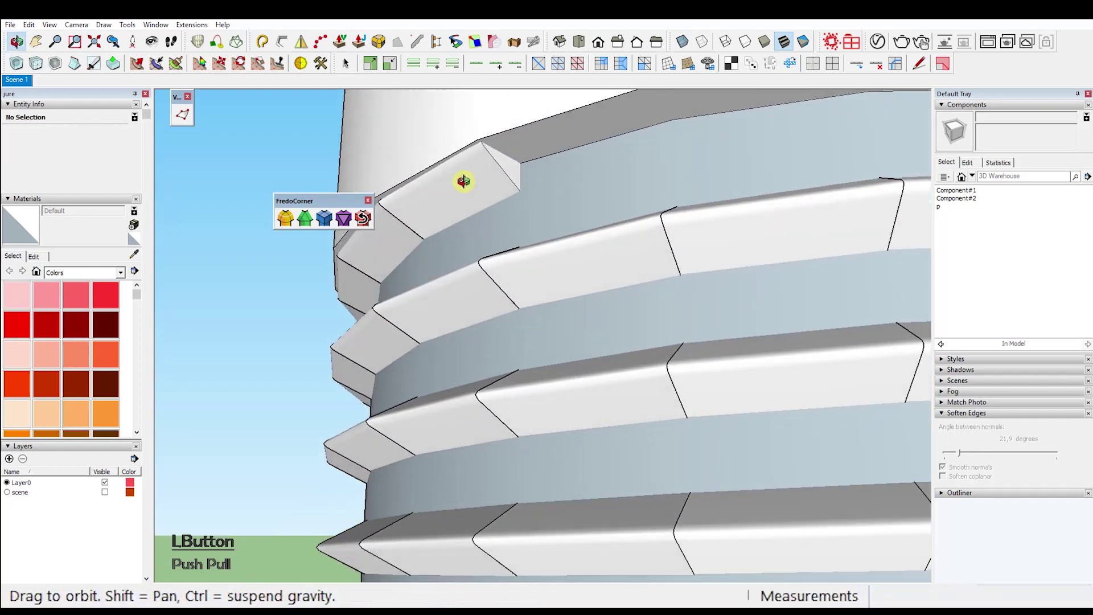
Step: Offset the shank's end circle, copy it below the threads and begin scaling the end face
{"action": "left_click", "coordinate": [562, 115]}
{"action": "left_click", "coordinate": [551, 120]}
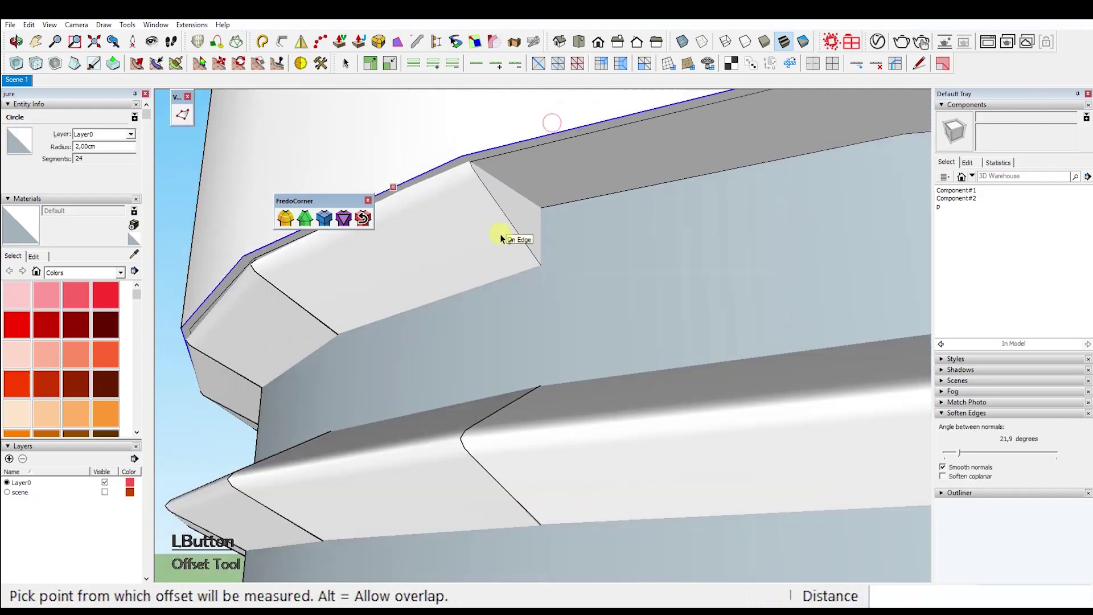
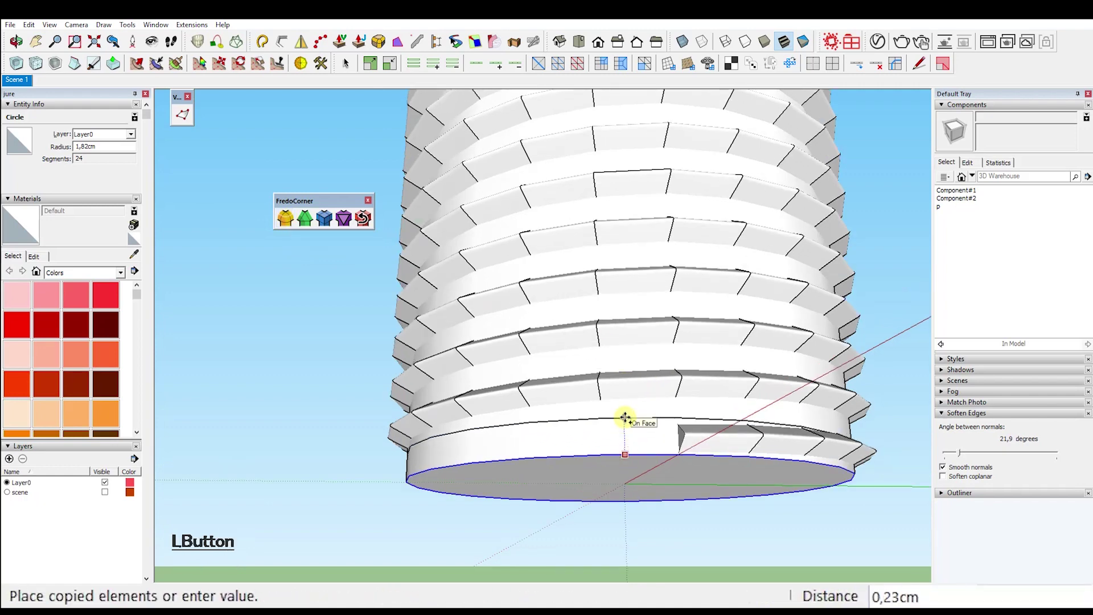
{"action": "left_click", "coordinate": [611, 482]}
{"action": "key", "text": "s"}
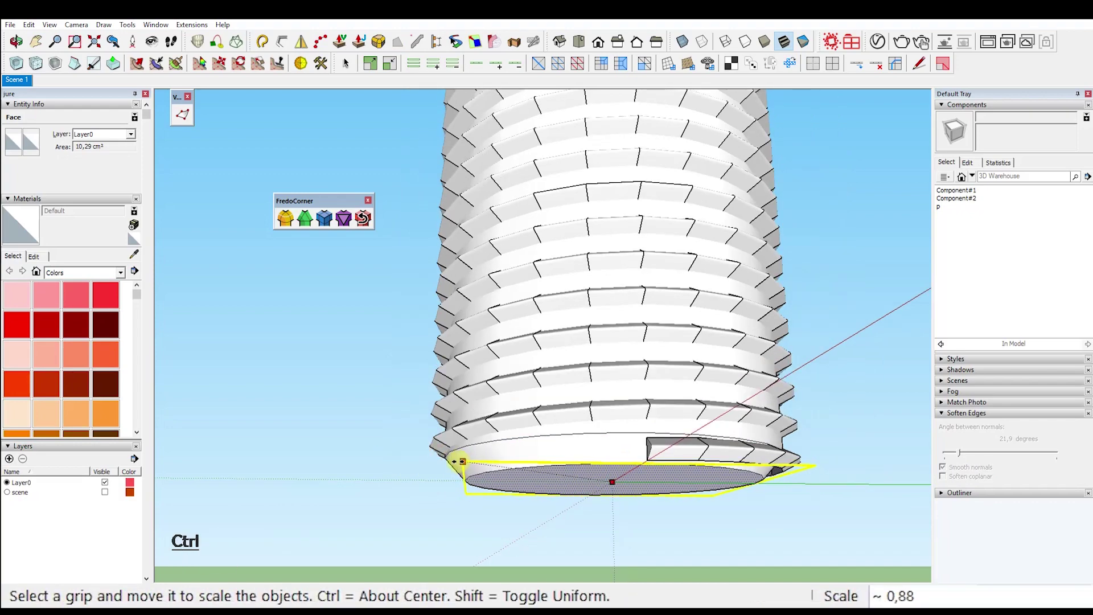
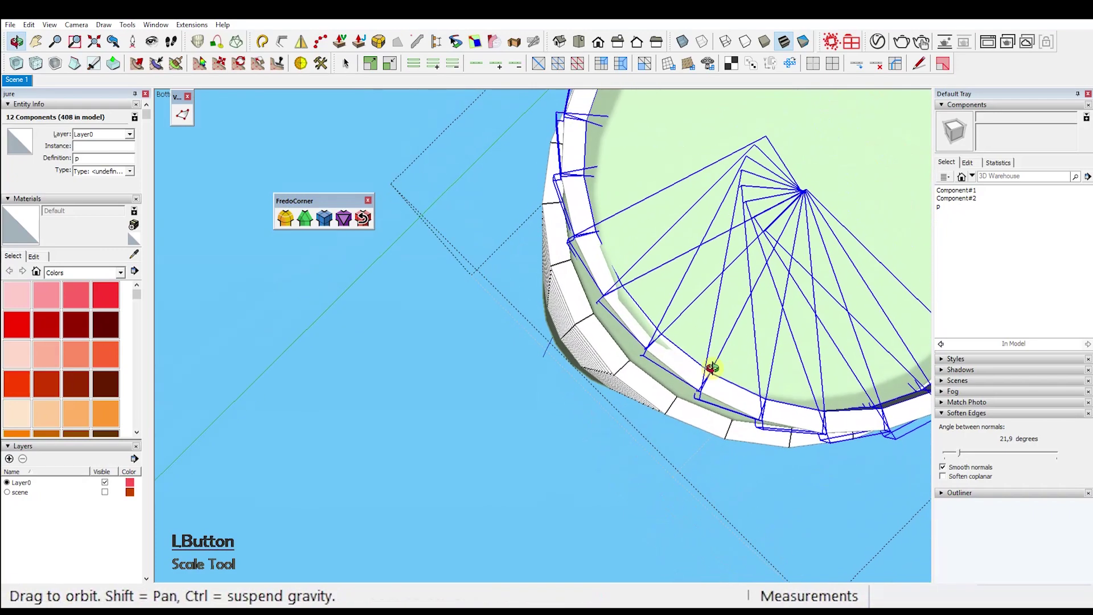
Step: Confirm the tip scale, explode the thread pieces and select the loose coil geometry
{"action": "key", "text": "0"}
{"action": "key", "text": "Return"}
{"action": "left_click", "coordinate": [517, 459]}
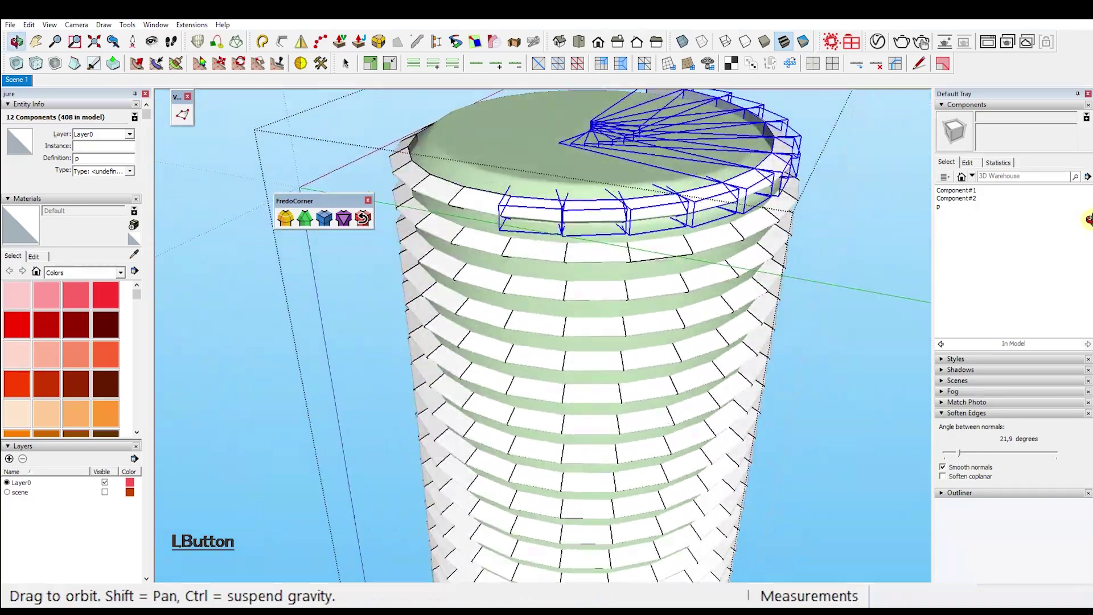
{"action": "key", "text": "1"}
{"action": "left_click", "coordinate": [562, 142]}
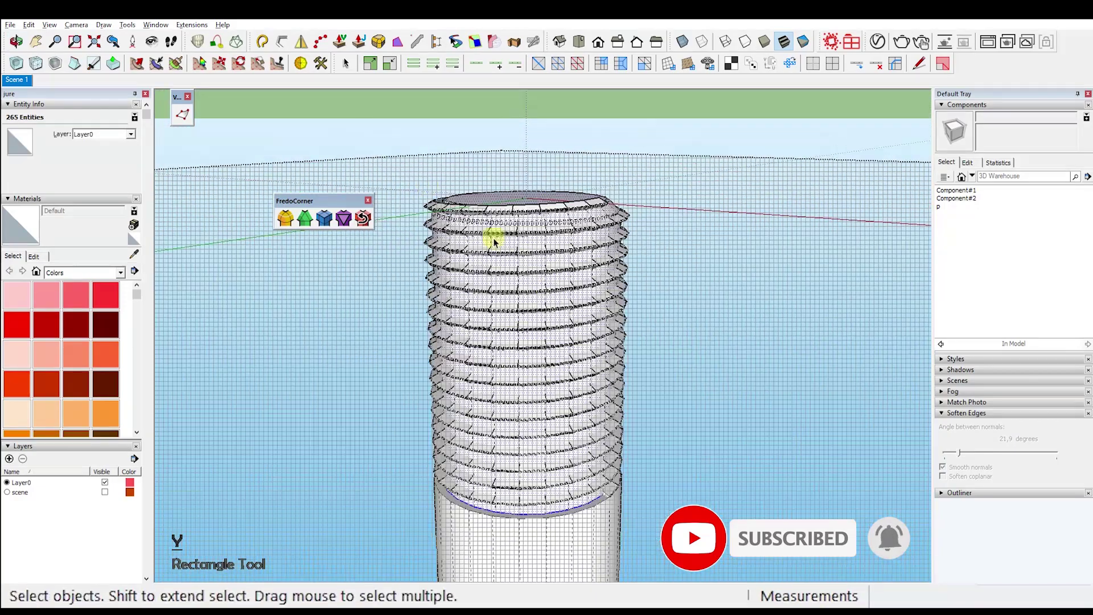
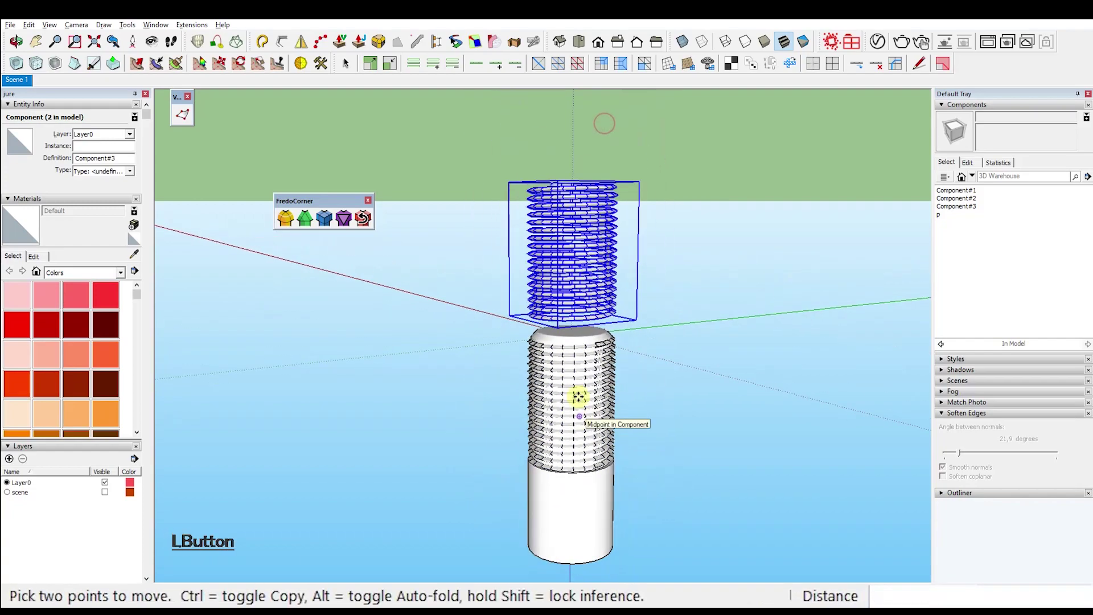
Step: Drop the new thread coil component above the shank
{"action": "left_click", "coordinate": [610, 267]}
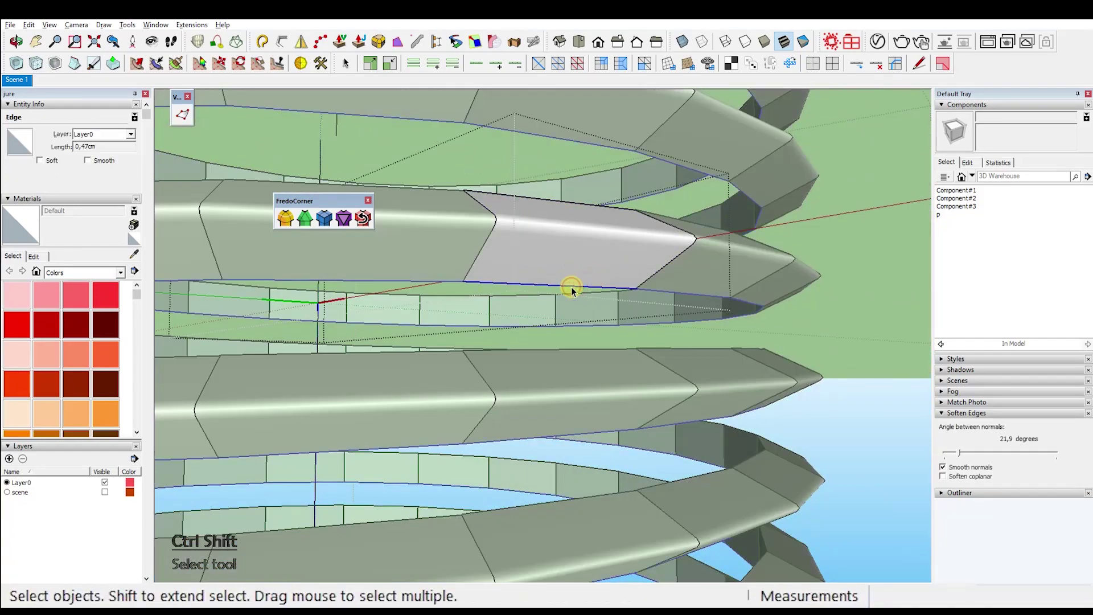
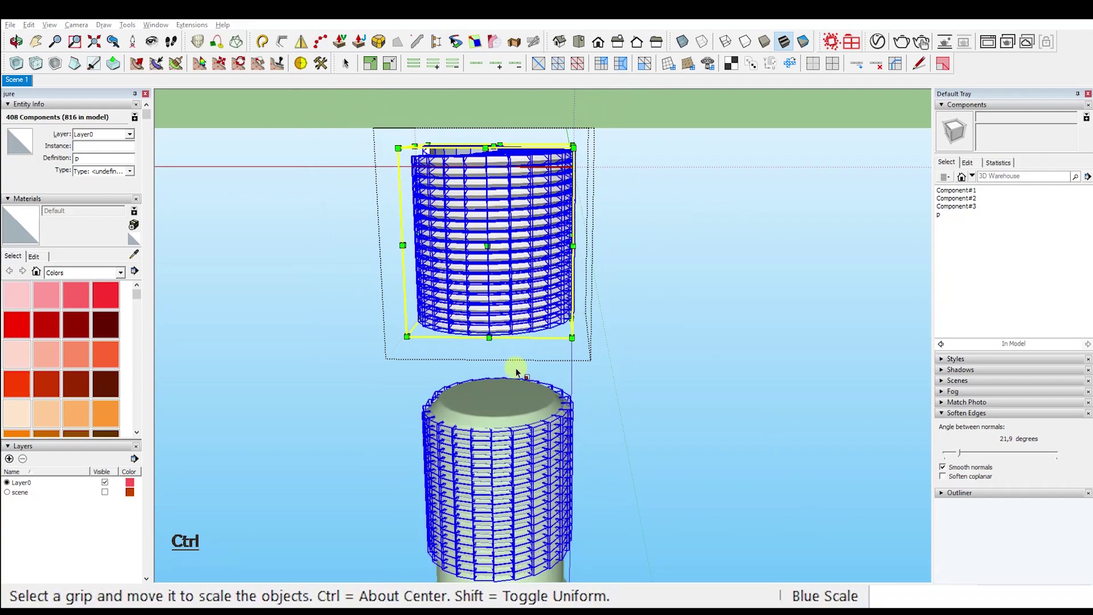
{"action": "key", "text": "Escape"}
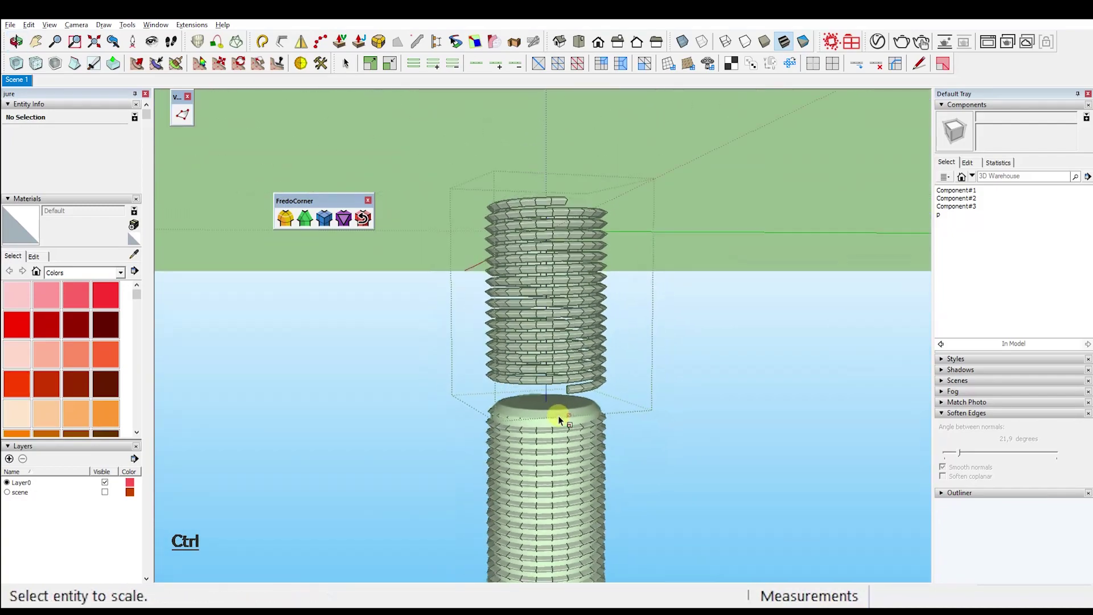
Step: Delete leftover geometry and stand the shank on the ground plane
{"action": "left_click", "coordinate": [593, 432]}
{"action": "key", "text": "Escape"}
{"action": "double_click", "coordinate": [577, 355]}
{"action": "key", "text": "Escape"}
{"action": "key", "text": "Delete"}
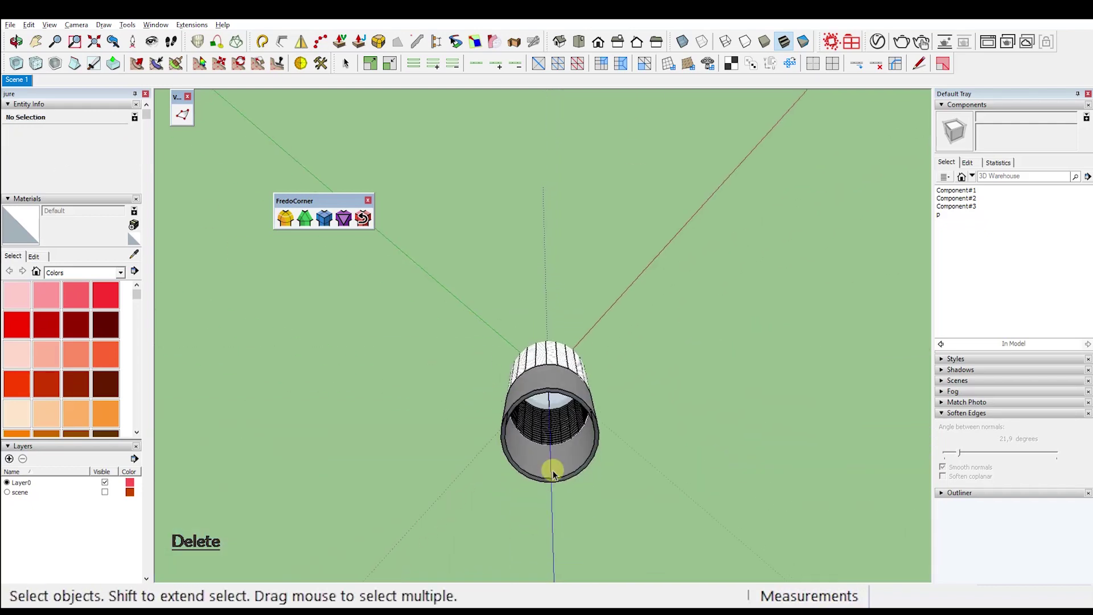
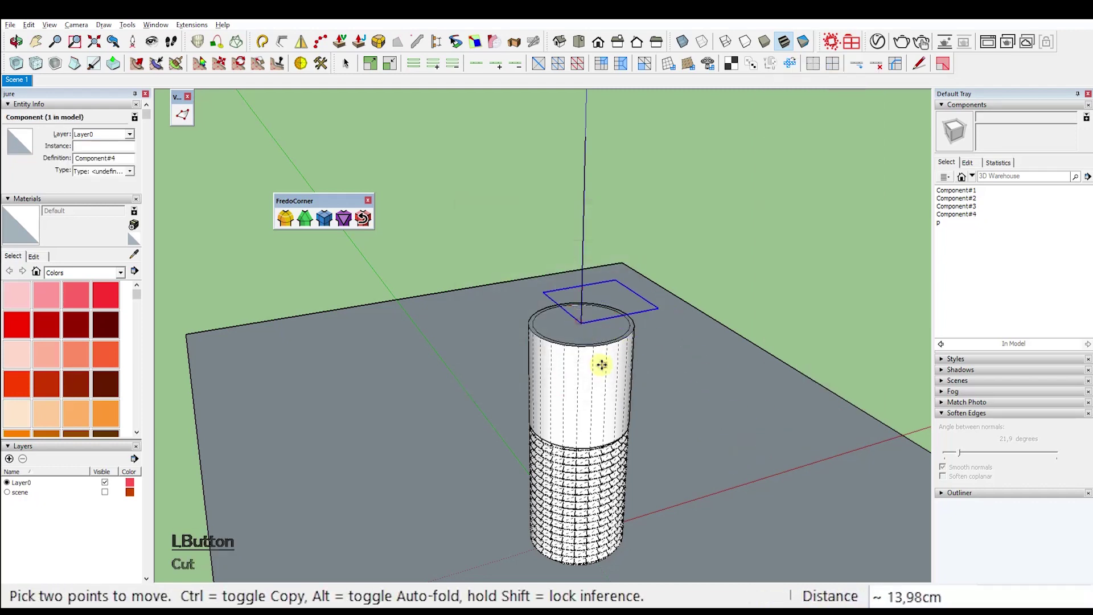
{"action": "left_click", "coordinate": [614, 306]}
Step: Draw a radius-5 circle on the shank top and push/pull it 3 cm into the head
{"action": "key", "text": "Delete"}
{"action": "key", "text": "c"}
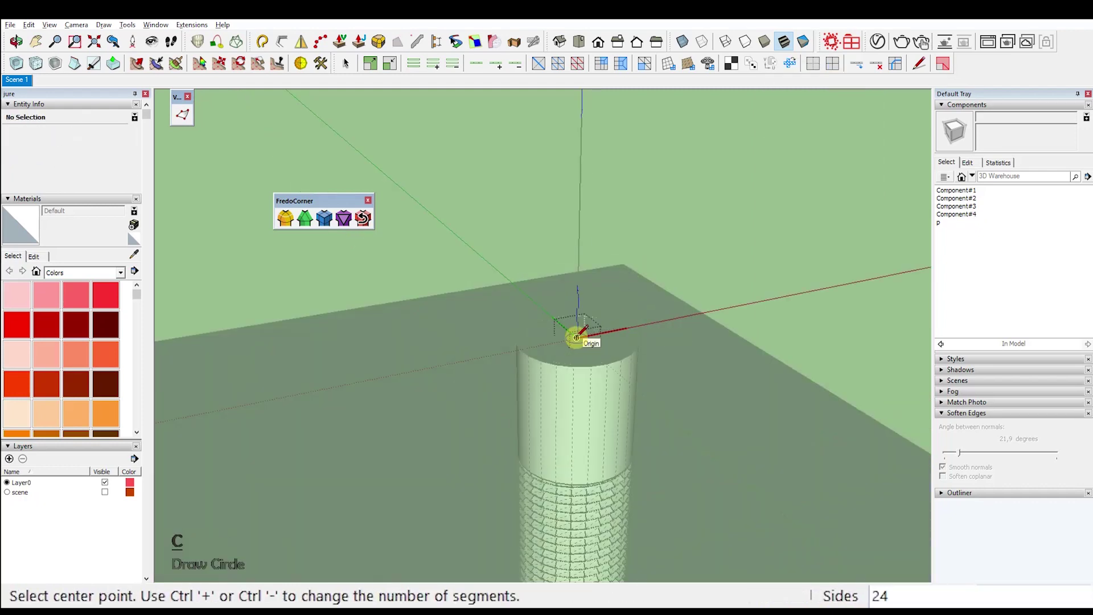
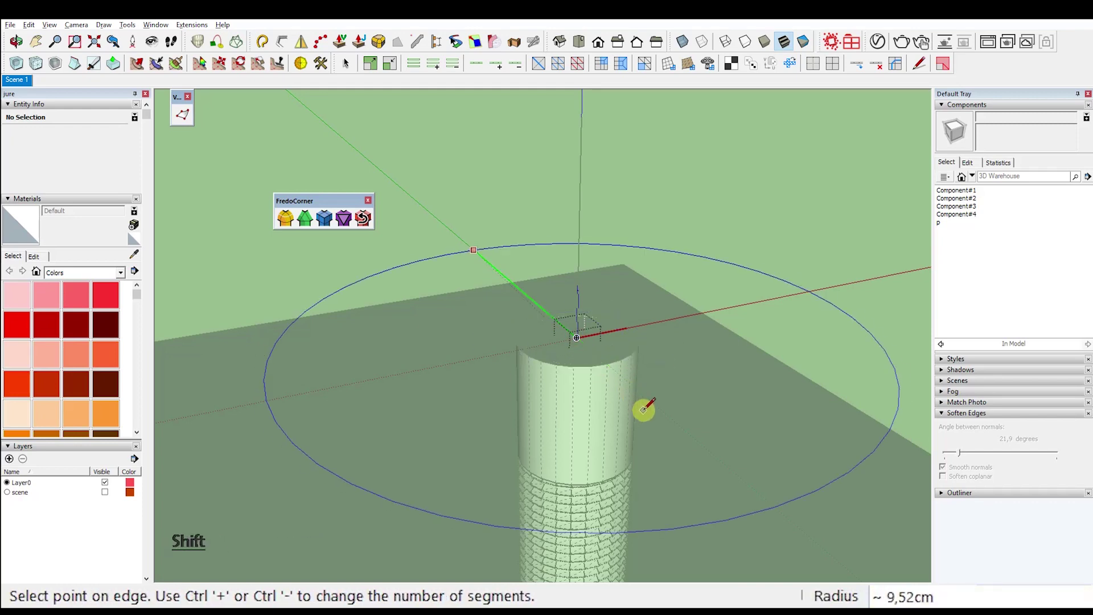
{"action": "key", "text": "KP_5"}
{"action": "key", "text": "Return"}
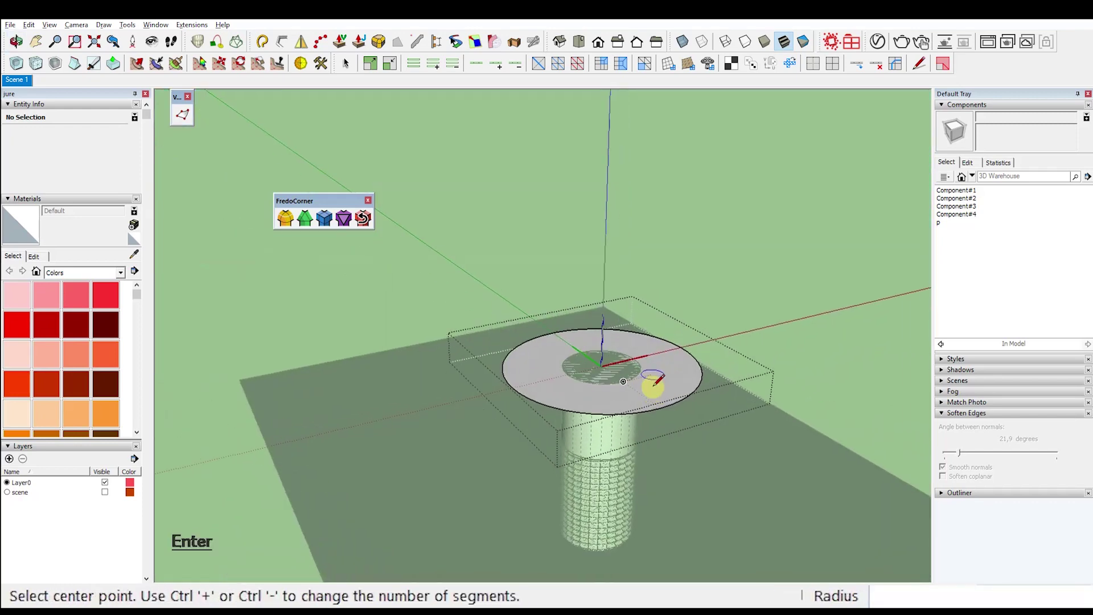
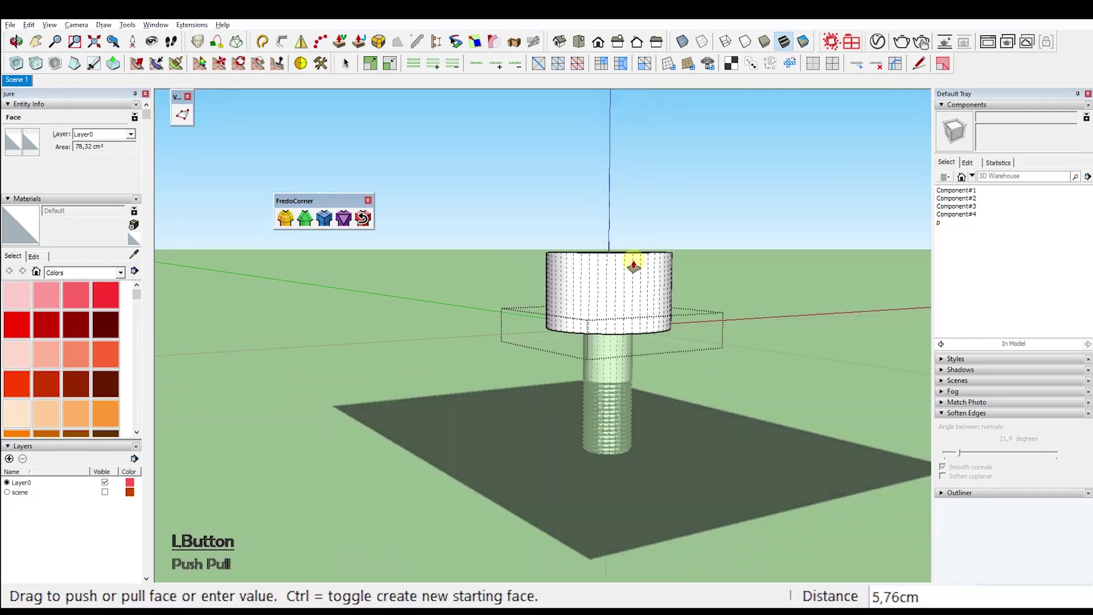
{"action": "key", "text": "KP_3"}
{"action": "key", "text": "Return"}
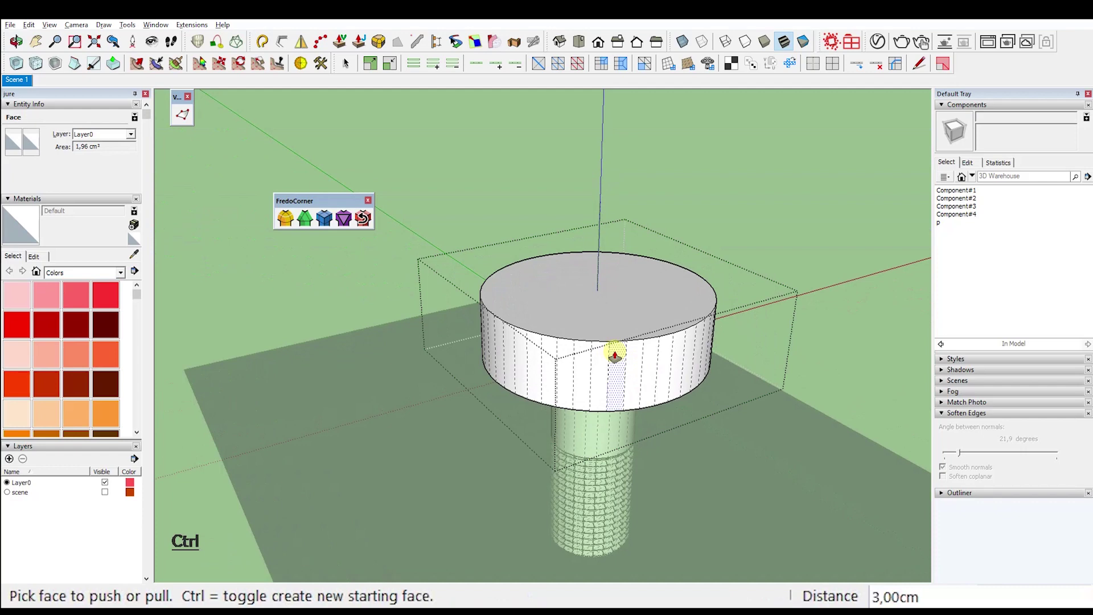
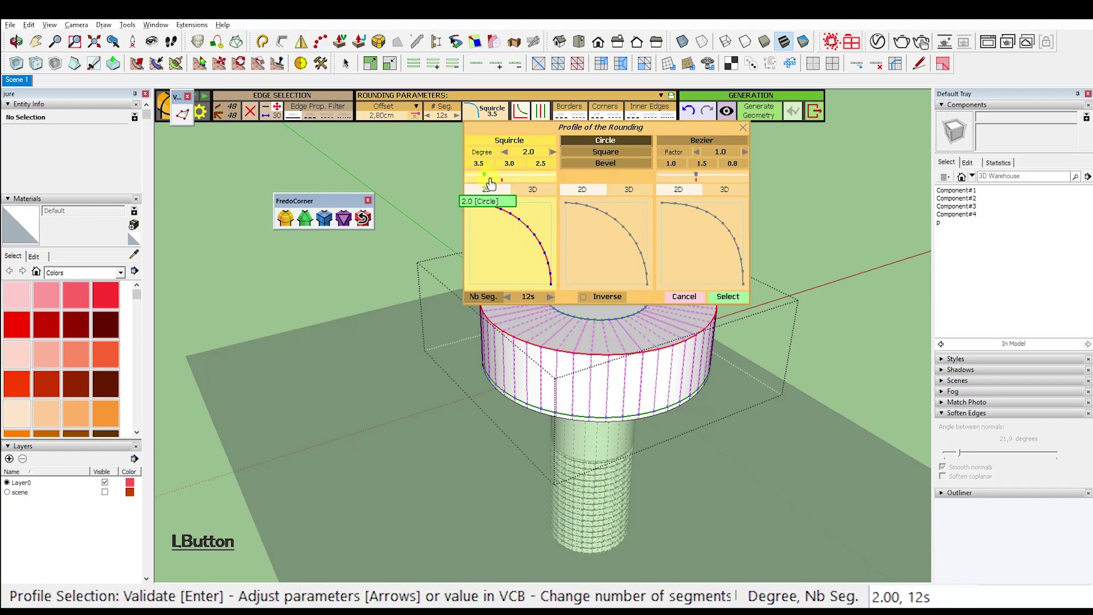
Step: Generate the FredoCorner squircle rounding that domes the screw head's top edge
{"action": "key", "text": "Return"}
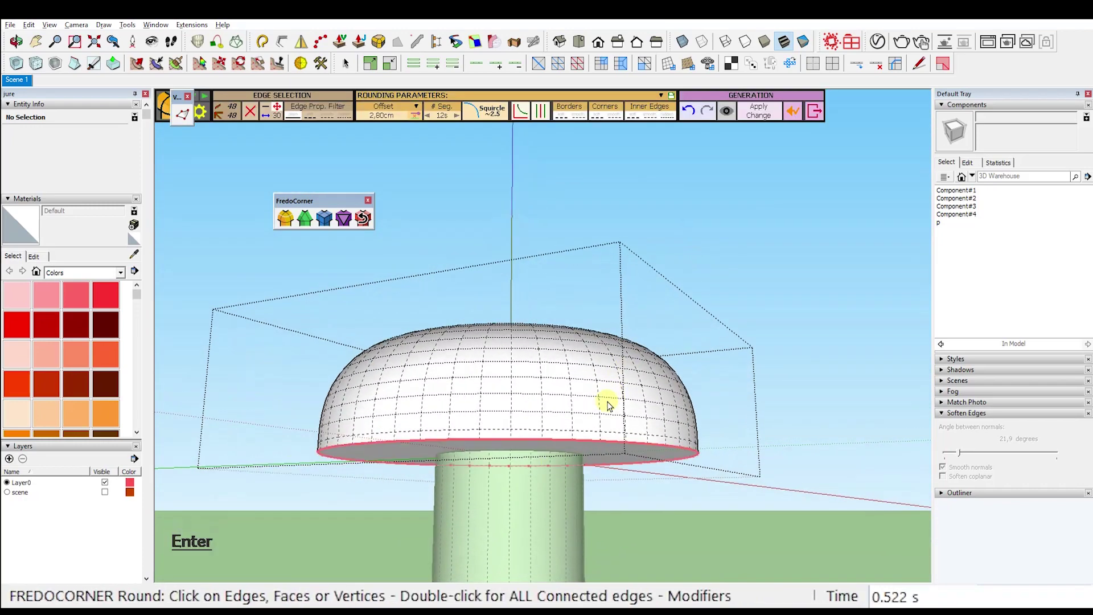
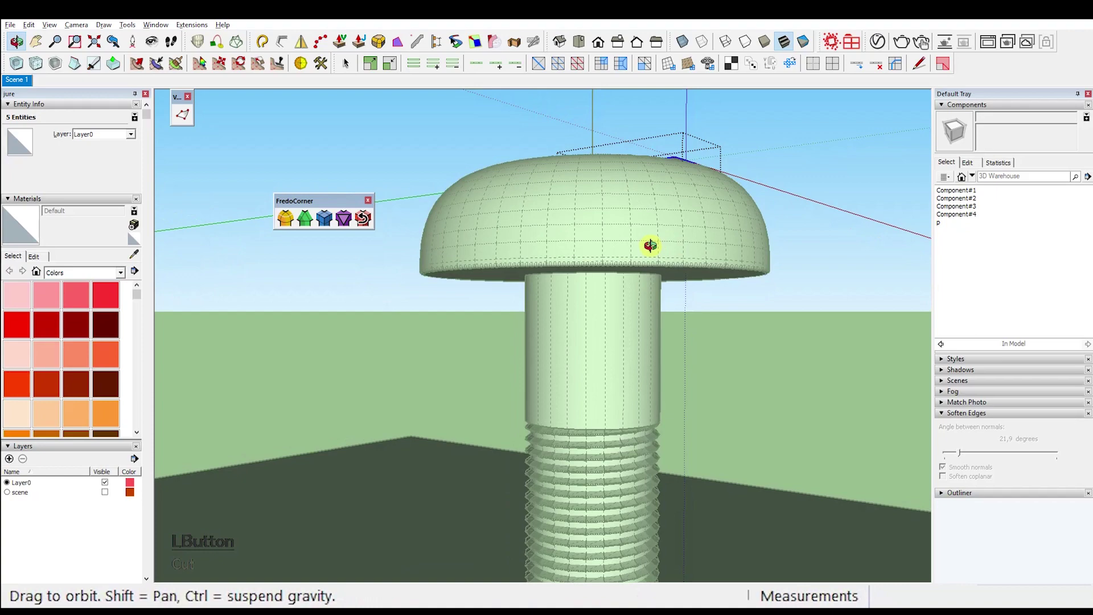
Step: Leave the tool and select the underside face of the head before drawing the slot rectangle
{"action": "key", "text": "Escape"}
{"action": "key", "text": "ctrl+1"}
{"action": "left_click", "coordinate": [694, 290]}
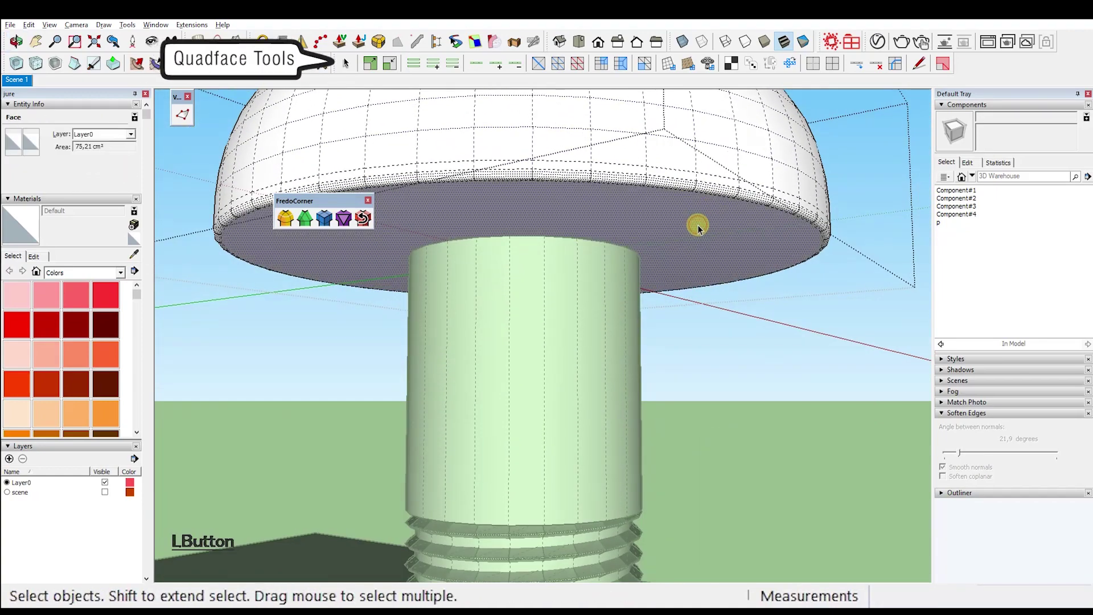
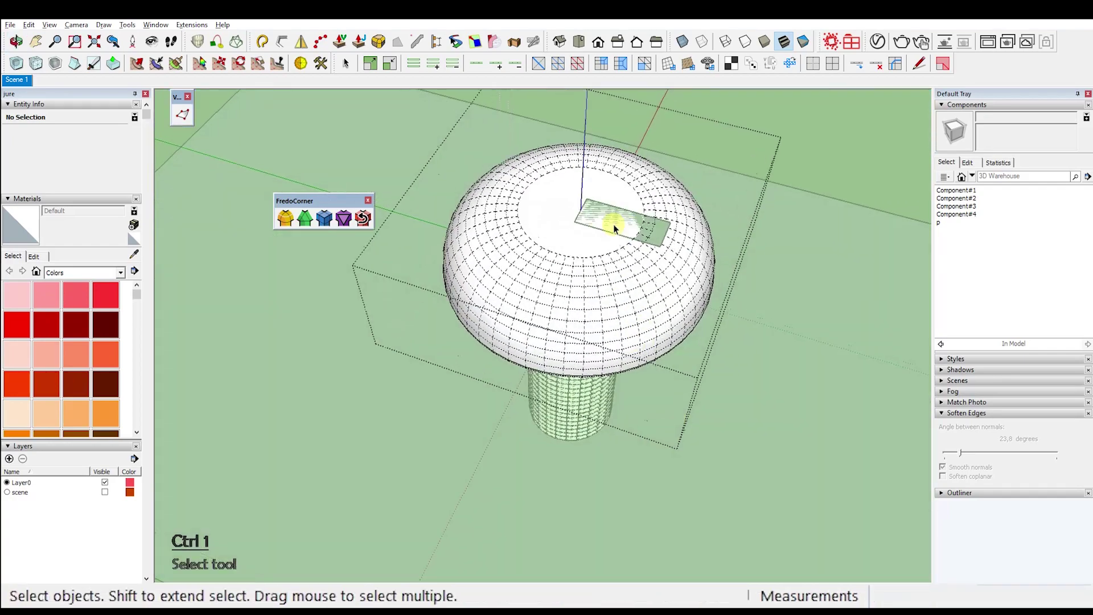
Step: Select the slot rectangle on the dome and erase the overlapping line inside the cross
{"action": "key", "text": "Escape"}
{"action": "left_click", "coordinate": [618, 228]}
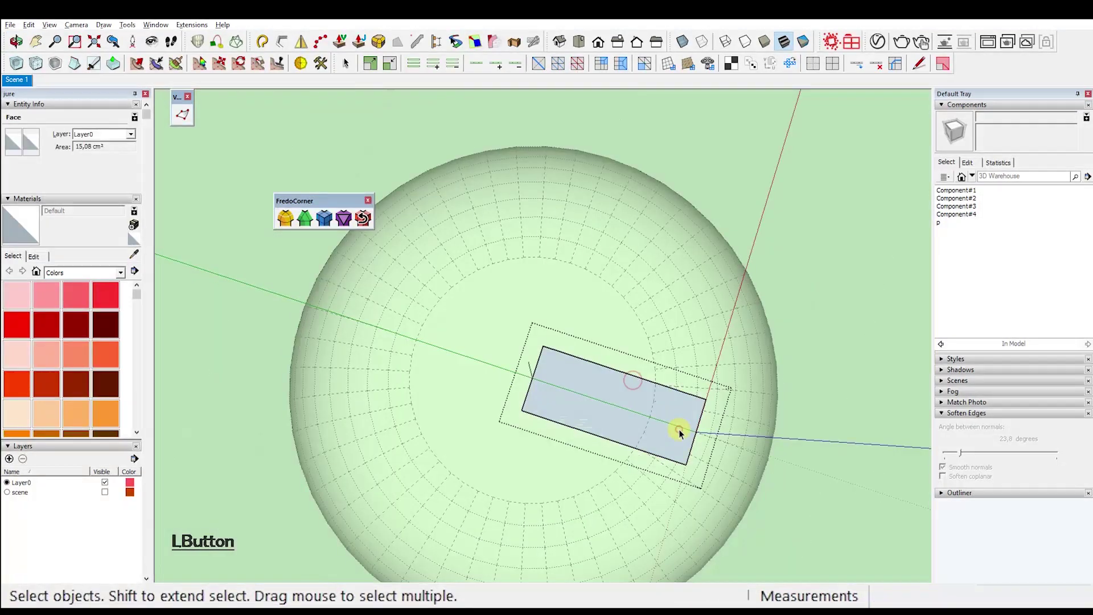
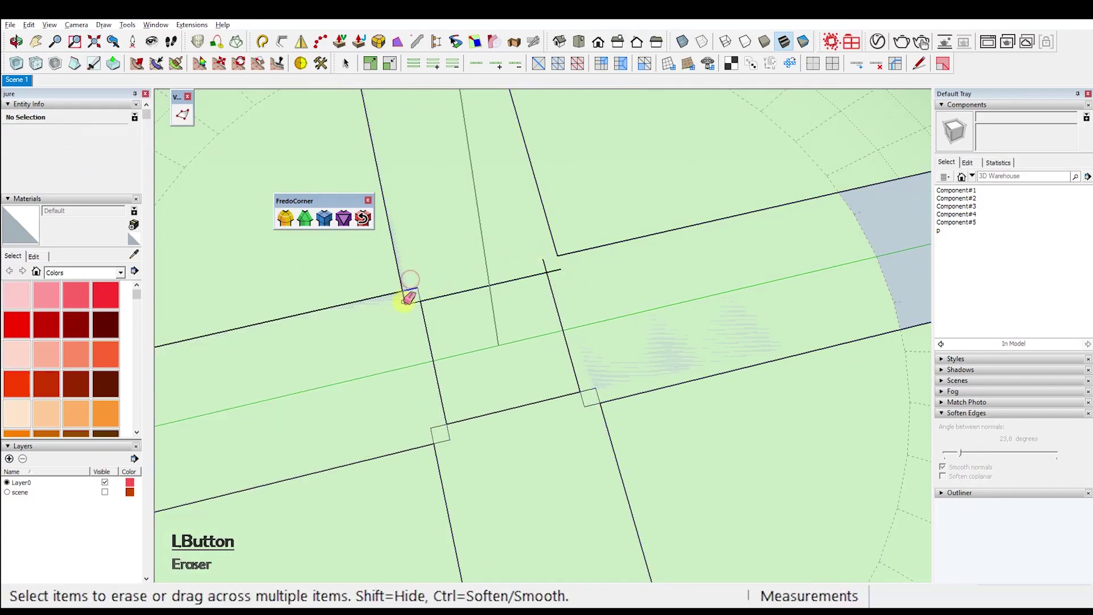
{"action": "left_click", "coordinate": [570, 338]}
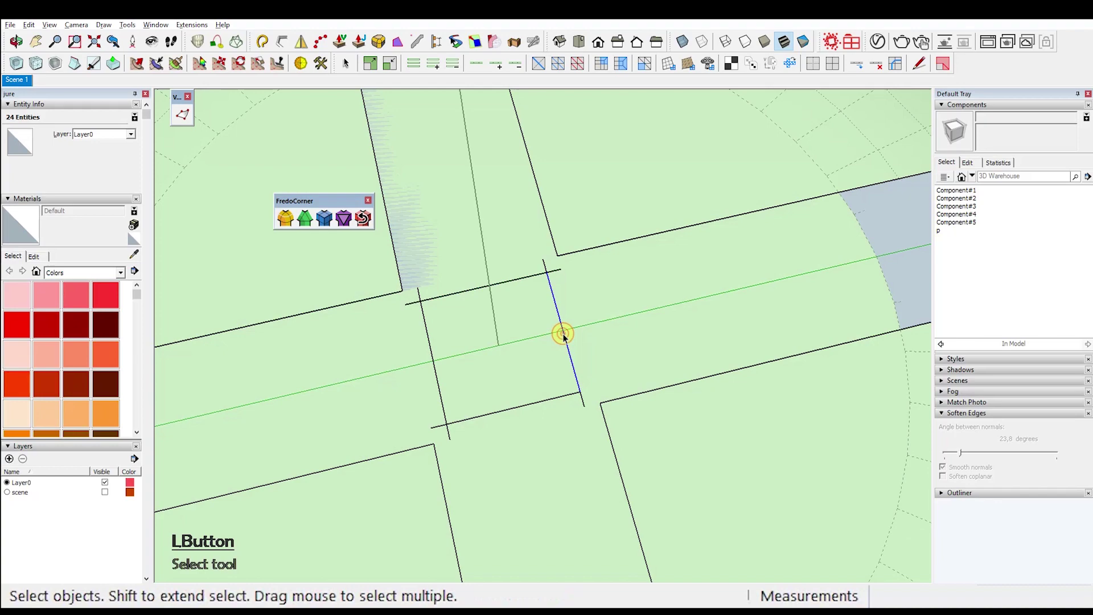
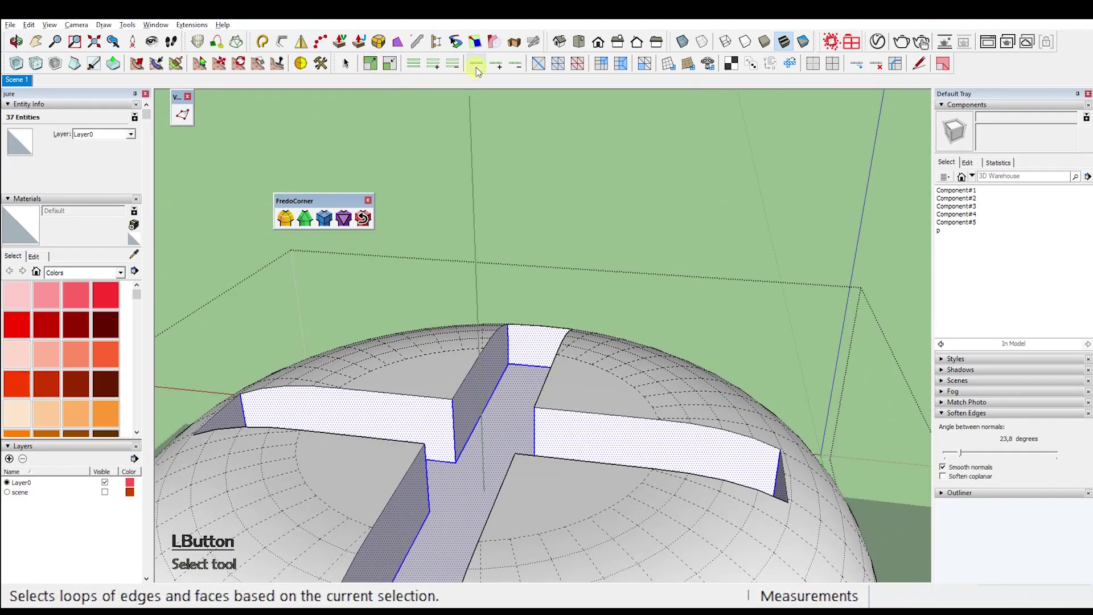
Step: Round the cross slot's edge loops with FredoCorner at 0.05 cm offset, 4 segments
{"action": "key", "text": "alt+y"}
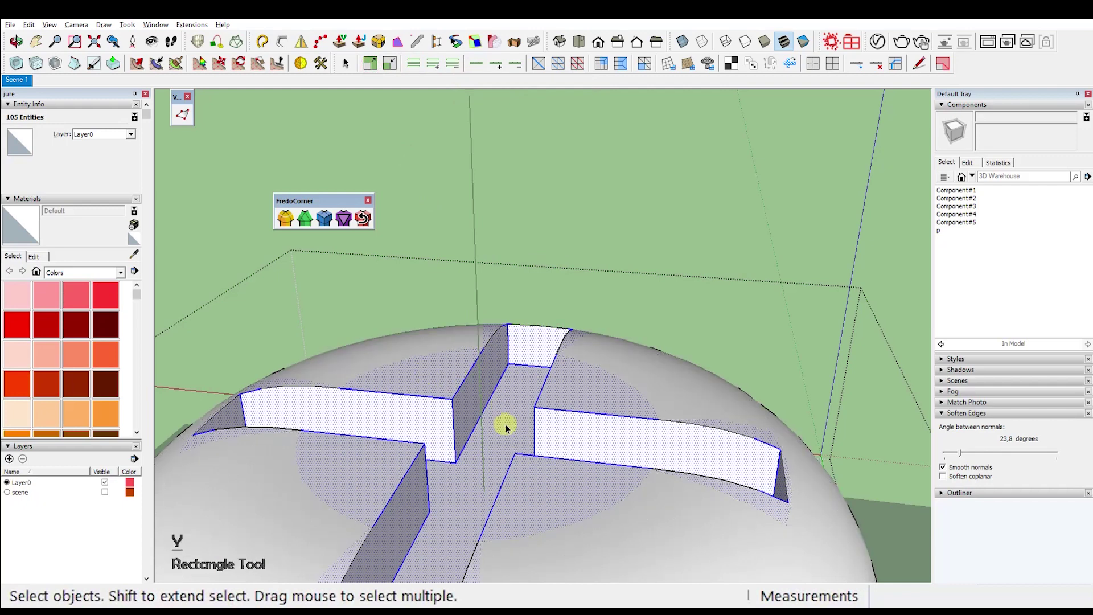
{"action": "left_click", "coordinate": [505, 419]}
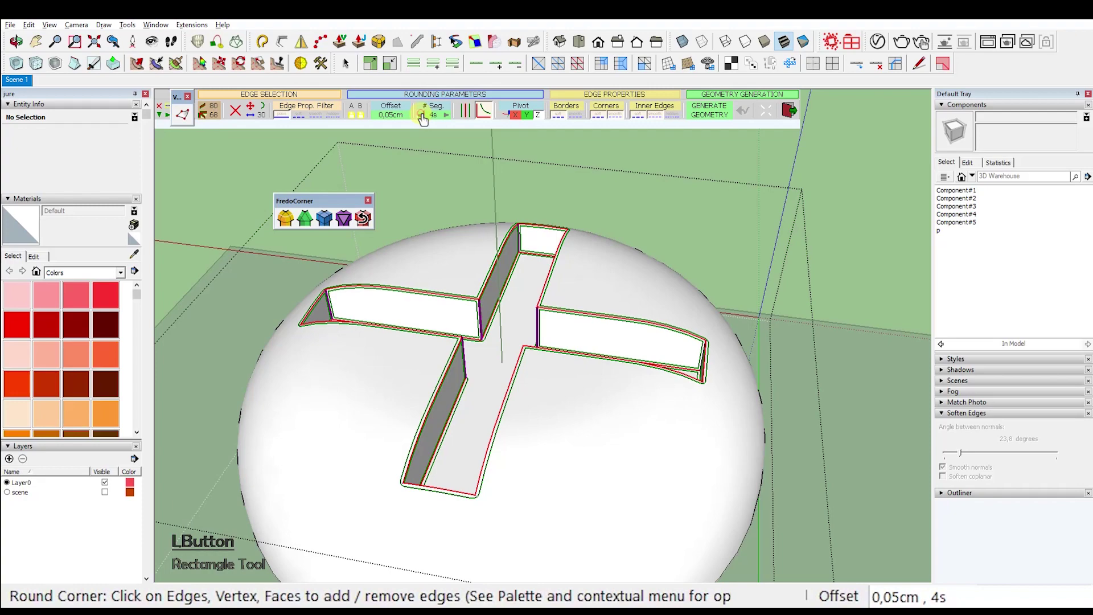
{"action": "key", "text": "Return"}
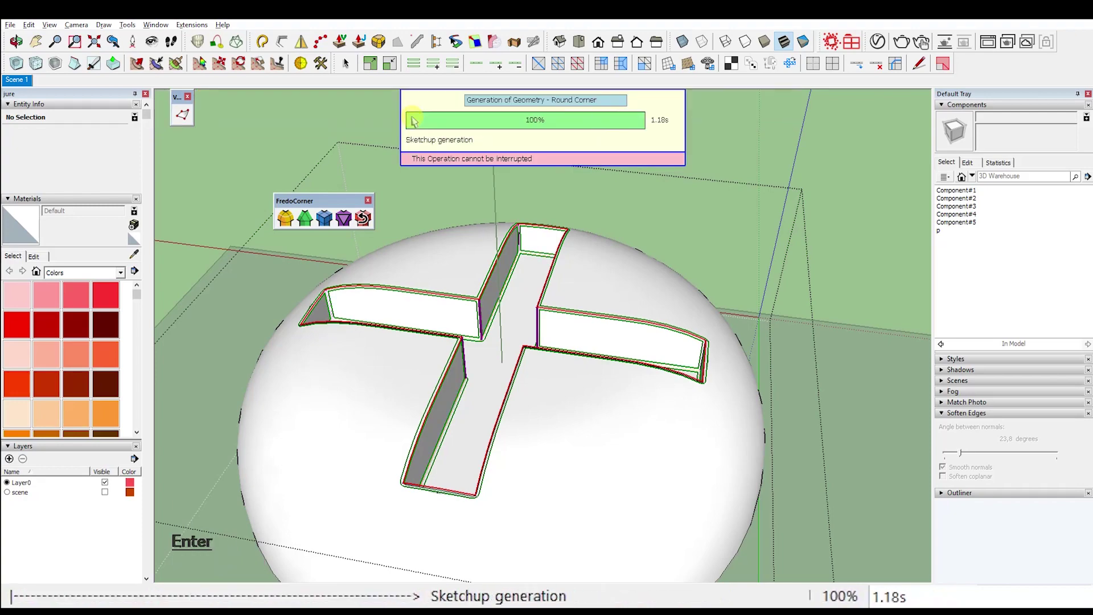
Step: Select the head's underside and the edge where the head meets the shank
{"action": "left_click", "coordinate": [564, 425]}
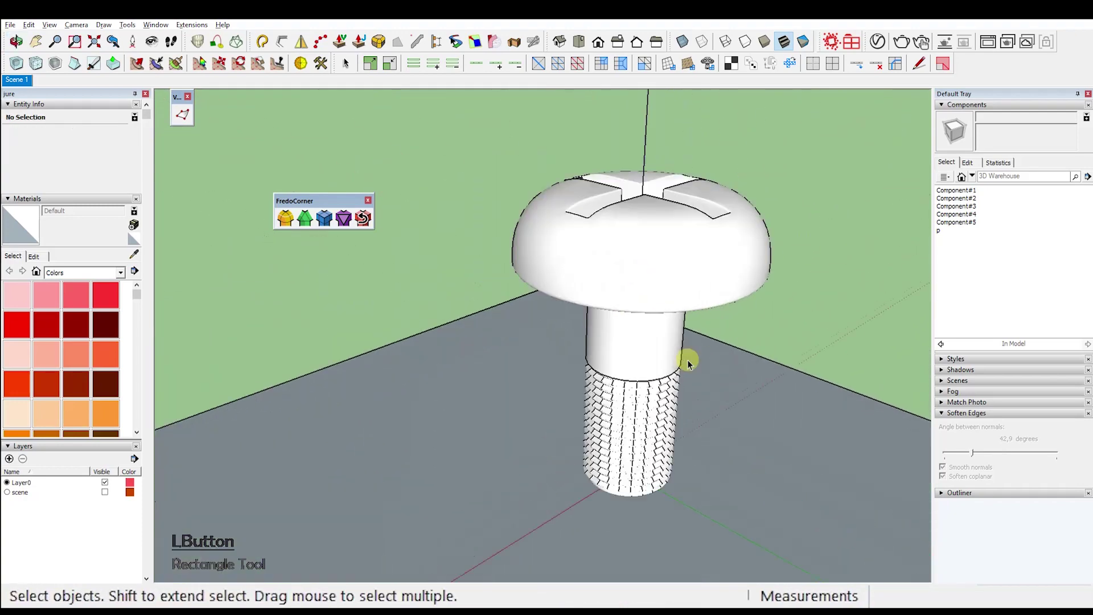
{"action": "right_click", "coordinate": [670, 228]}
{"action": "left_click", "coordinate": [719, 298]}
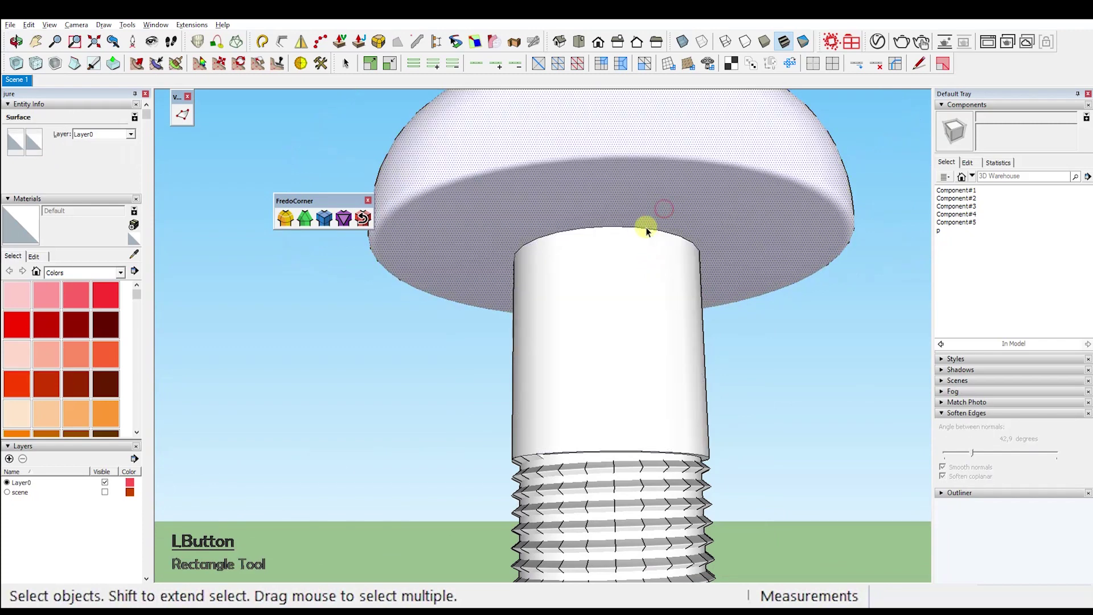
{"action": "left_click", "coordinate": [220, 163]}
Step: Fillet the shank's edge loops with FredoCorner Round at 0.05 cm offset and accept
{"action": "key", "text": "Return"}
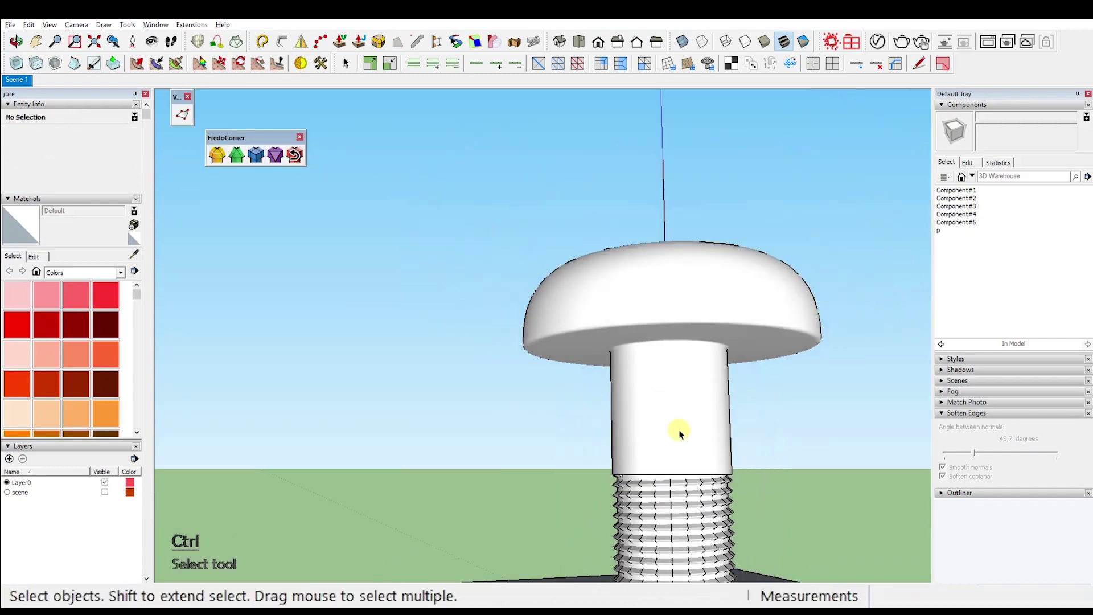
{"action": "left_click", "coordinate": [750, 449]}
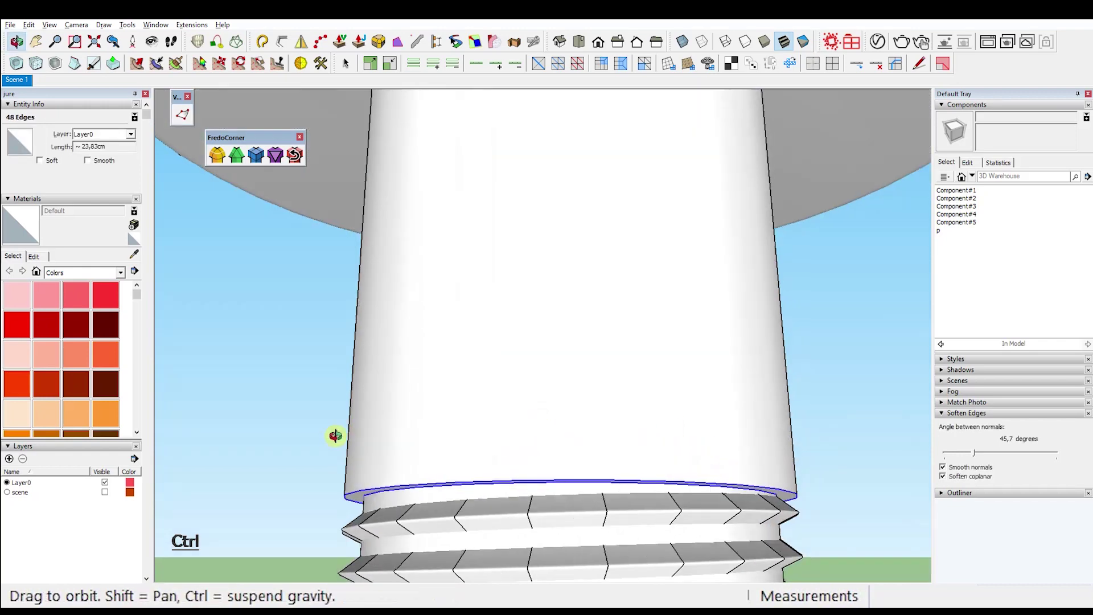
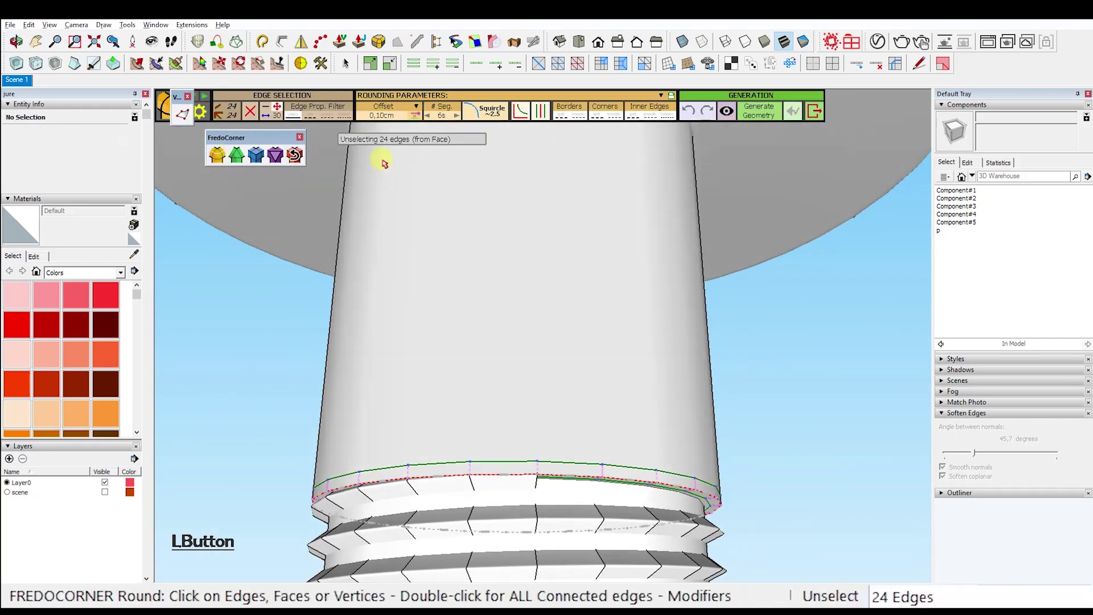
{"action": "key", "text": "KP_0"}
{"action": "key", "text": "Return"}
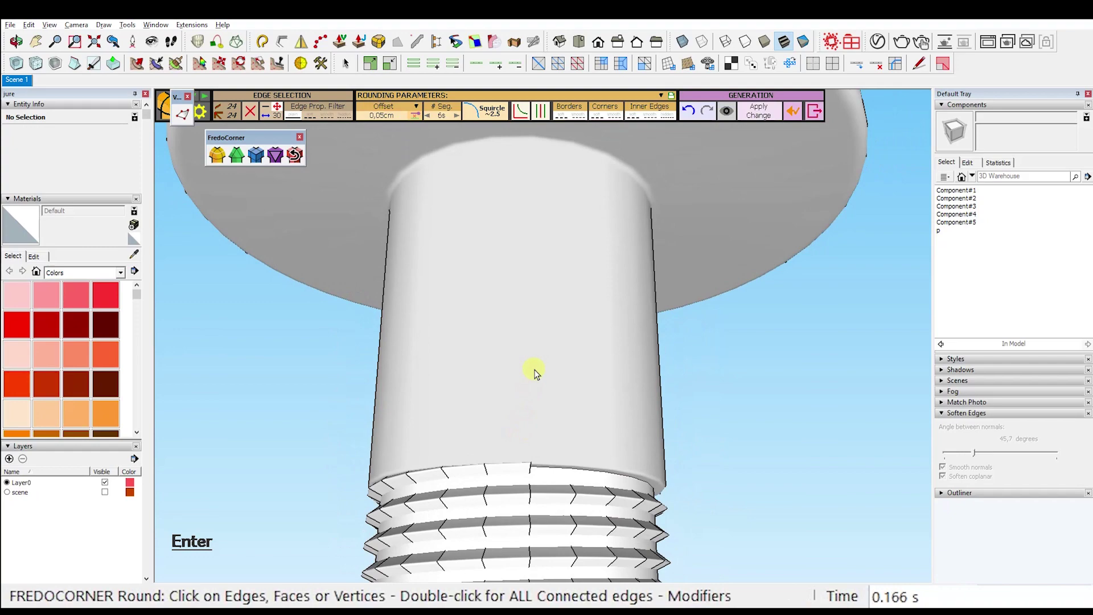
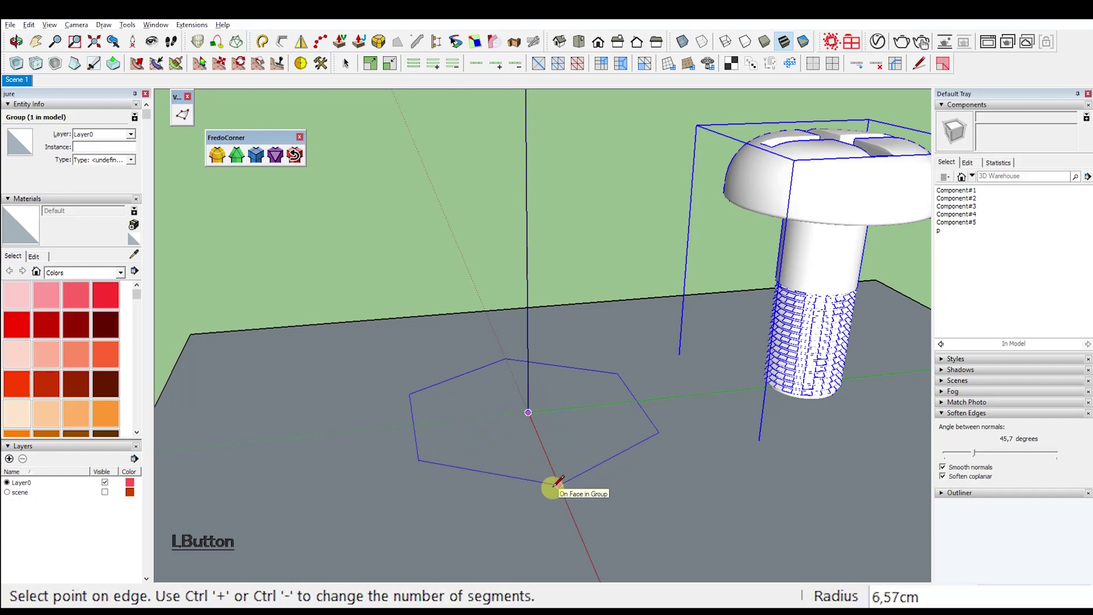
Step: Size the hexagon beside the screw to a radius of 5
{"action": "key", "text": "KP_5"}
{"action": "key", "text": "Return"}
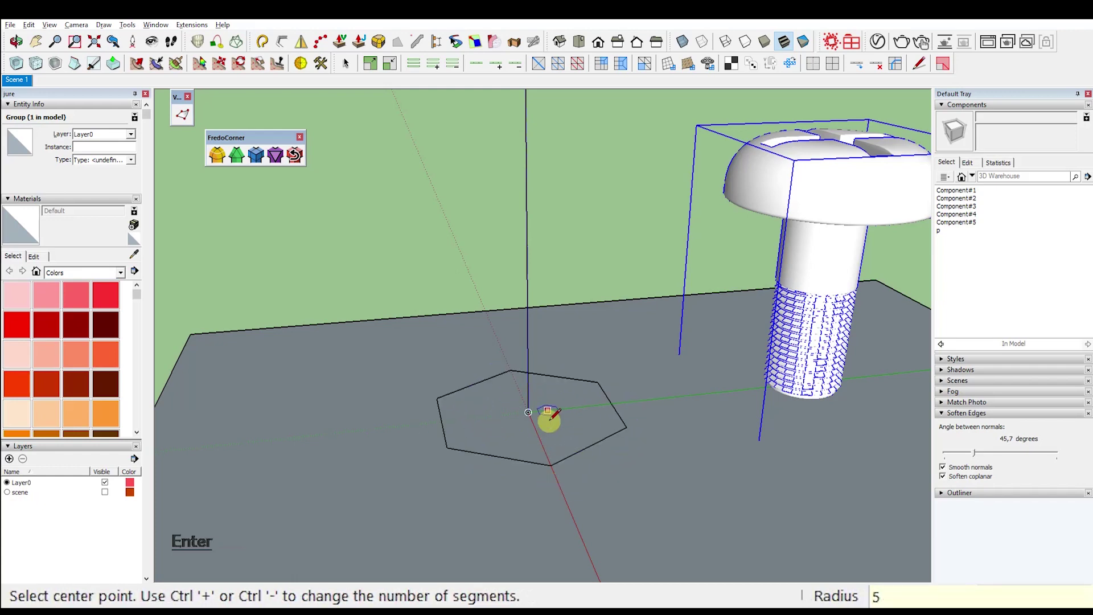
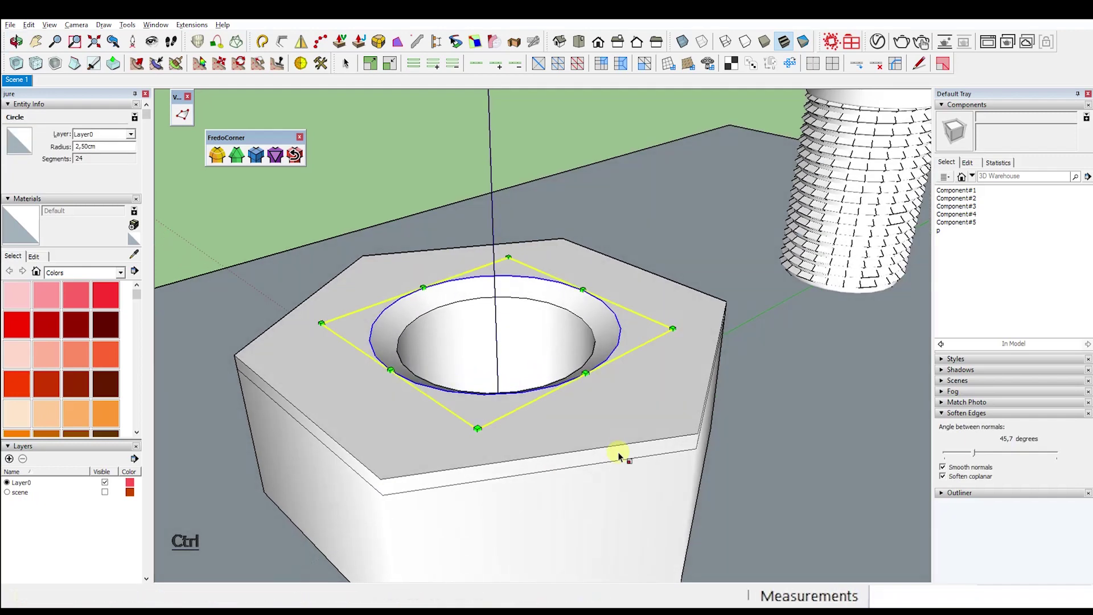
Step: Draw the 24-sided circle for the cone and select the large cone's rim
{"action": "key", "text": "Pause"}
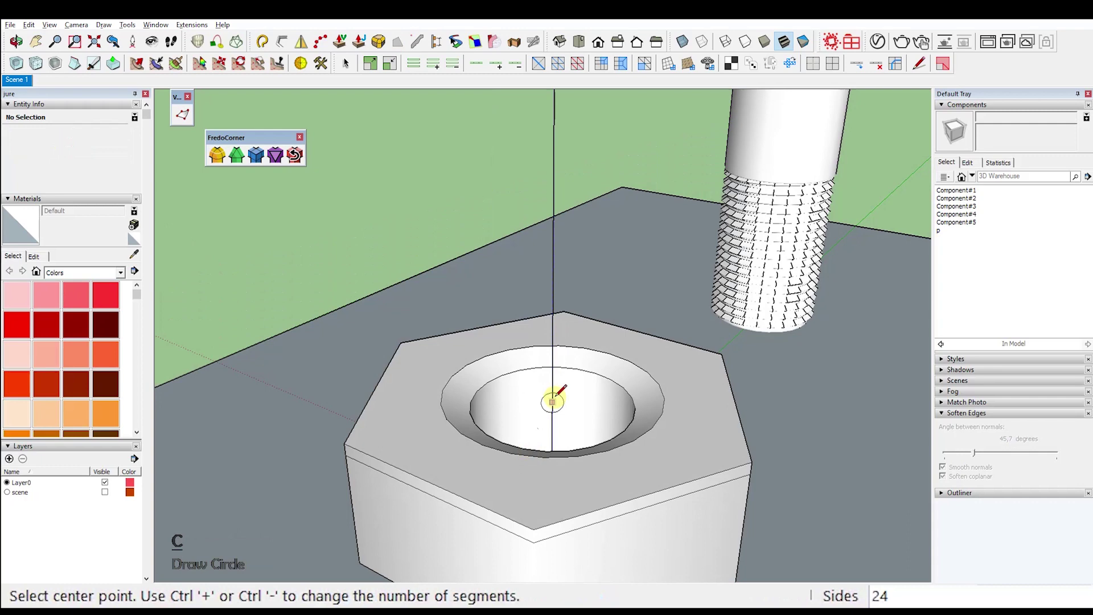
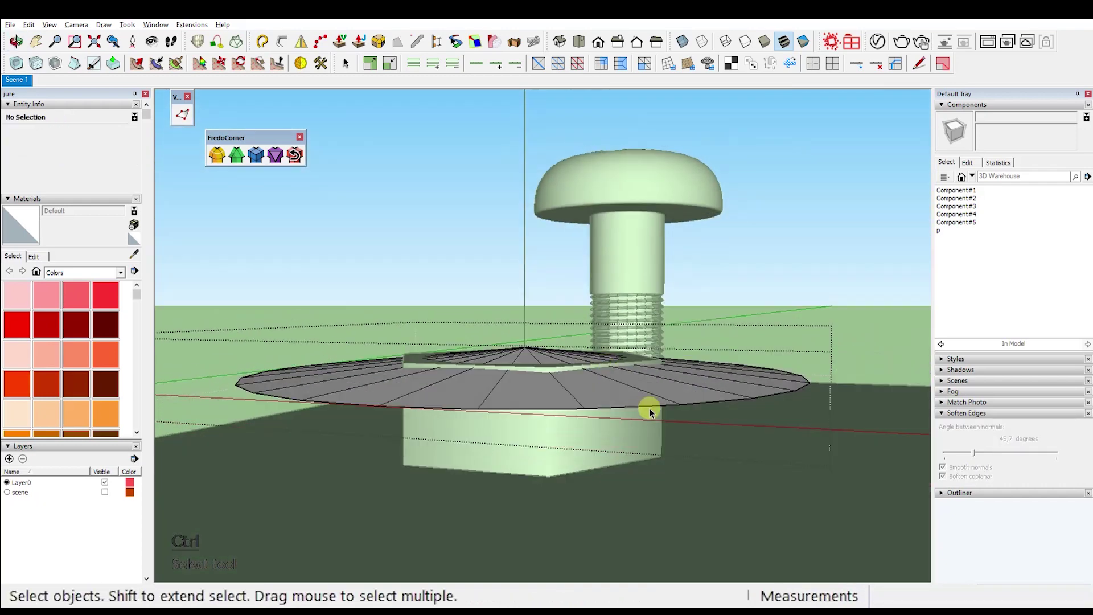
{"action": "left_click", "coordinate": [655, 409]}
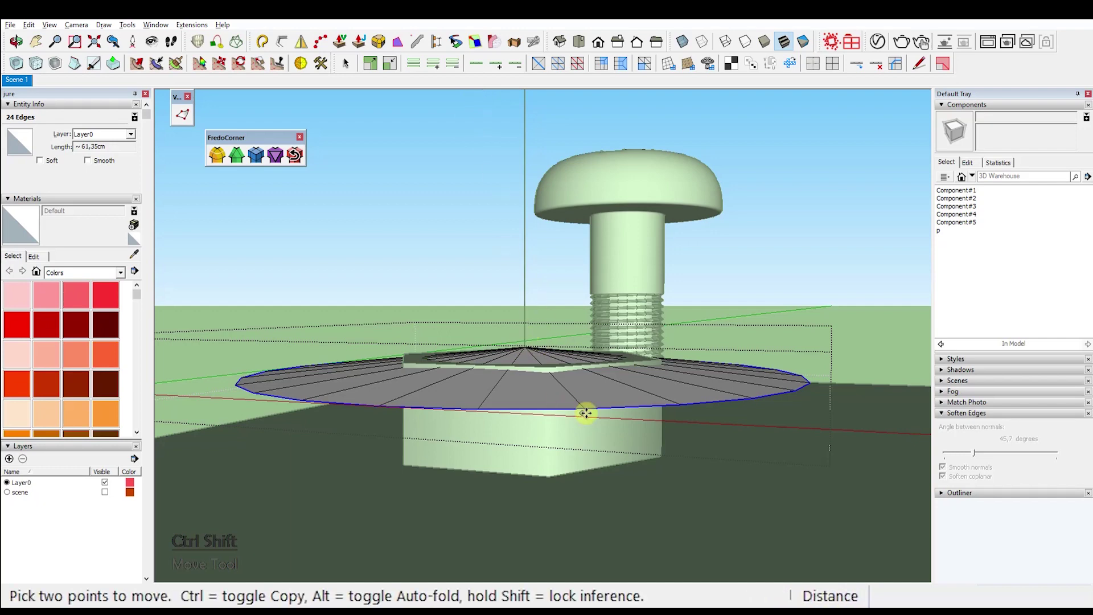
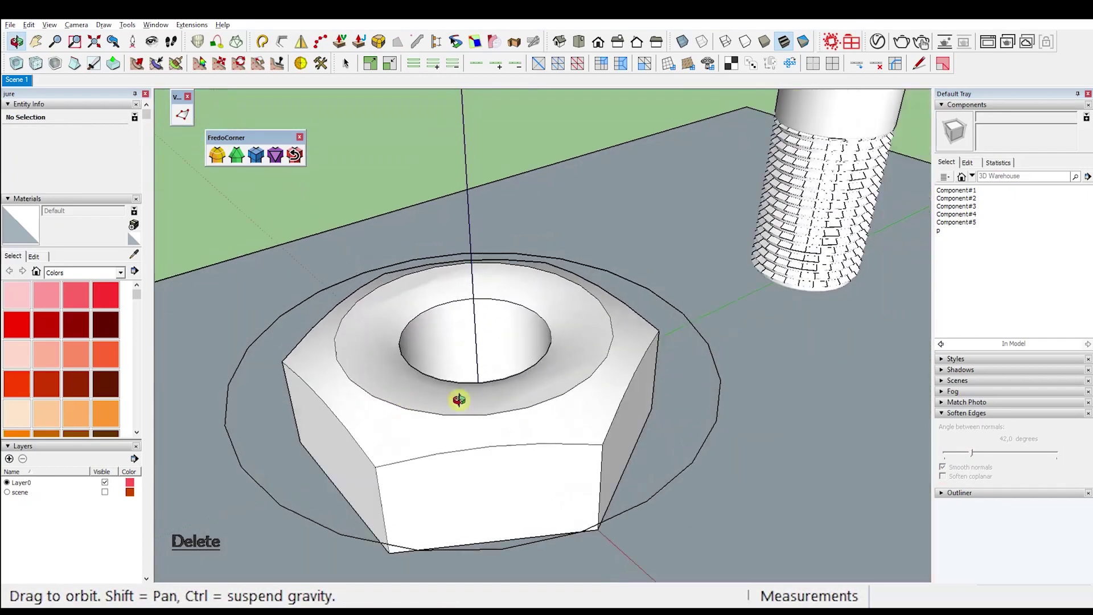
Step: Select the ring around the nut's bore and its outer edge loop for softening
{"action": "key", "text": "alt+y"}
{"action": "left_click", "coordinate": [629, 348]}
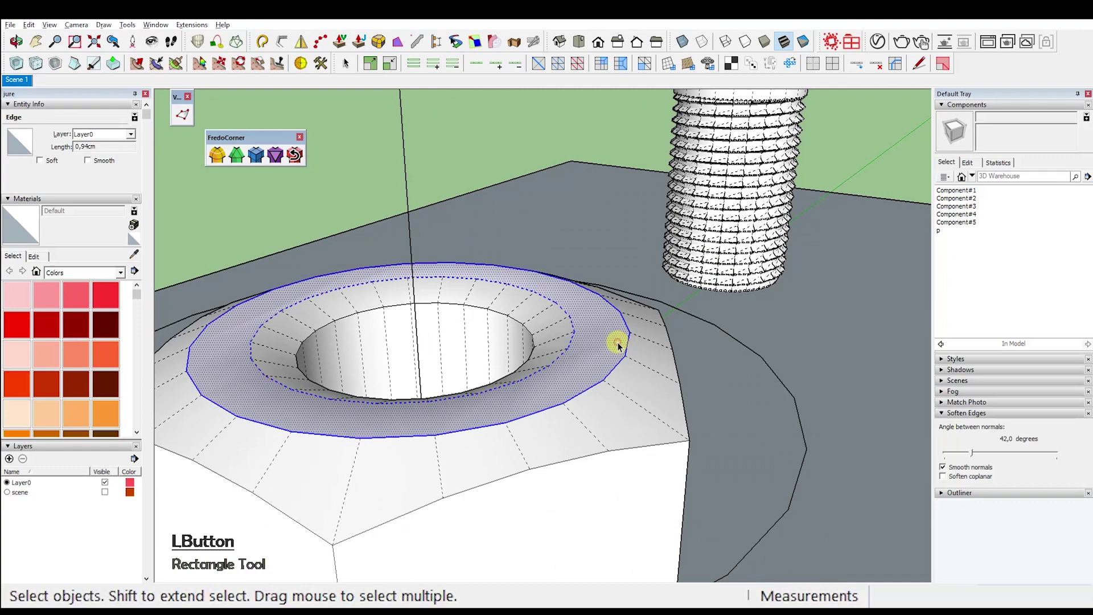
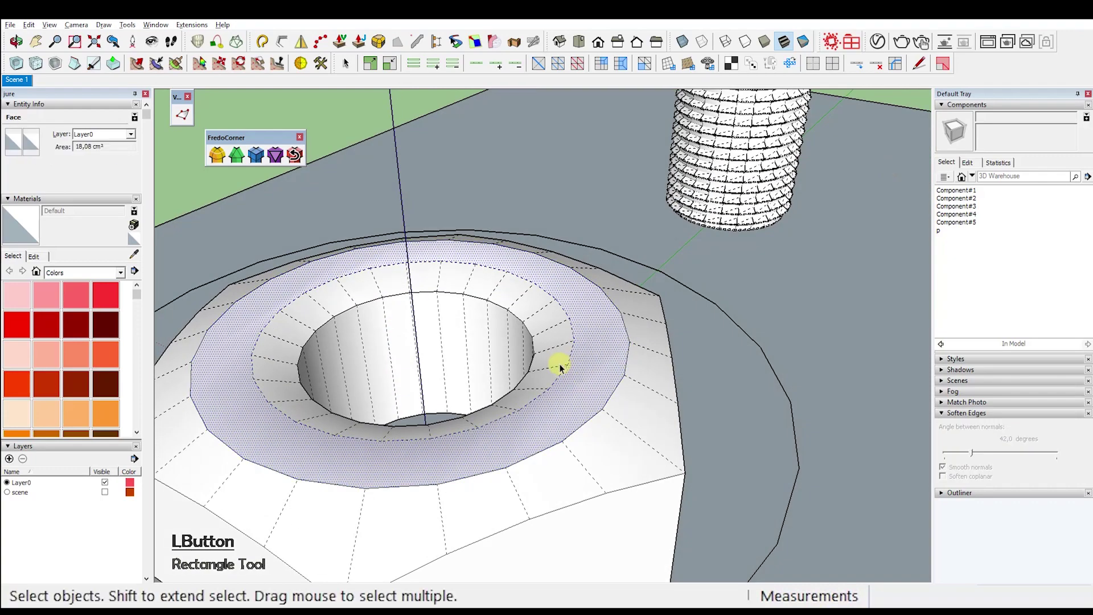
{"action": "key", "text": "alt+y"}
{"action": "left_click", "coordinate": [557, 360]}
{"action": "left_click", "coordinate": [592, 354]}
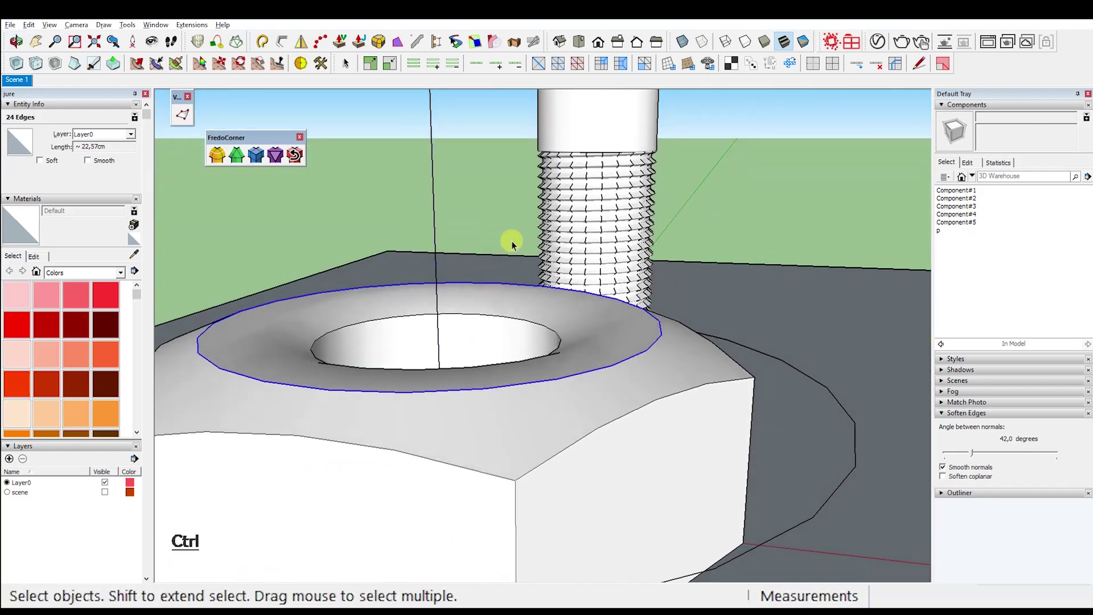
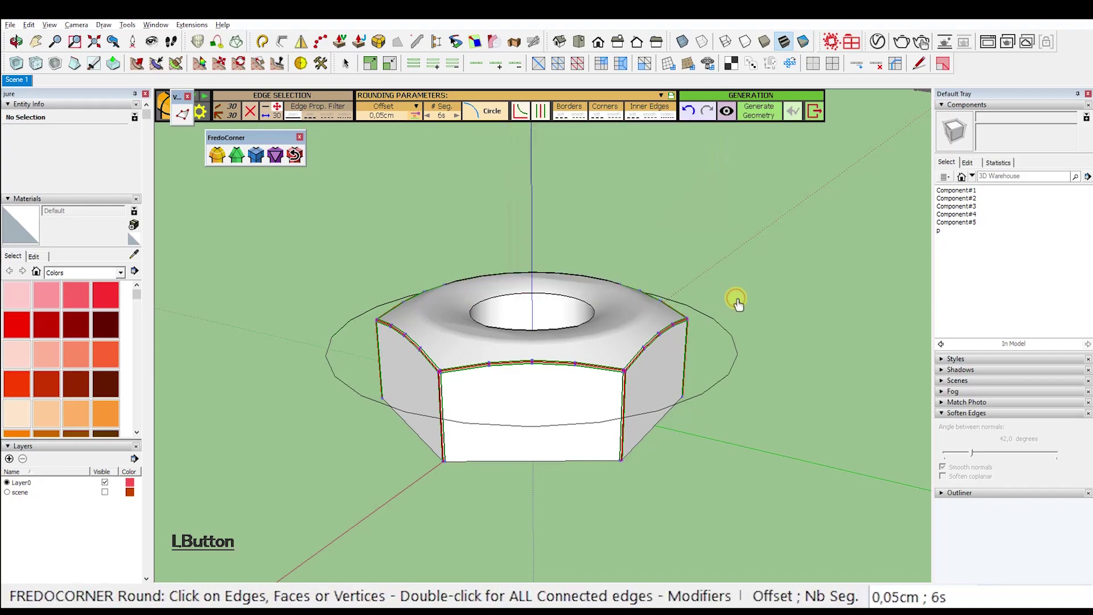
Step: Round the nut's vertical corner edges with FredoCorner and adjust their smoothing
{"action": "key", "text": "Return"}
{"action": "key", "text": "y"}
{"action": "left_click", "coordinate": [677, 392]}
{"action": "key", "text": "y"}
{"action": "left_click", "coordinate": [561, 410]}
{"action": "left_click", "coordinate": [459, 376]}
{"action": "left_click", "coordinate": [974, 459]}
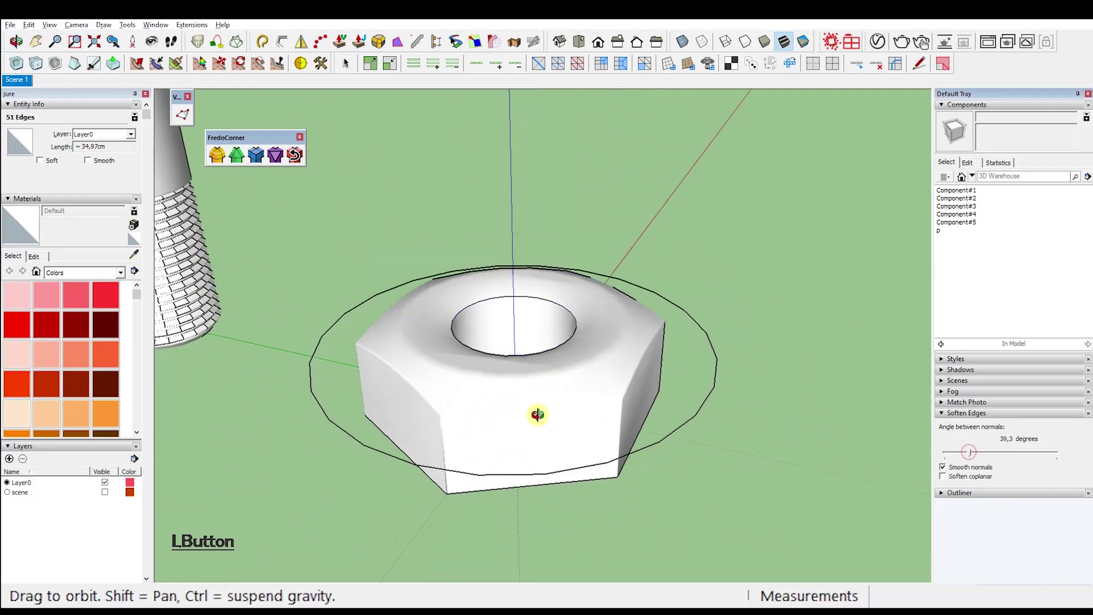
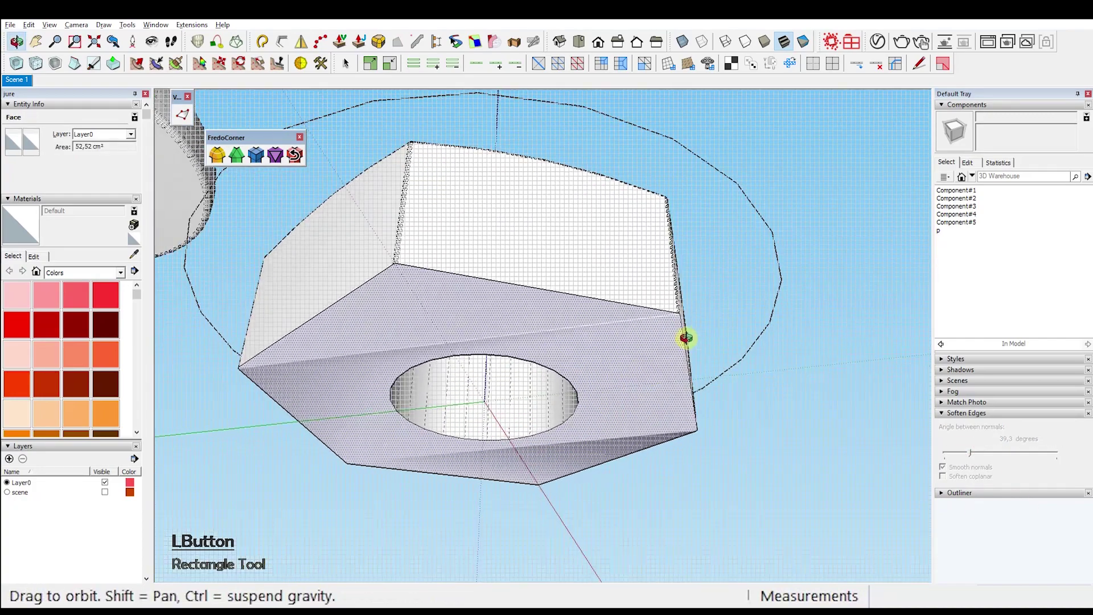
Step: Round the bottom edge of the nut's bore with FredoCorner
{"action": "key", "text": "Delete"}
{"action": "left_click", "coordinate": [531, 265]}
{"action": "key", "text": "Return"}
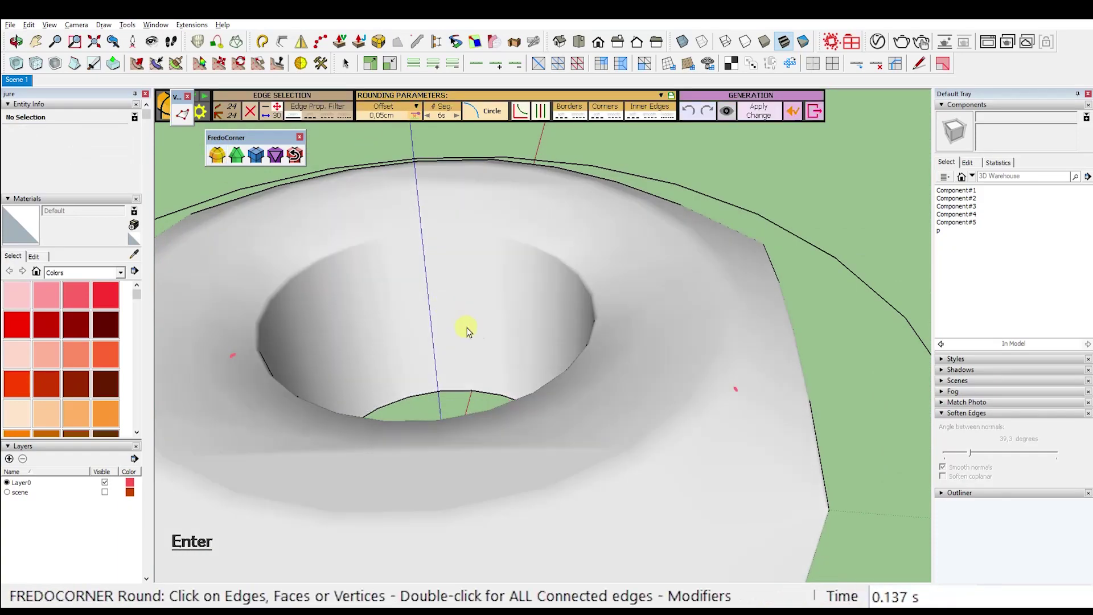
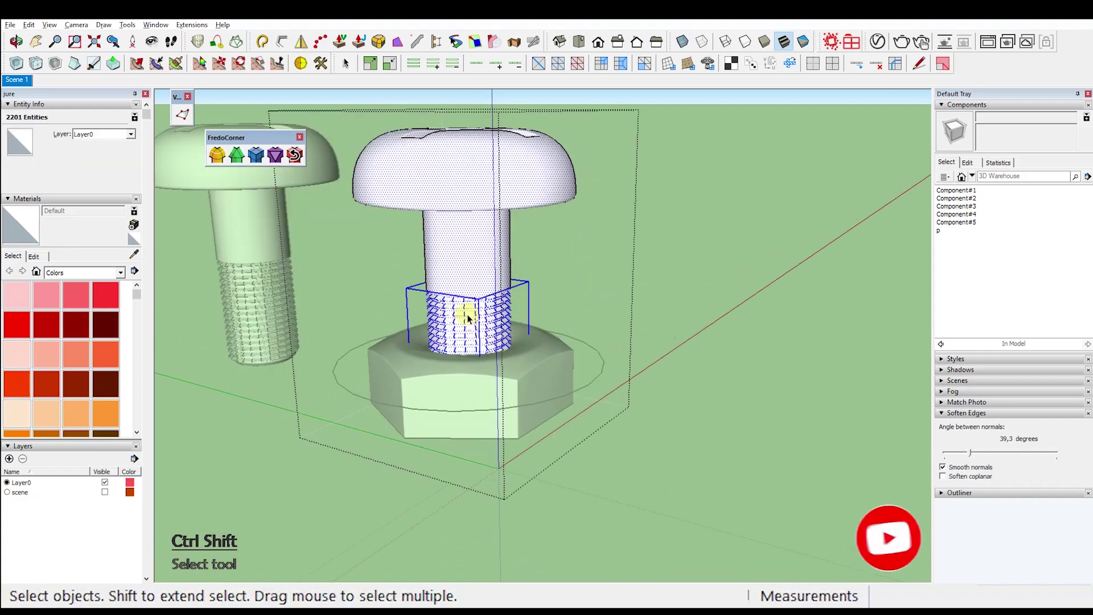
Step: Select all thread instances in the nut and make one piece unique as p_inverse
{"action": "key", "text": "Delete"}
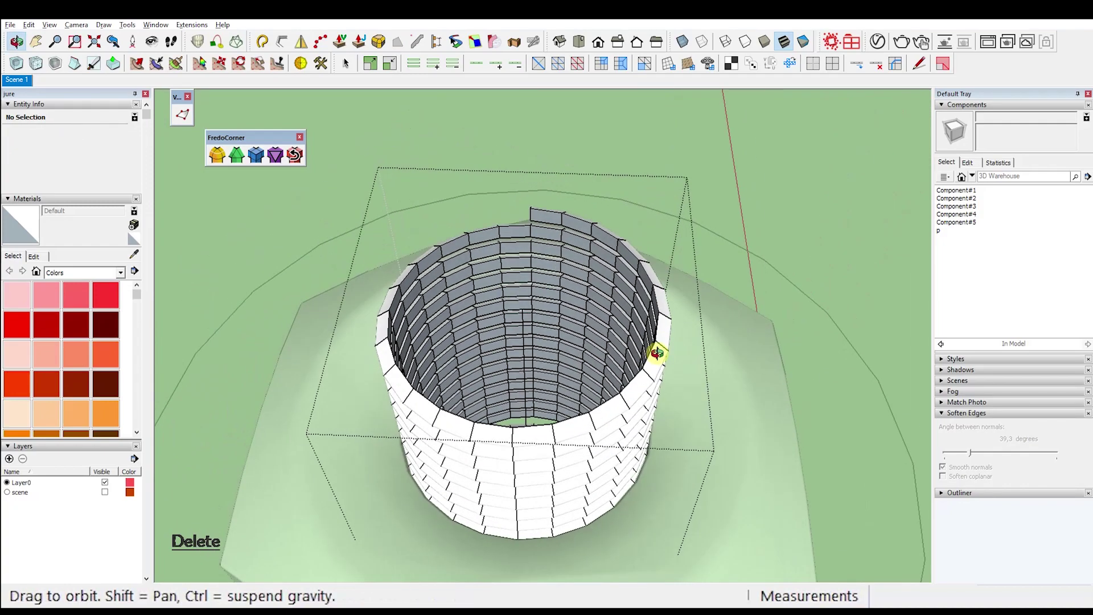
{"action": "left_click", "coordinate": [534, 215]}
{"action": "right_click", "coordinate": [536, 216]}
{"action": "left_click", "coordinate": [590, 276]}
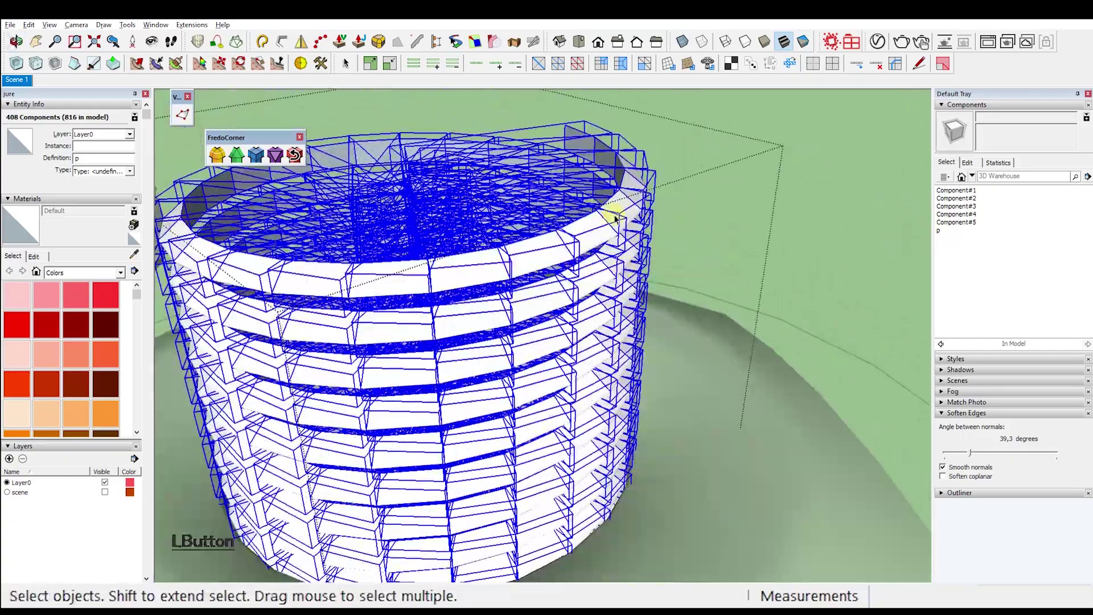
{"action": "right_click", "coordinate": [625, 215]}
{"action": "left_click", "coordinate": [688, 257]}
{"action": "key", "text": "i"}
{"action": "key", "text": "Return"}
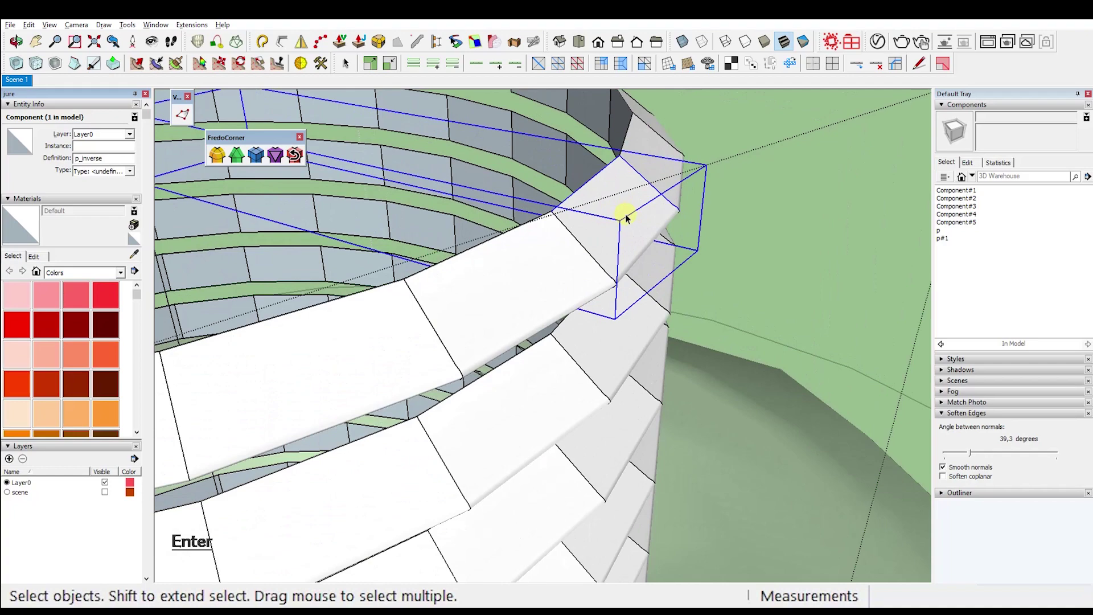
Step: Replace the selected end thread pieces with the p_inverse component
{"action": "left_click", "coordinate": [577, 251]}
{"action": "left_click", "coordinate": [654, 183]}
{"action": "right_click", "coordinate": [959, 244]}
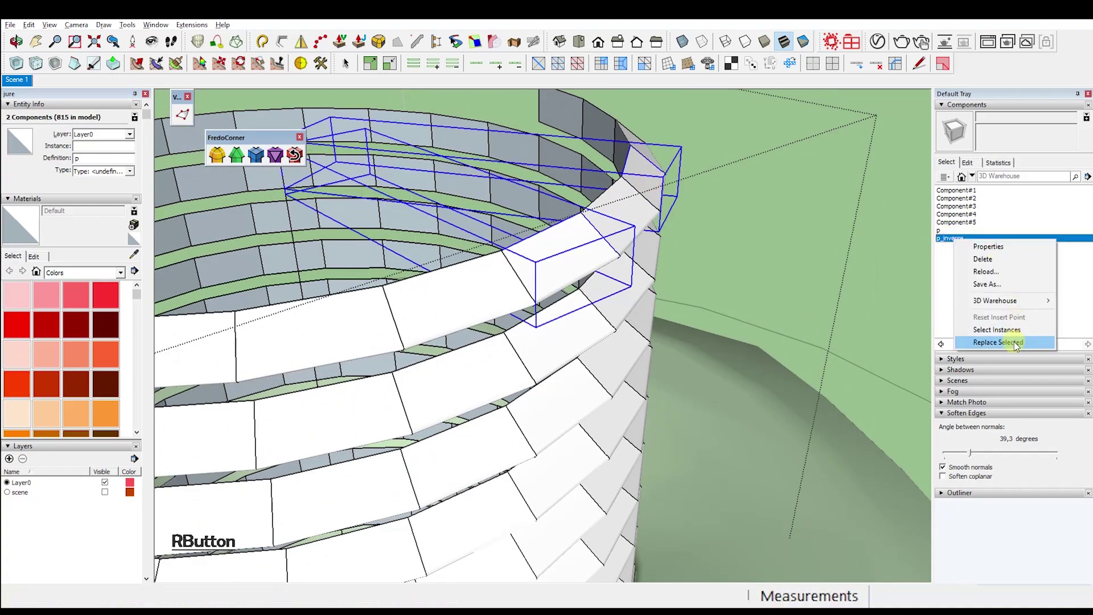
{"action": "left_click", "coordinate": [1019, 348]}
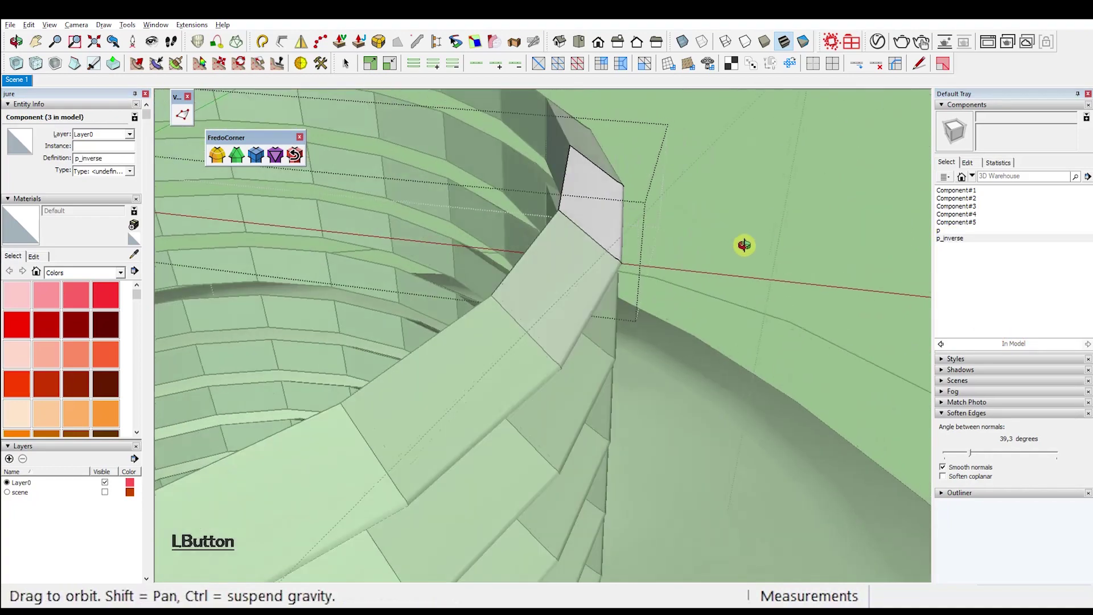
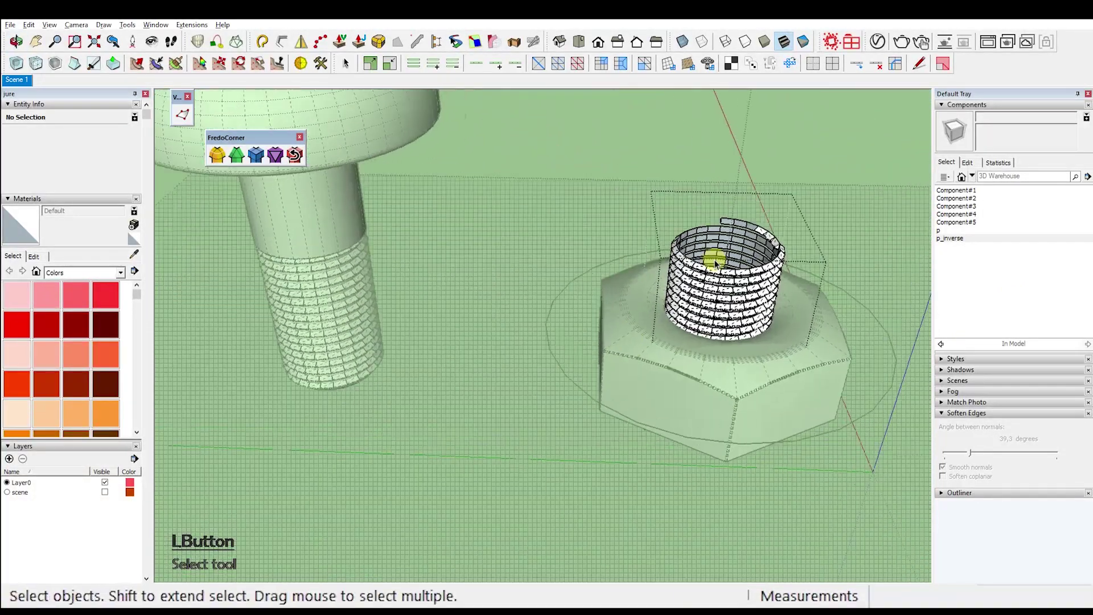
Step: Select all 408 instances of the p_inverse thread tooth inside the nut's bore
{"action": "right_click", "coordinate": [970, 246]}
{"action": "left_click", "coordinate": [1030, 346]}
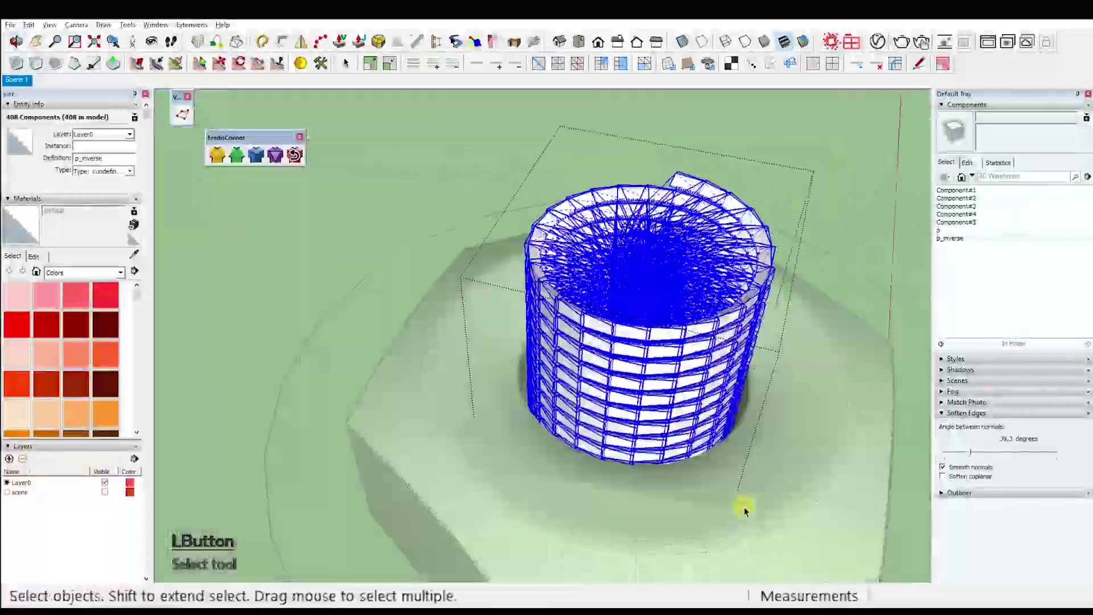
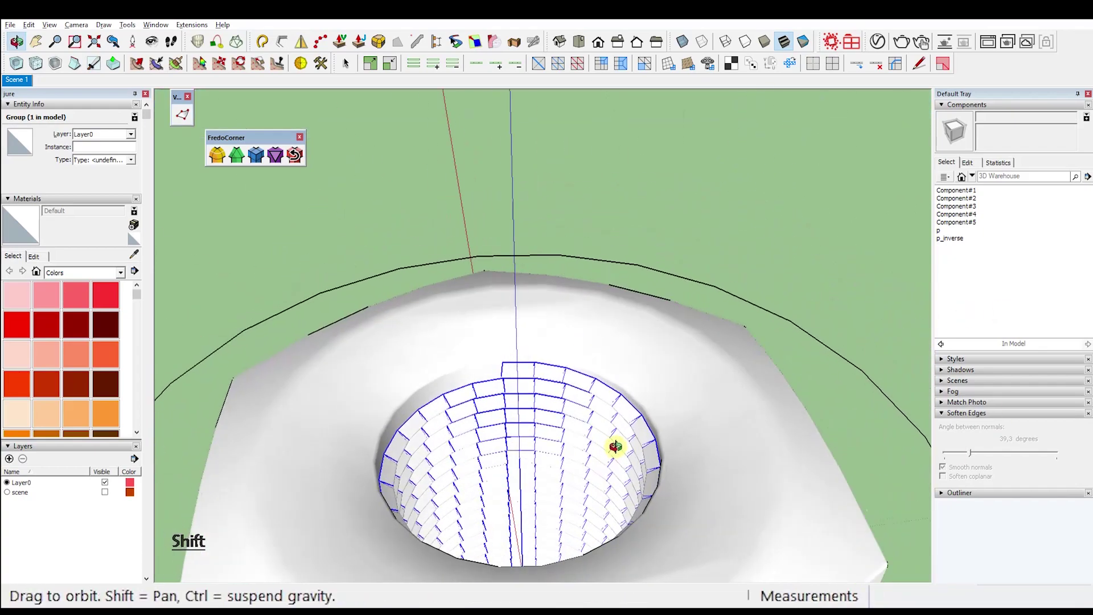
Step: Shift-select the thread pieces lining the nut's bore so they can be grouped together
{"action": "left_click", "coordinate": [517, 374]}
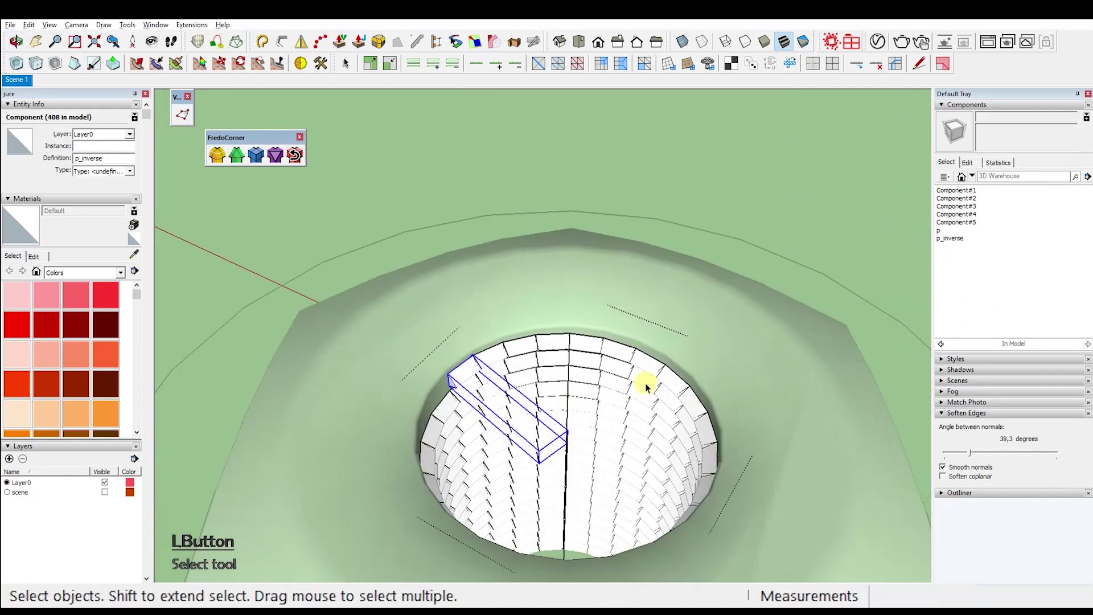
{"action": "left_click", "coordinate": [507, 247]}
{"action": "left_click", "coordinate": [644, 234]}
{"action": "left_click", "coordinate": [428, 270]}
{"action": "double_click", "coordinate": [768, 282]}
{"action": "left_click", "coordinate": [880, 278]}
{"action": "left_click", "coordinate": [793, 325]}
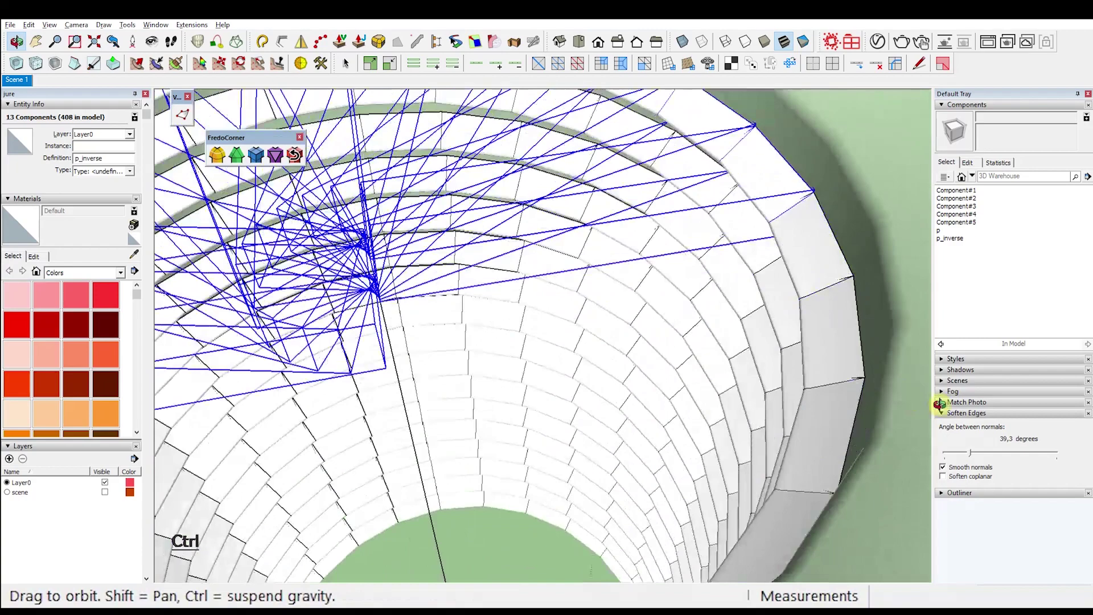
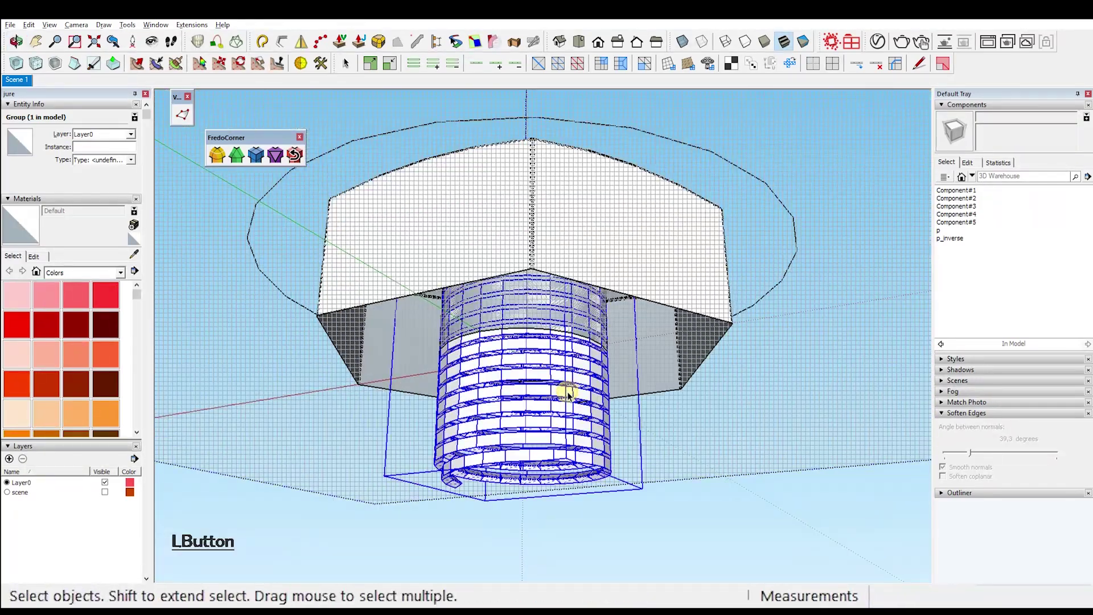
Step: Turn the nut body and its thread coil into a single component
{"action": "key", "text": "Escape"}
{"action": "left_click", "coordinate": [601, 334]}
{"action": "right_click", "coordinate": [601, 328]}
{"action": "left_click", "coordinate": [676, 287]}
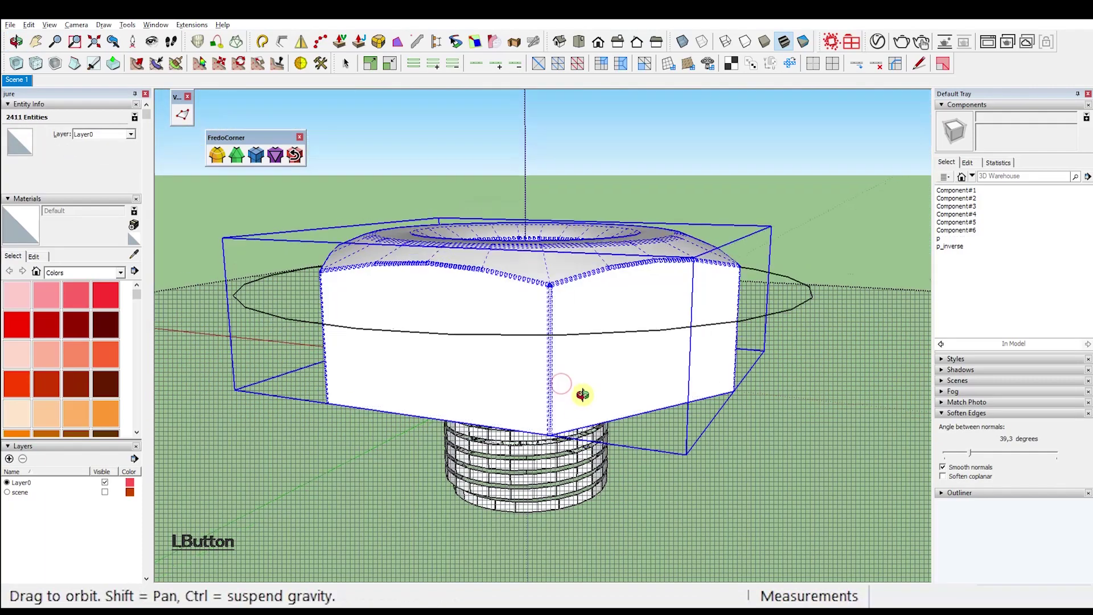
{"action": "key", "text": "alt+y"}
Step: Inspect the threaded bore, delete leftover geometry, and reselect the finished nut
{"action": "left_click", "coordinate": [496, 303]}
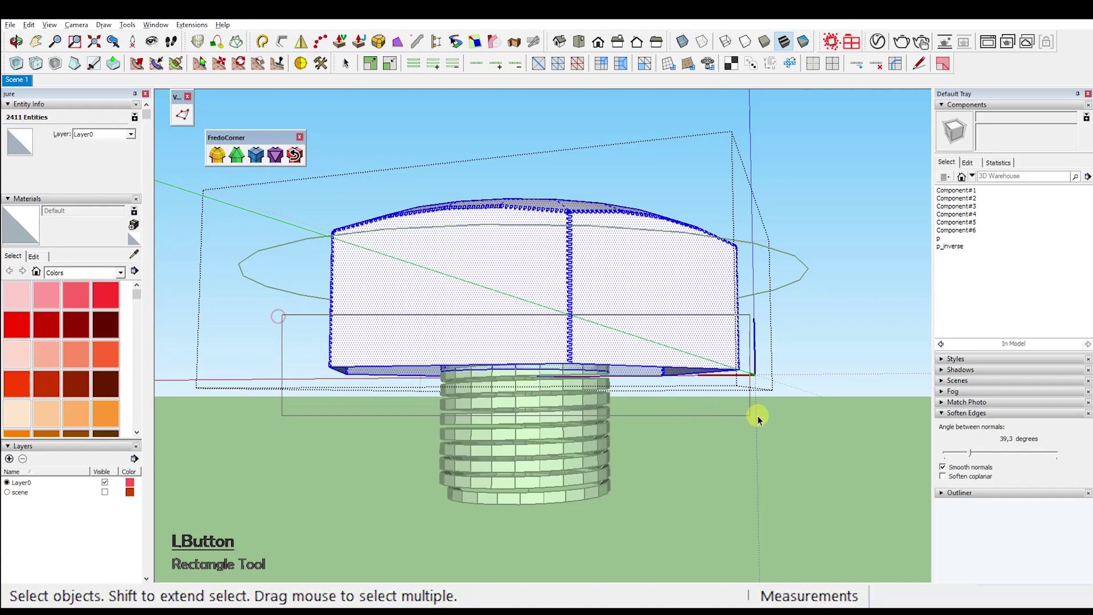
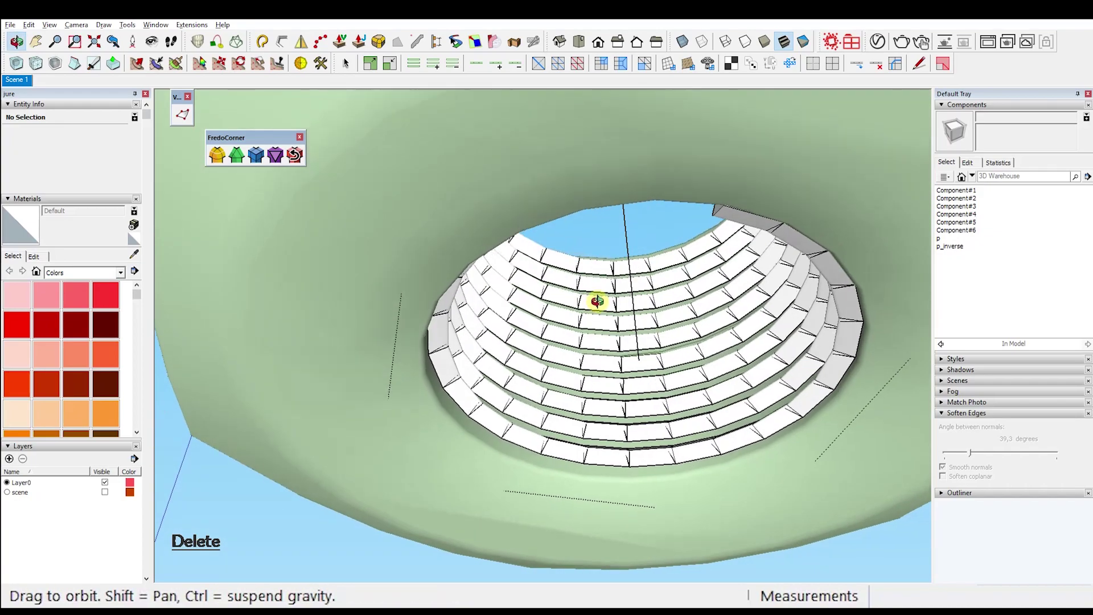
{"action": "left_click", "coordinate": [768, 304]}
{"action": "key", "text": "Delete"}
{"action": "left_click", "coordinate": [526, 358]}
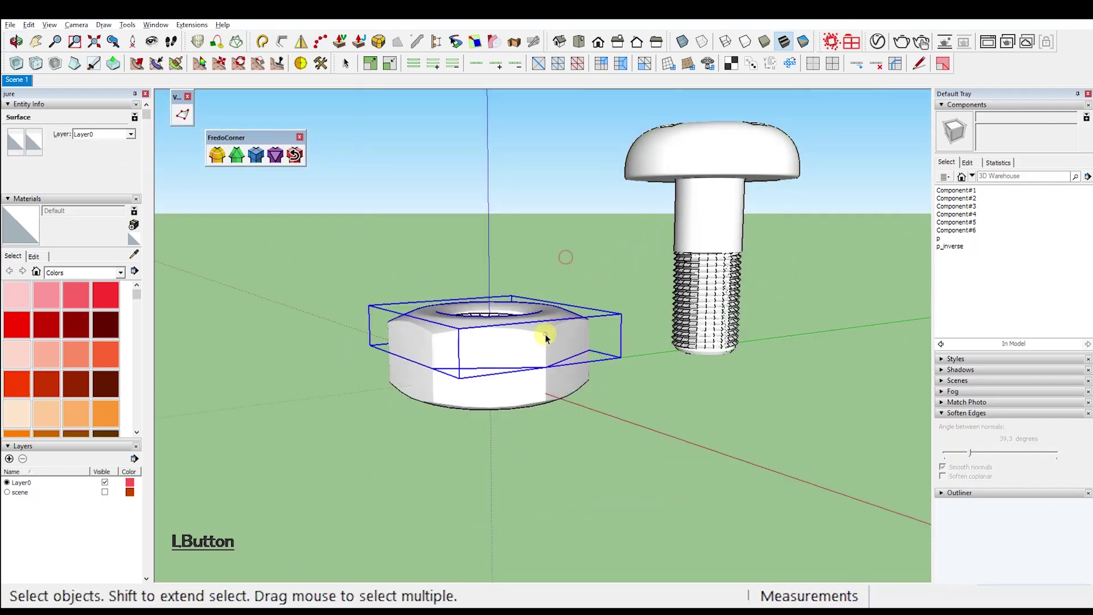
Step: Make the screw its own component named bolt
{"action": "left_click", "coordinate": [494, 319]}
{"action": "right_click", "coordinate": [497, 317]}
{"action": "left_click", "coordinate": [553, 370]}
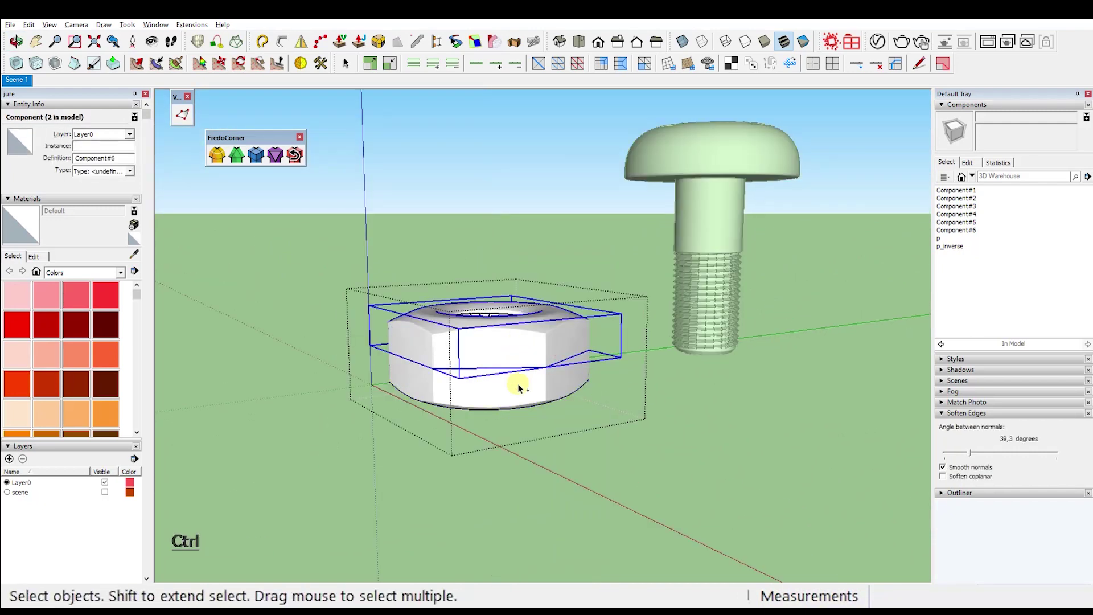
{"action": "left_click", "coordinate": [495, 242]}
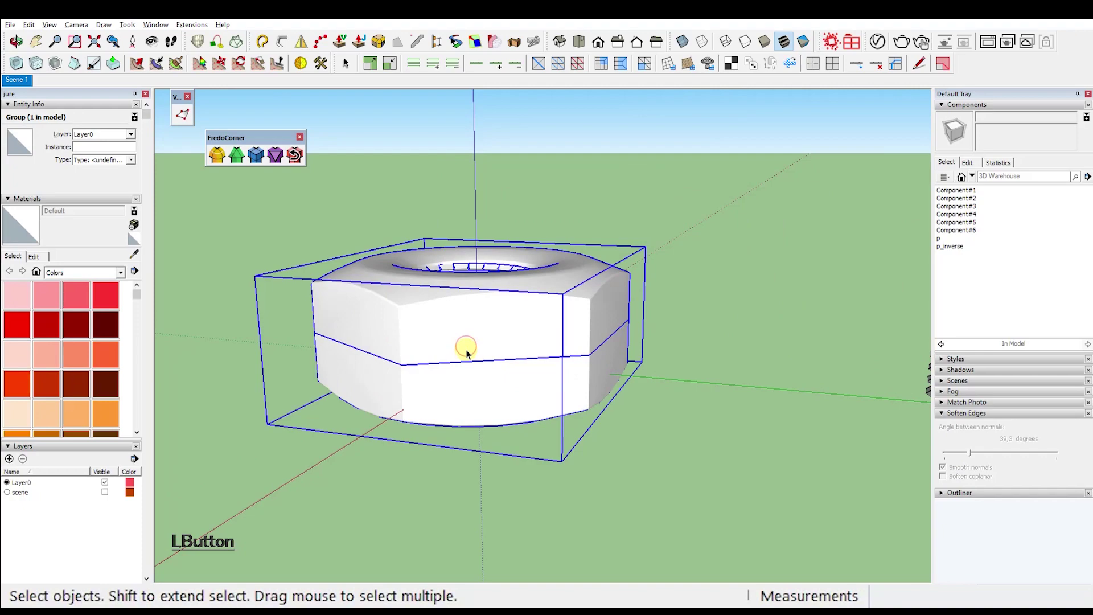
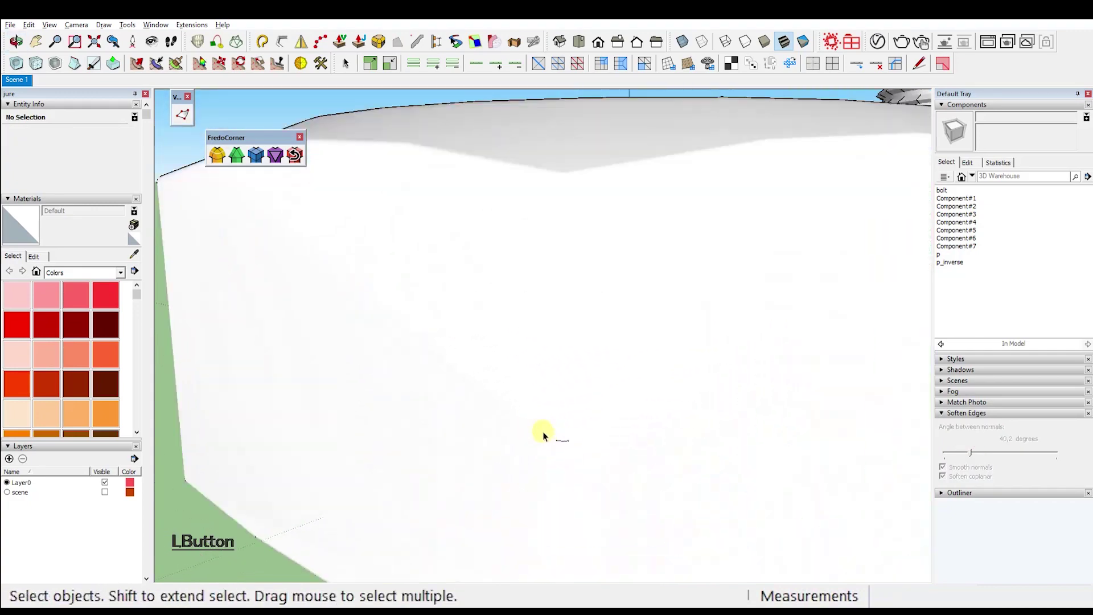
Step: Delete stray helper geometry and make the scene layer with its ground plane visible
{"action": "key", "text": "Delete"}
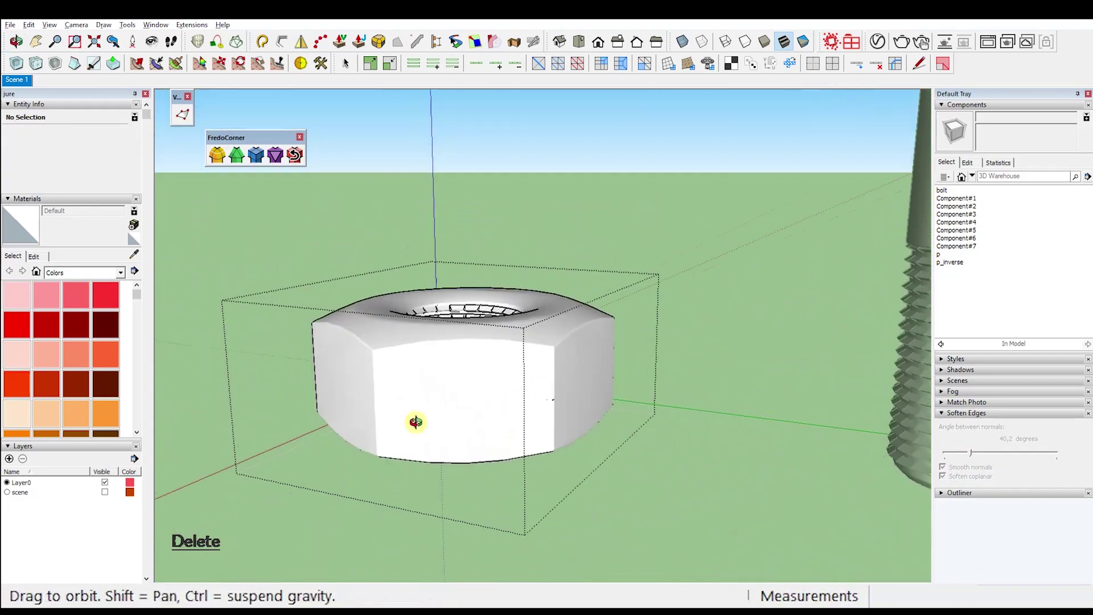
{"action": "left_click", "coordinate": [564, 420]}
{"action": "key", "text": "Delete"}
{"action": "left_click", "coordinate": [692, 209]}
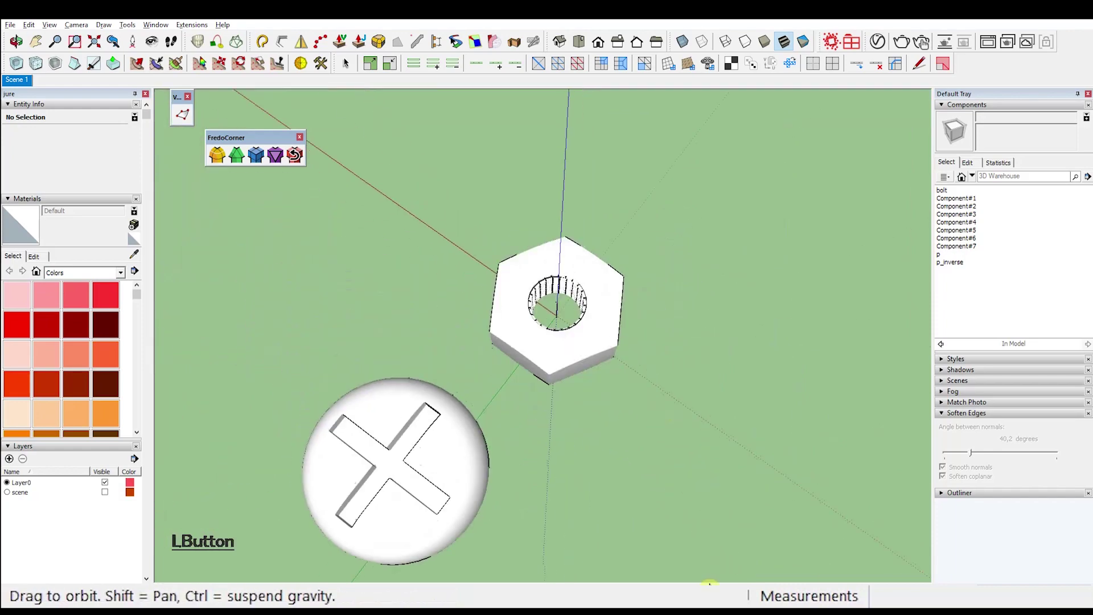
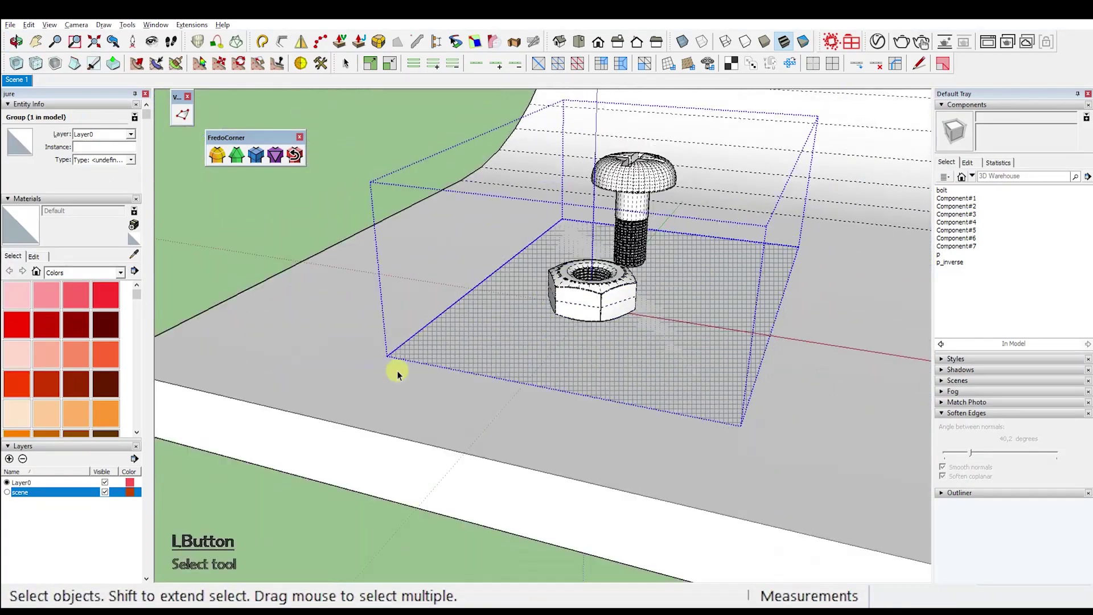
Step: Add a _help layer for helper geometry and make it current
{"action": "key", "text": "h"}
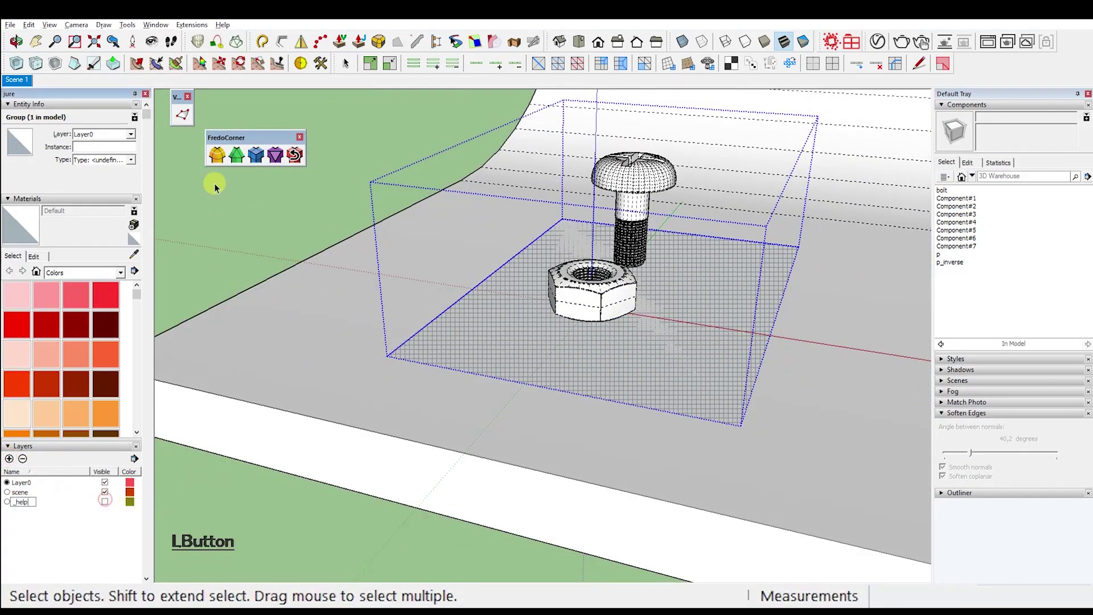
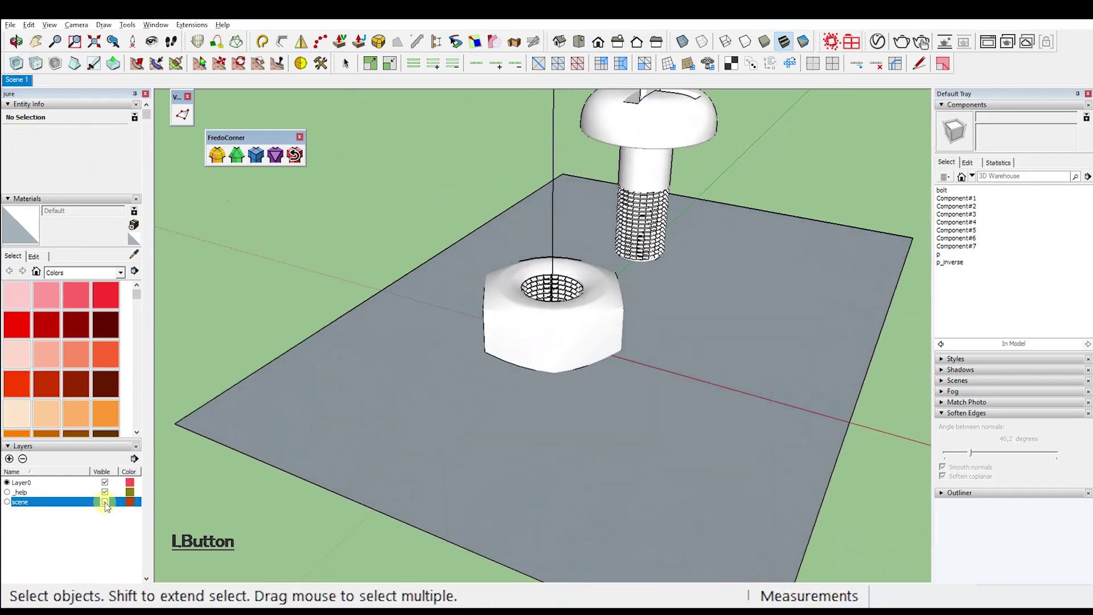
{"action": "right_click", "coordinate": [16, 88]}
{"action": "left_click", "coordinate": [47, 135]}
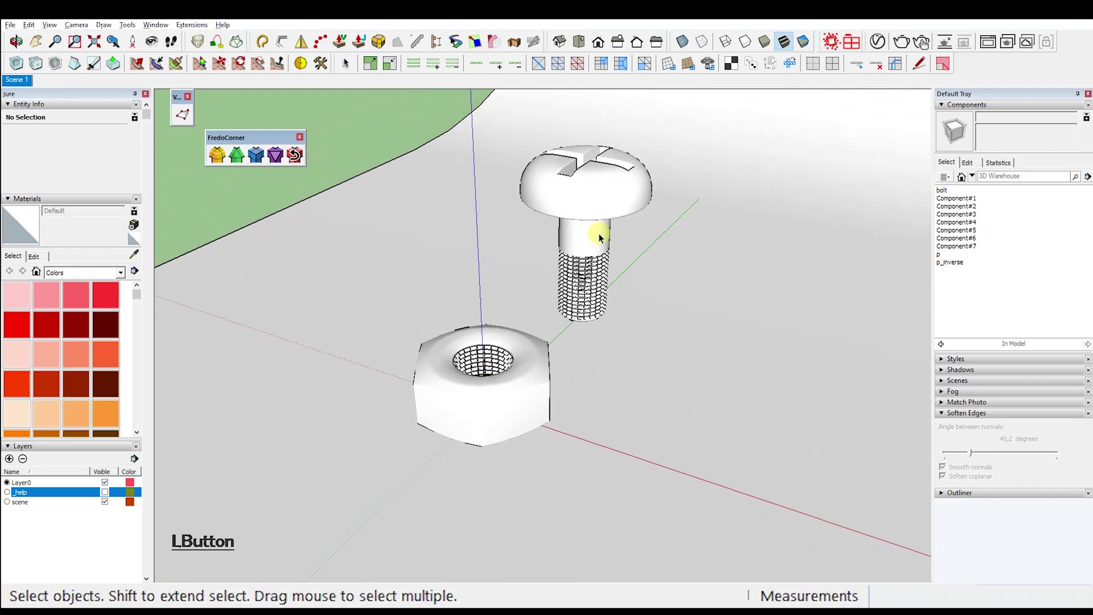
Step: Rotate the bolt 90° so it lies on its side beside the nut
{"action": "key", "text": "Right"}
{"action": "key", "text": "Left"}
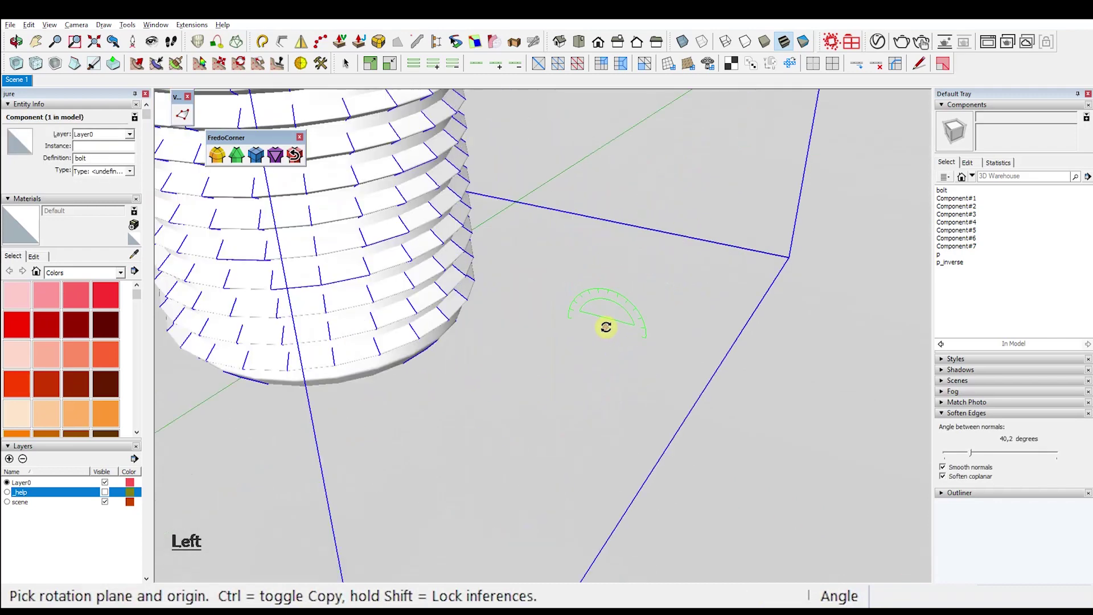
{"action": "key", "text": "space"}
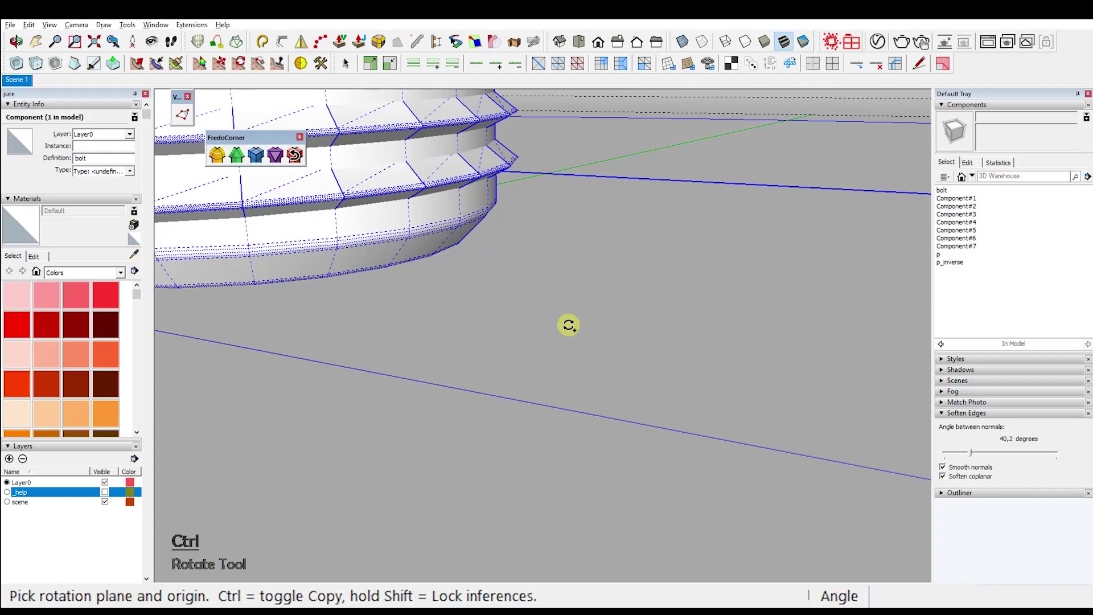
{"action": "key", "text": "Right"}
{"action": "key", "text": "Up"}
{"action": "key", "text": "Right"}
{"action": "key", "text": "Left"}
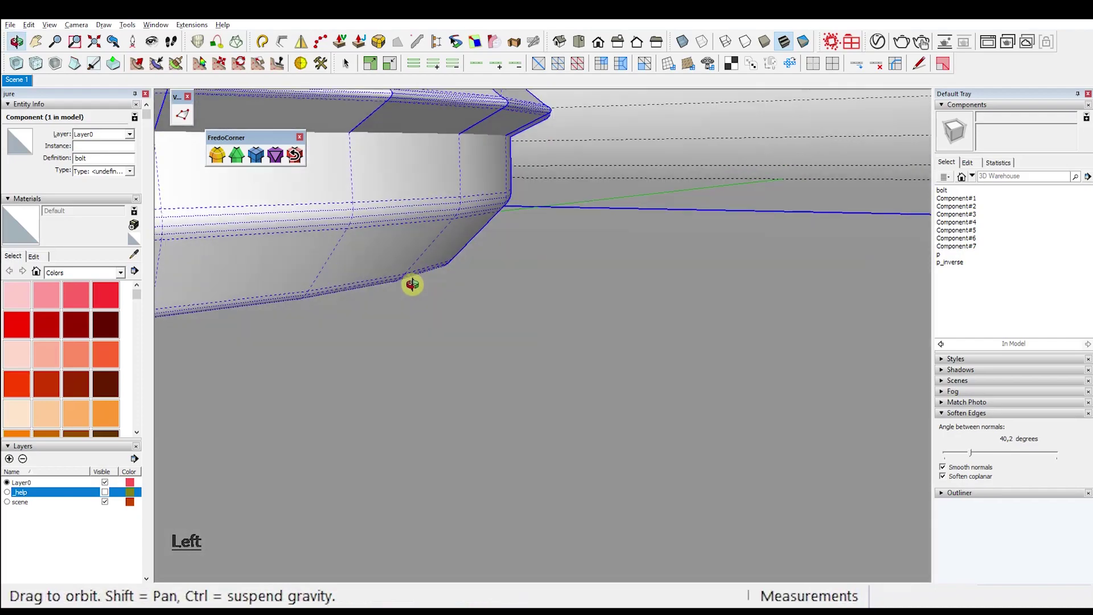
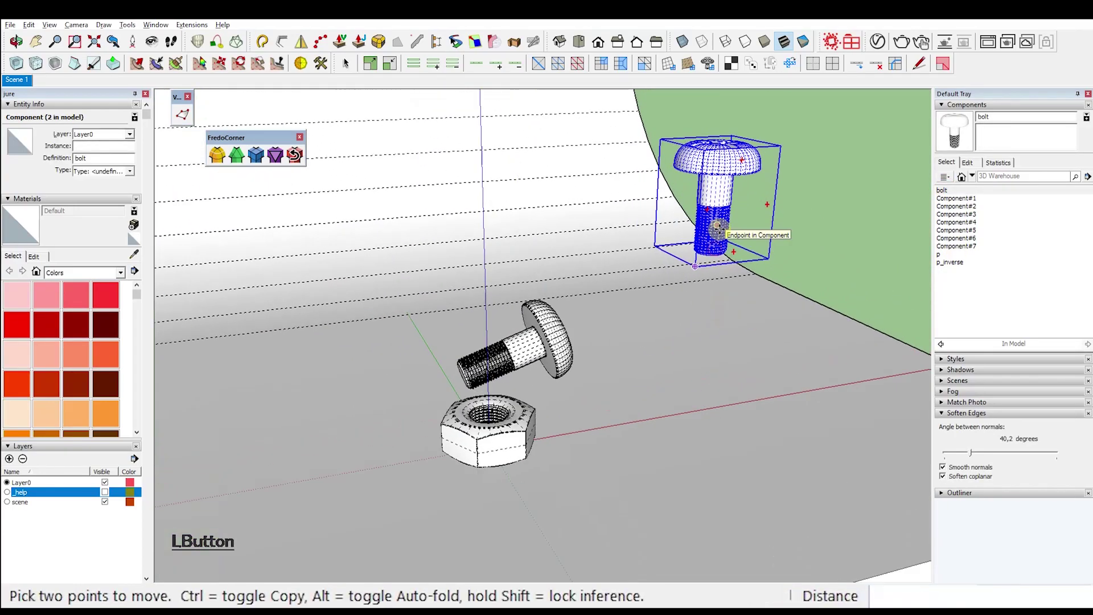
Step: Inside the upright bolt, Move-copy the thread turn x10 up the shank
{"action": "left_click", "coordinate": [712, 274]}
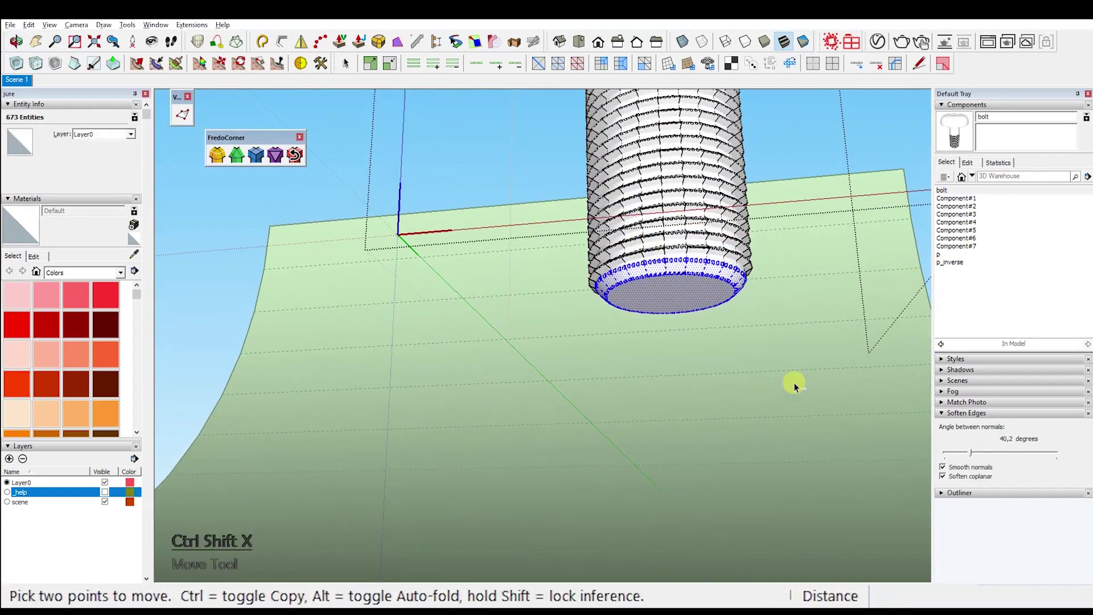
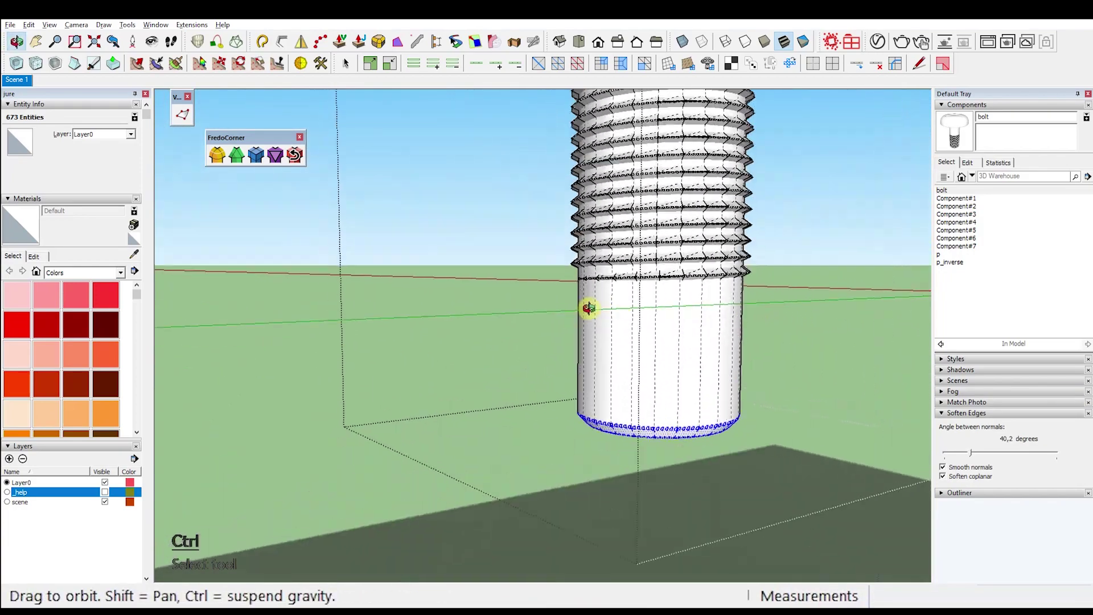
{"action": "left_click", "coordinate": [571, 269]}
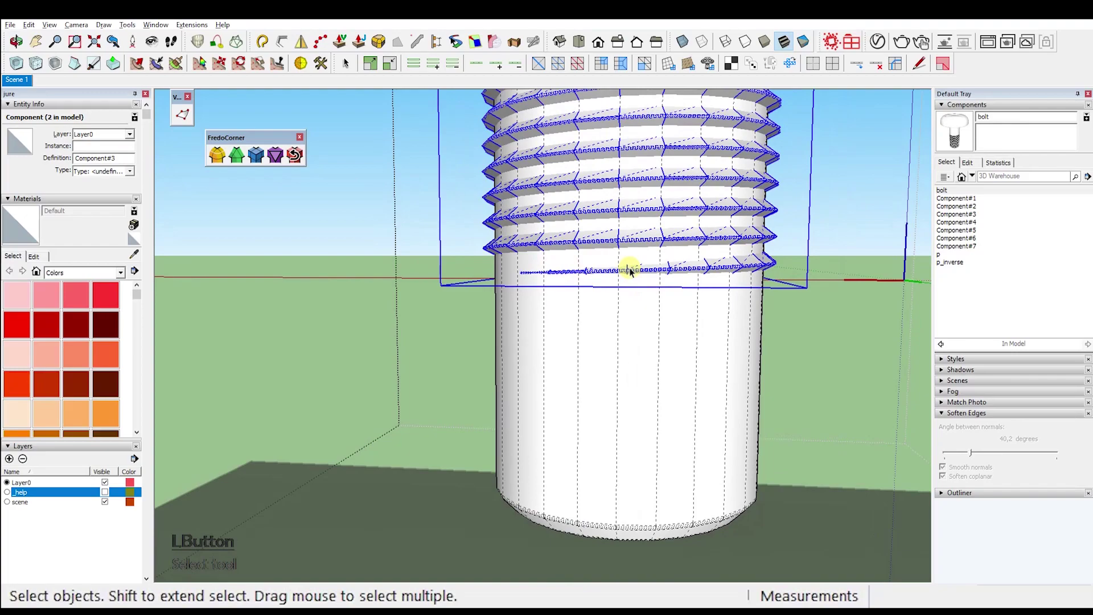
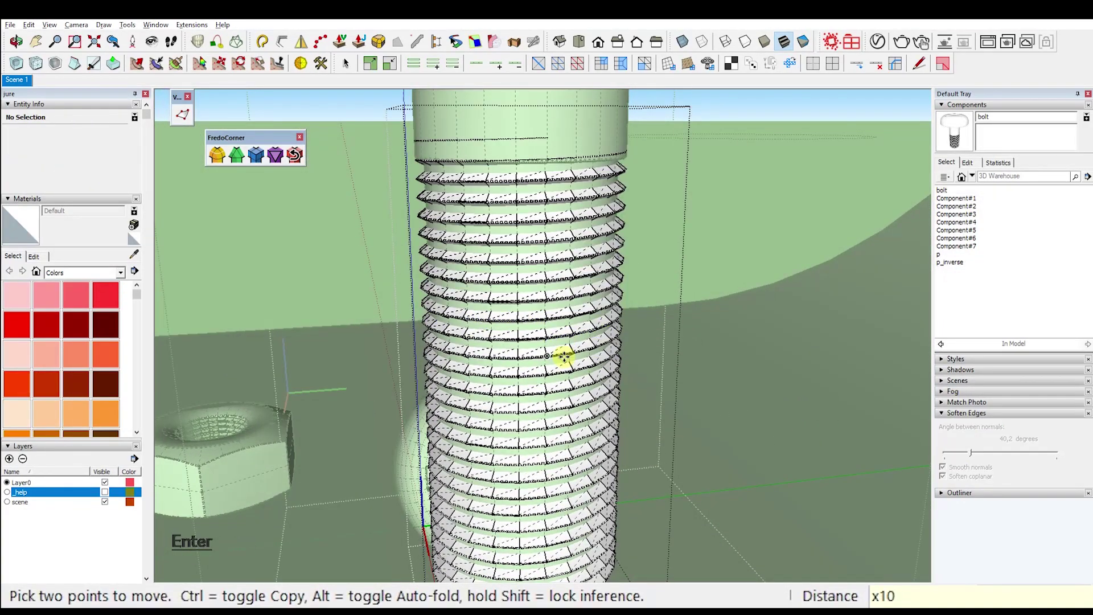
{"action": "key", "text": "x"}
{"action": "key", "text": "Return"}
{"action": "key", "text": "x"}
{"action": "key", "text": "Return"}
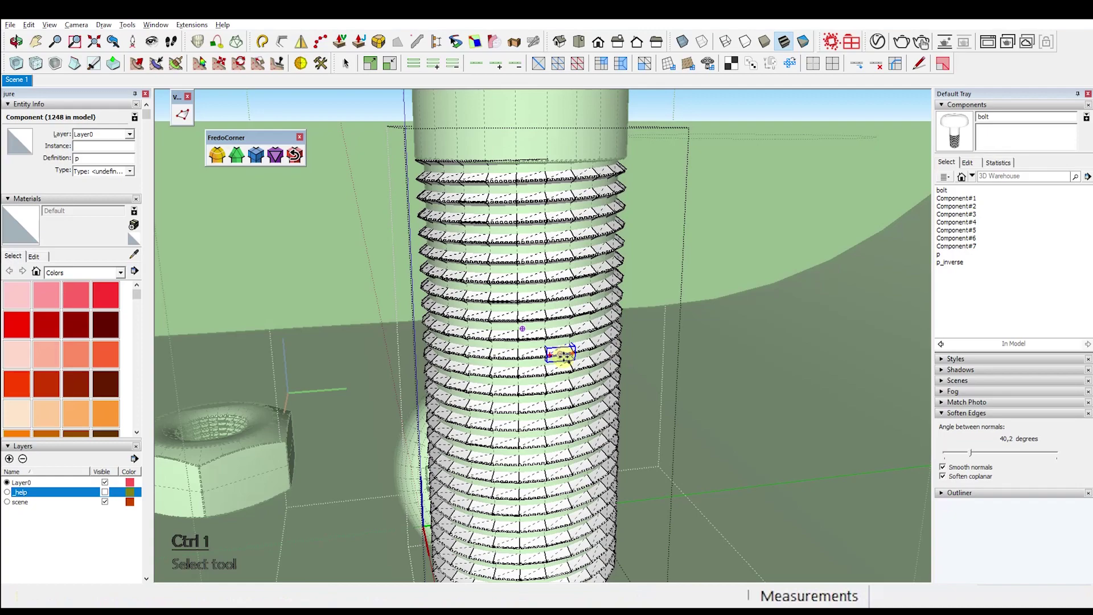
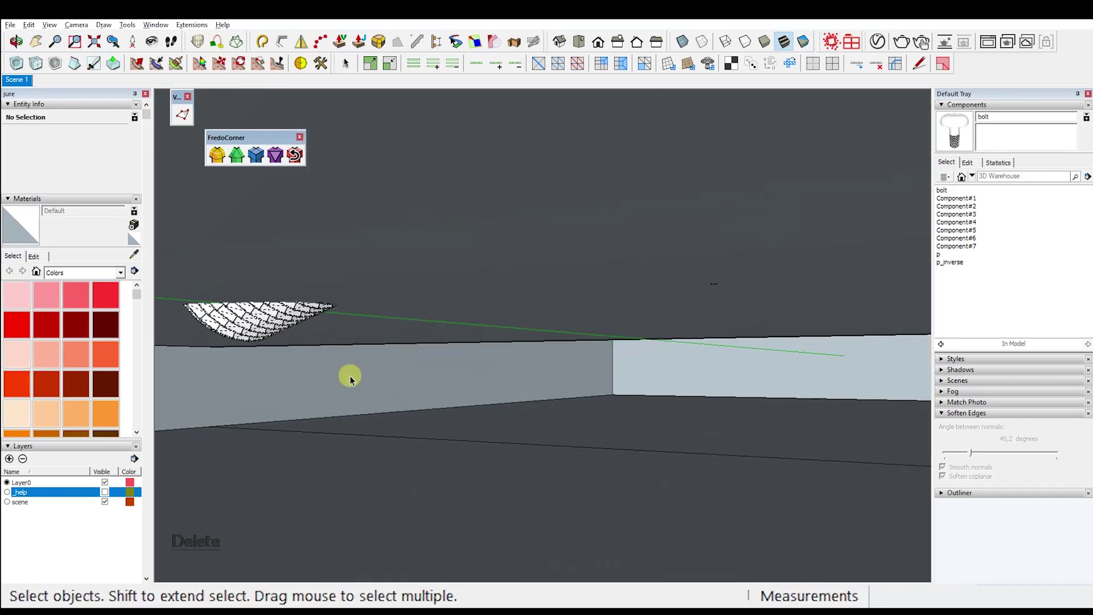
Step: Start rotating the lying bolt to tilt it against the nut
{"action": "left_click", "coordinate": [272, 314]}
{"action": "key", "text": "r"}
{"action": "key", "text": "Right"}
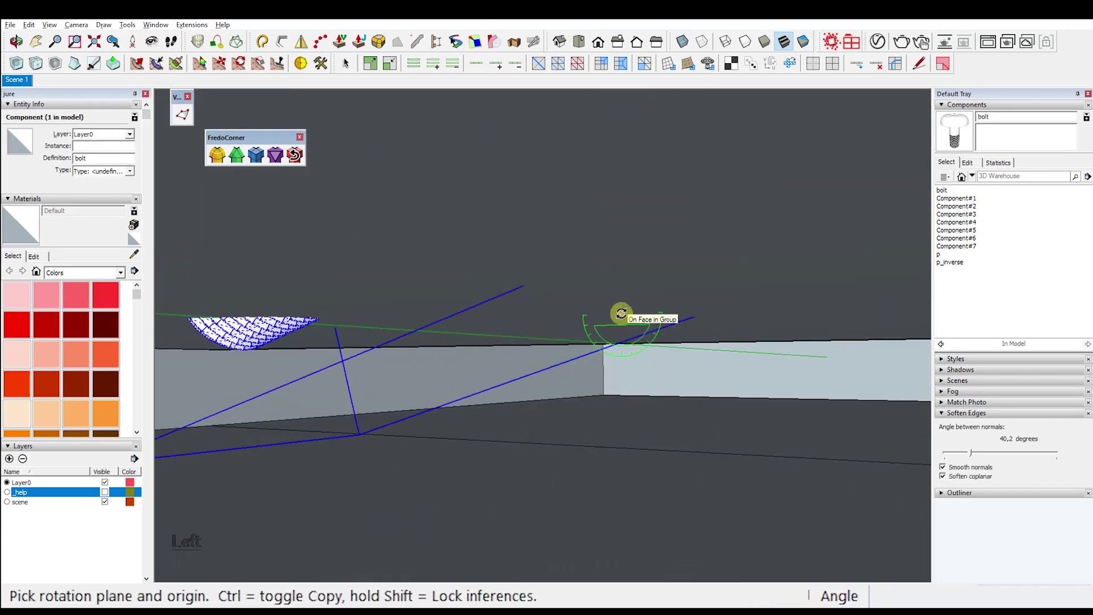